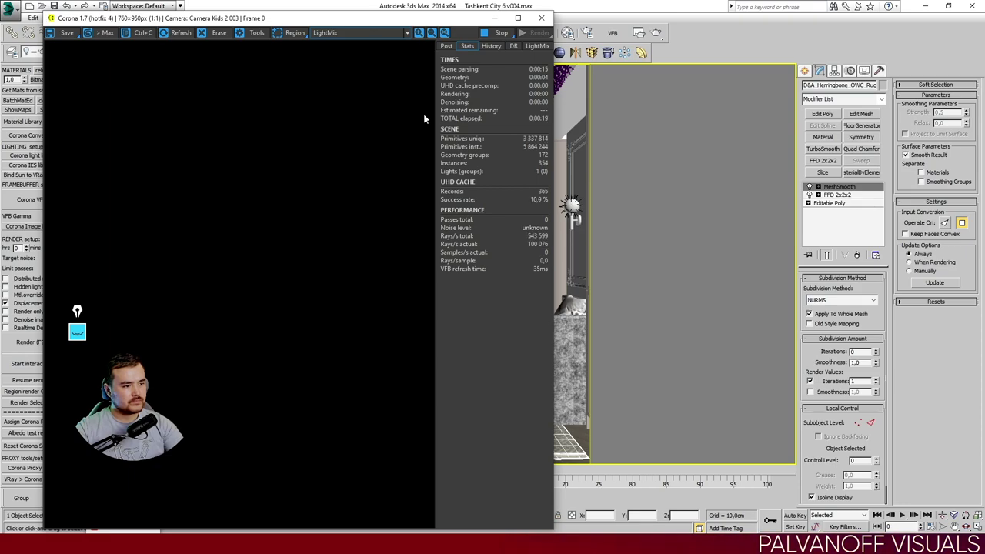
Show the LightMix pass in the Corona VFB and stop the interactive render.
{"action": "left_click", "coordinate": [453, 50]}
{"action": "left_click", "coordinate": [469, 47]}
{"action": "left_click", "coordinate": [383, 35]}
{"action": "double_click", "coordinate": [339, 37]}
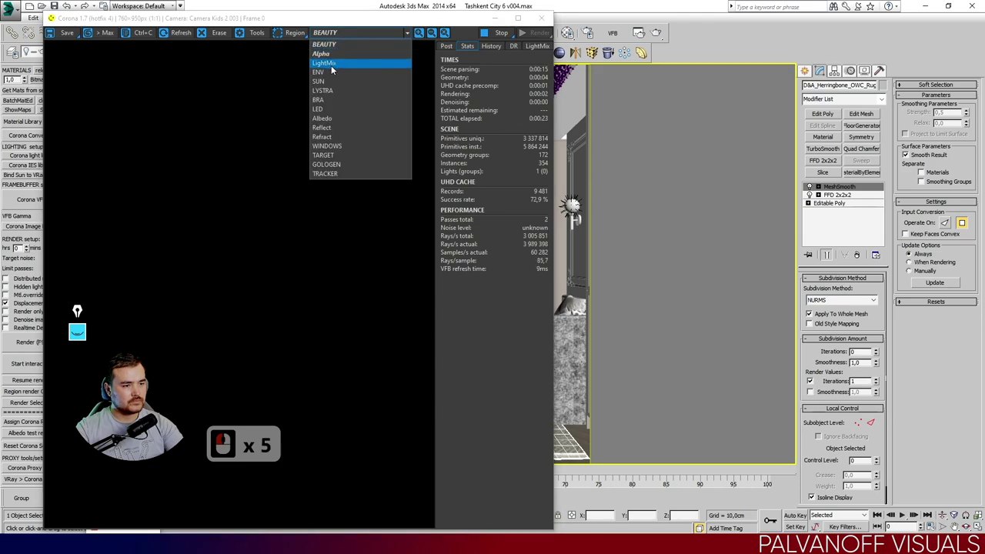
{"action": "left_click", "coordinate": [335, 69]}
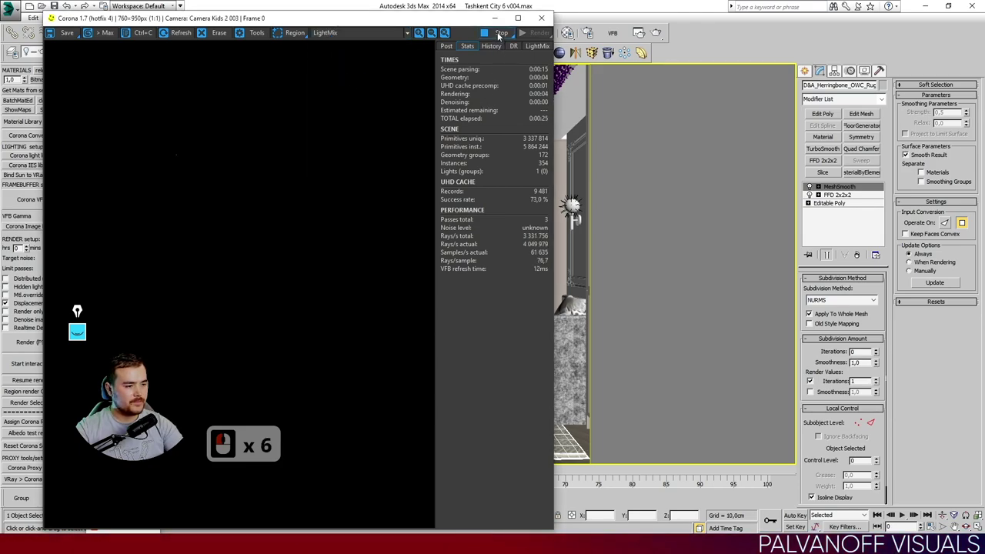
{"action": "left_click", "coordinate": [502, 35]}
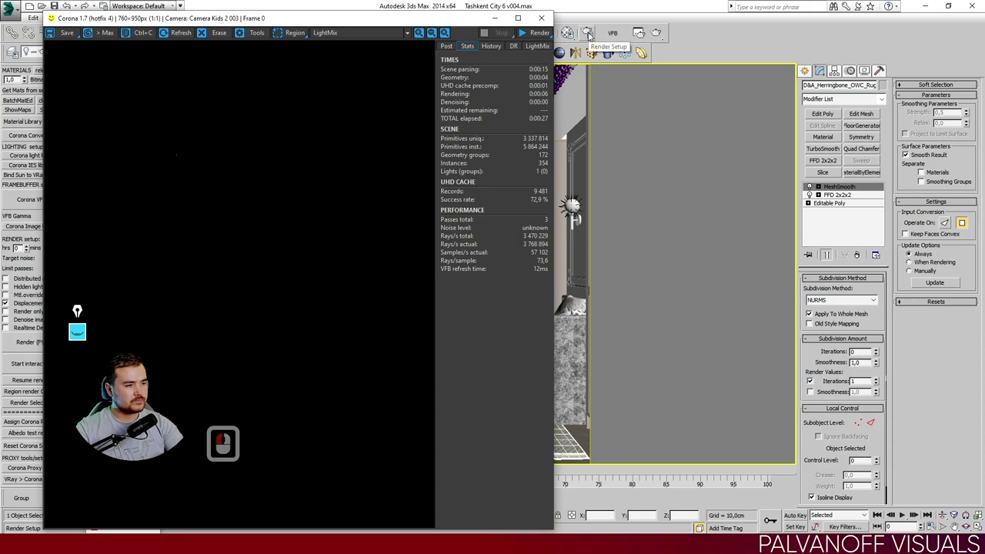
In Render Setup's Scene tab, switch the environment to Use Corona.
{"action": "left_click", "coordinate": [593, 33]}
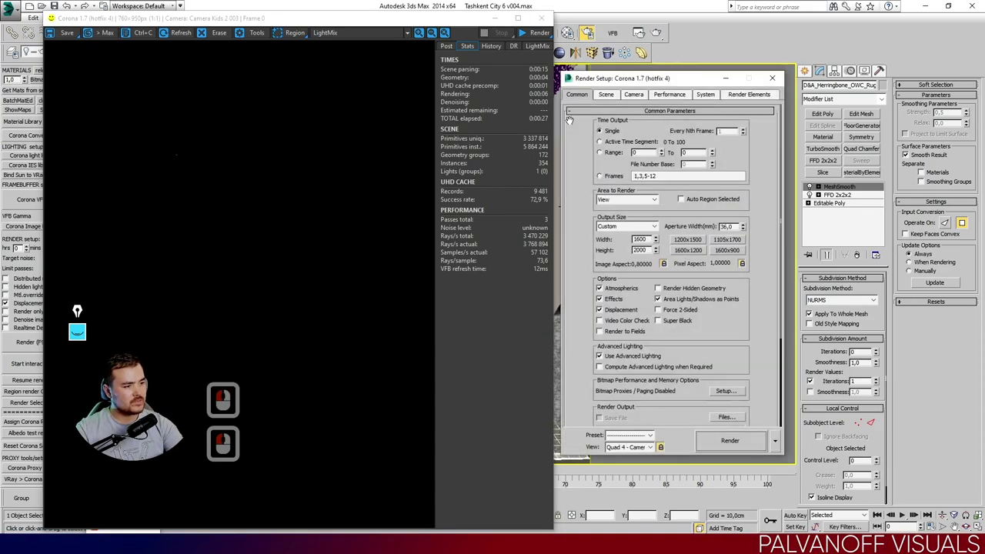
{"action": "left_click", "coordinate": [618, 79]}
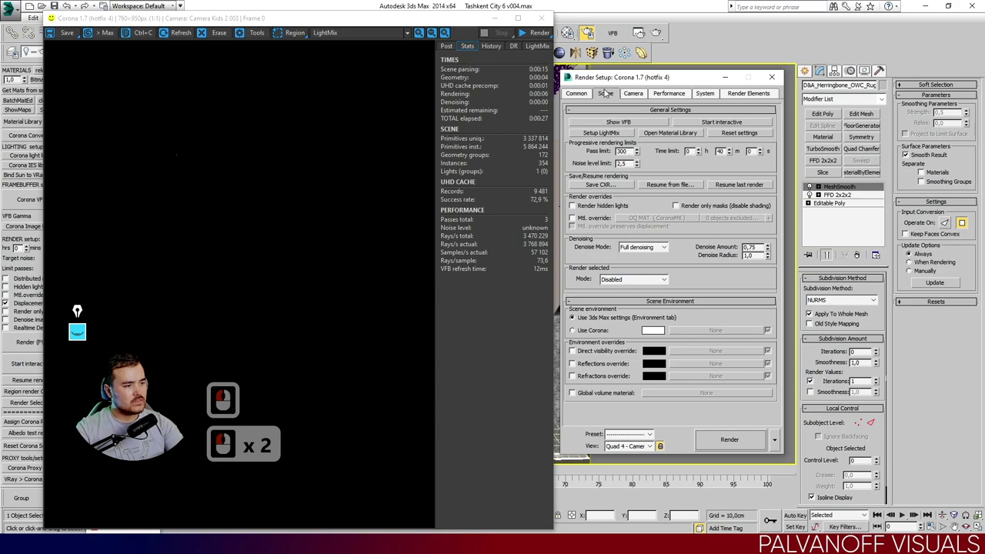
{"action": "left_click", "coordinate": [590, 274]}
{"action": "left_click", "coordinate": [578, 332]}
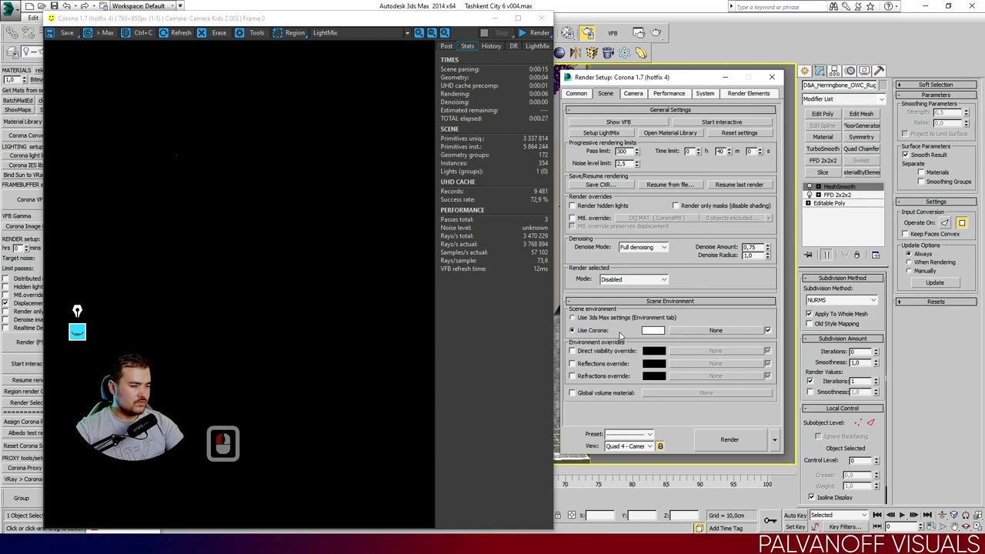
{"action": "left_click", "coordinate": [672, 337]}
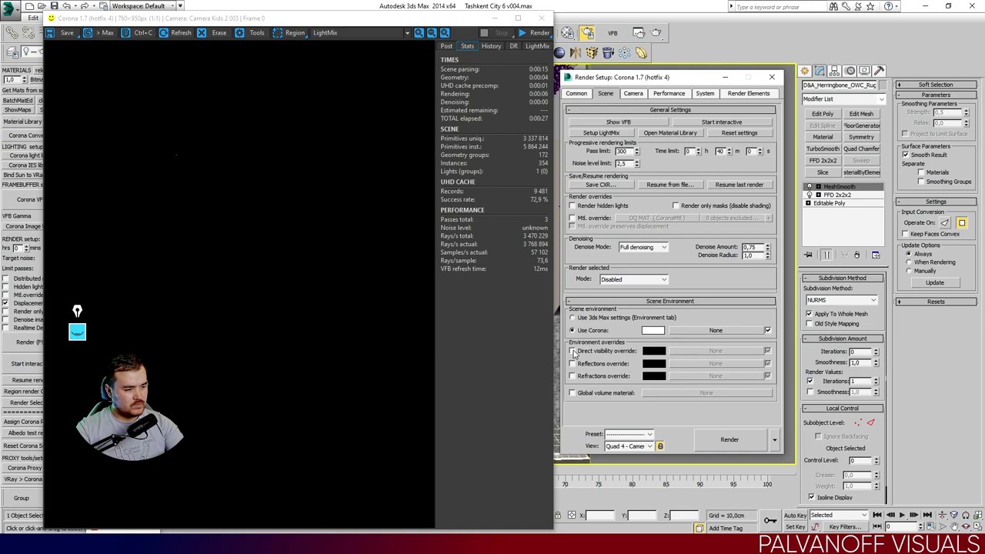
Enable the Direct visibility, Reflections and Refractions environment overrides.
{"action": "left_click", "coordinate": [578, 352]}
{"action": "left_click", "coordinate": [579, 367]}
{"action": "left_click", "coordinate": [580, 376]}
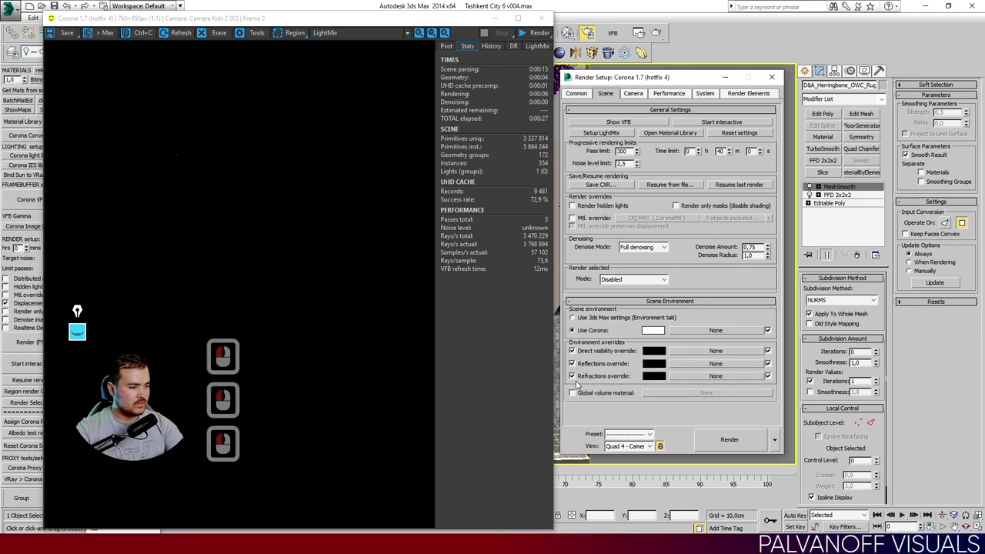
{"action": "left_click", "coordinate": [714, 304]}
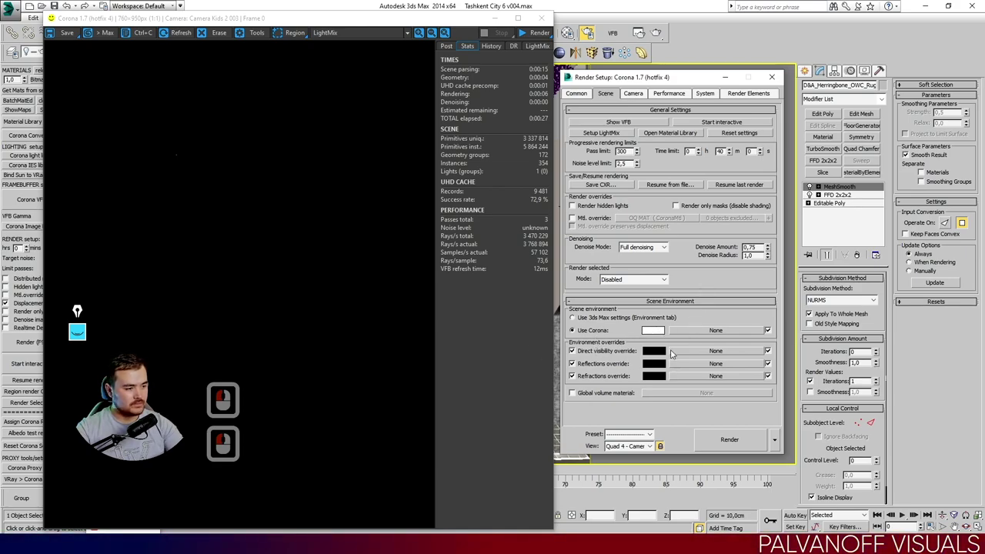
{"action": "left_click_drag", "start_coordinate": [715, 318], "coordinate": [587, 331]}
{"action": "right_click", "coordinate": [587, 331]}
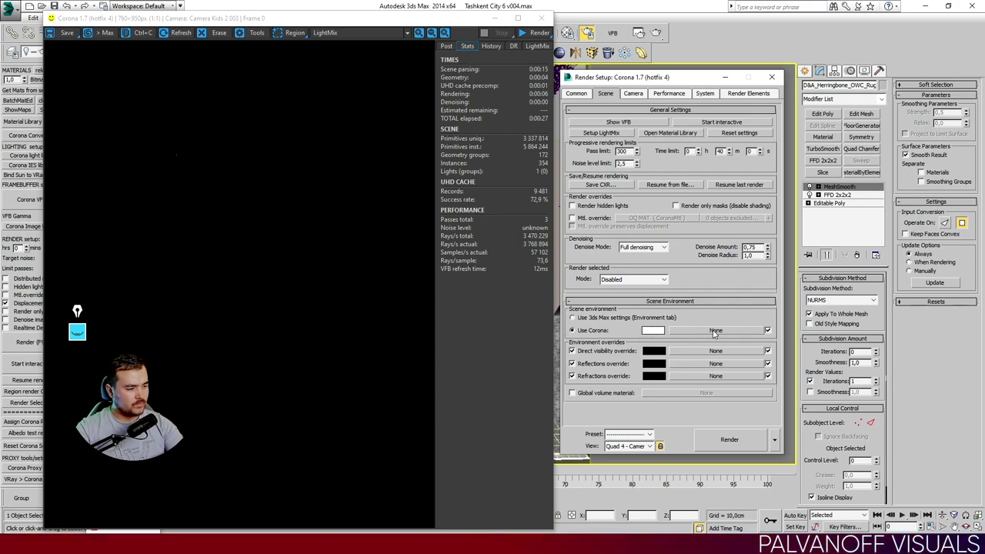
{"action": "right_click", "coordinate": [718, 331]}
Assign a CoronaBitmap map to the Corona scene environment slot.
{"action": "left_click_drag", "start_coordinate": [670, 283], "coordinate": [689, 328]}
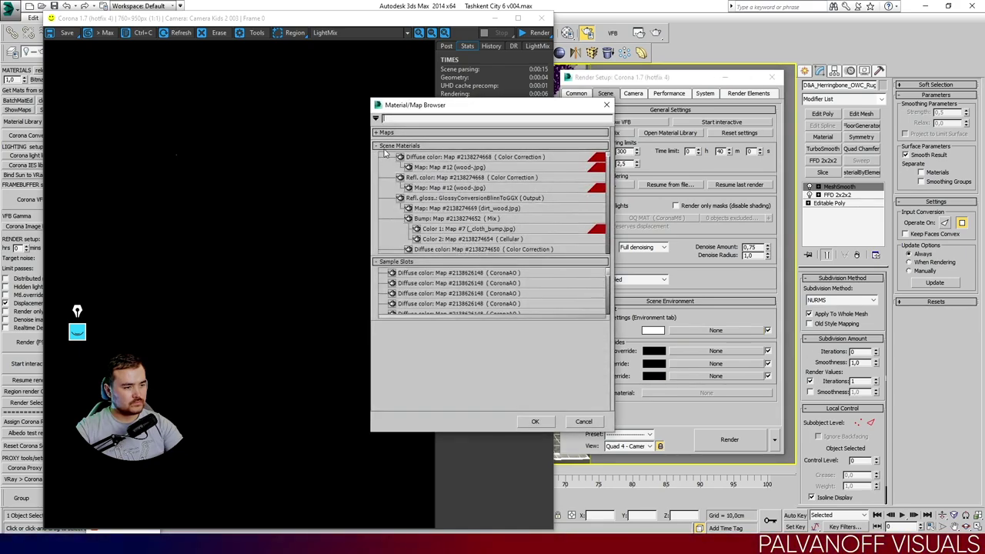
{"action": "left_click", "coordinate": [400, 134]}
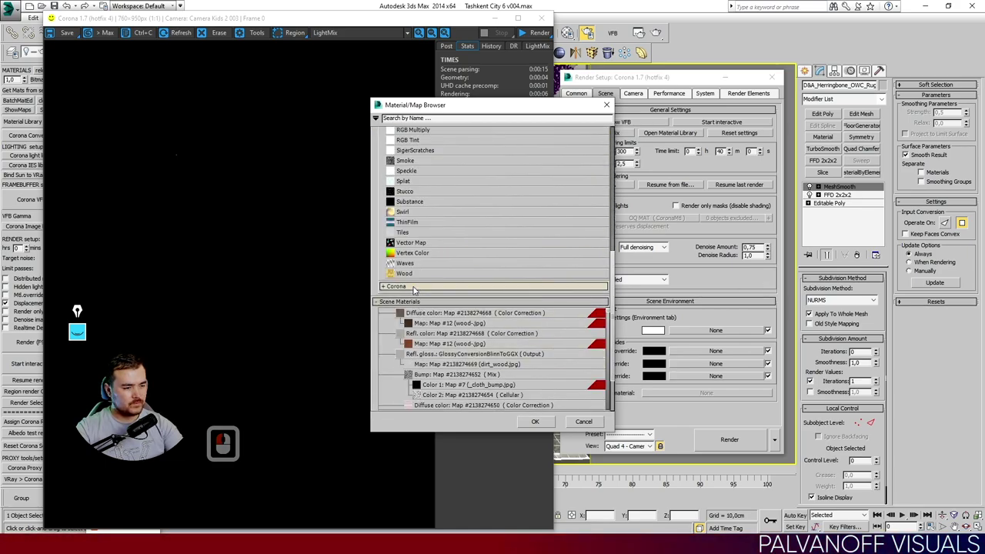
{"action": "left_click", "coordinate": [418, 289]}
{"action": "double_click", "coordinate": [421, 308]}
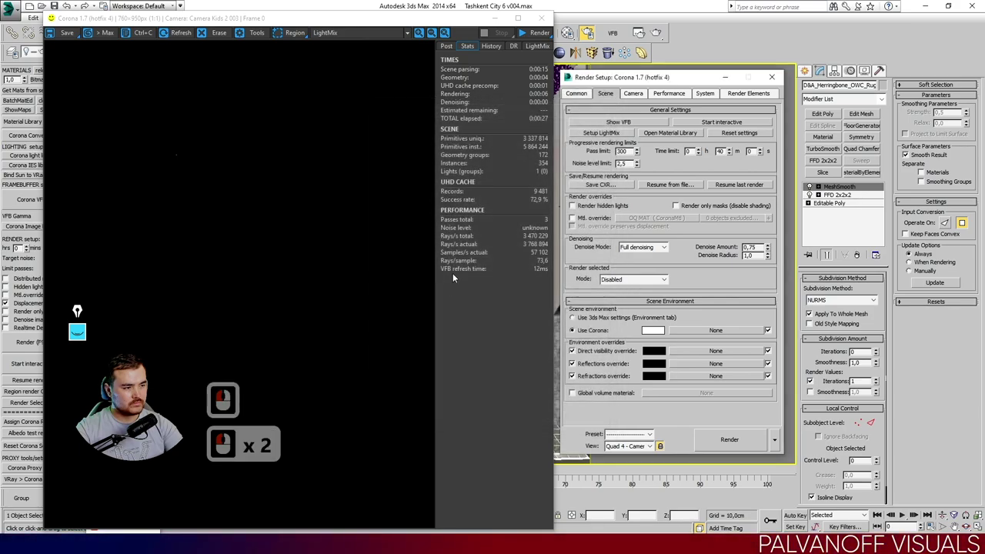
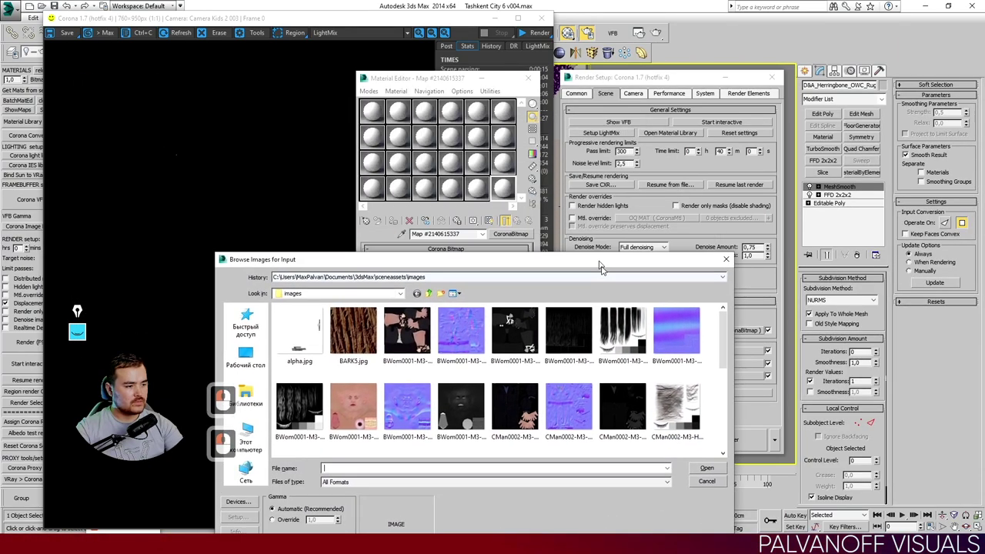
Browse via recent folders to HDRI Maps and into the HAVEN HDRI folder.
{"action": "left_click", "coordinate": [633, 357]}
{"action": "left_click", "coordinate": [494, 358]}
{"action": "left_click", "coordinate": [540, 129]}
{"action": "left_click", "coordinate": [450, 149]}
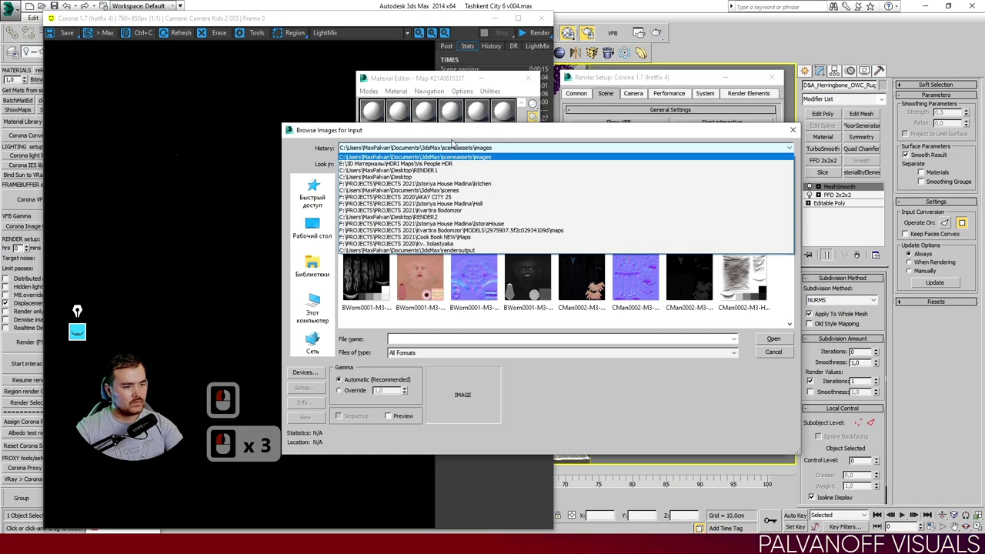
{"action": "left_click", "coordinate": [423, 167]}
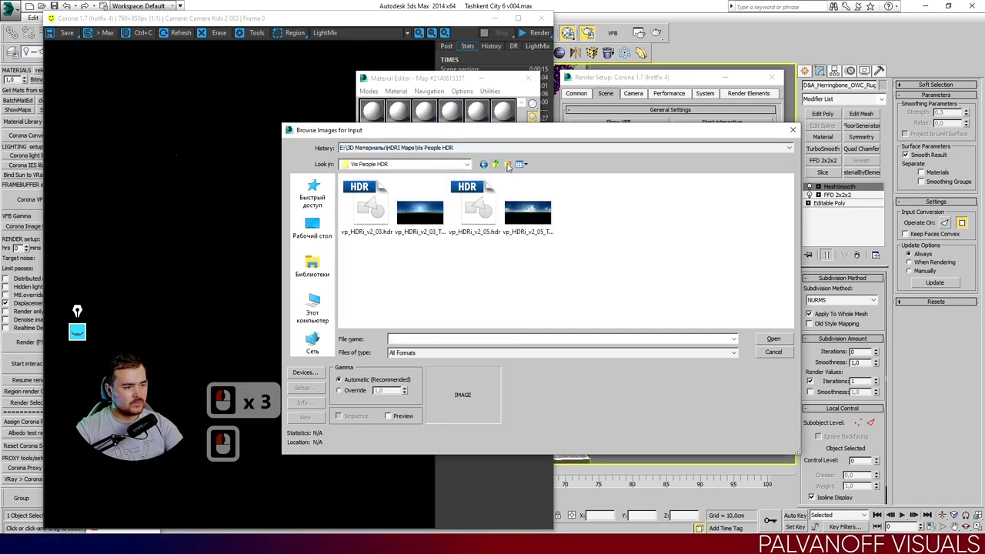
{"action": "left_click", "coordinate": [531, 185]}
{"action": "double_click", "coordinate": [641, 207]}
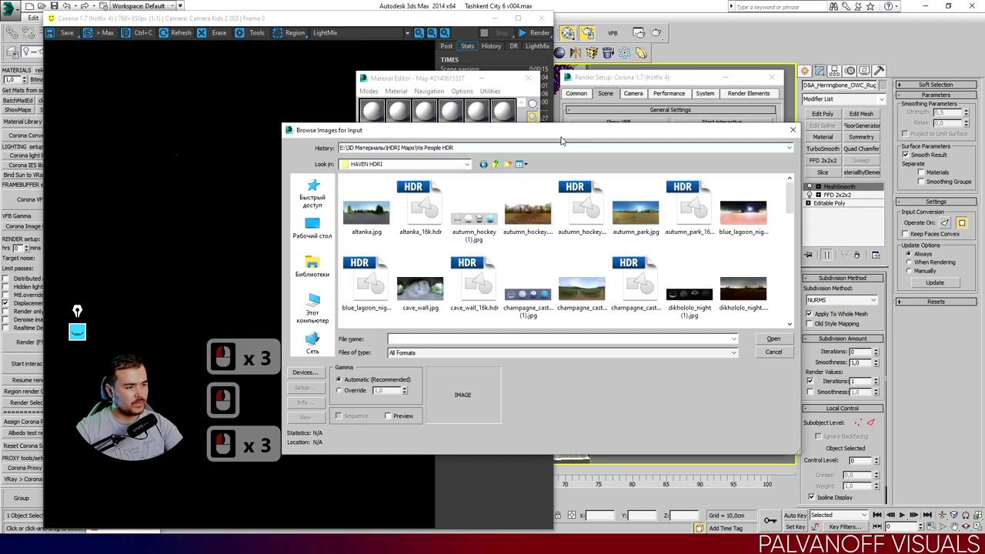
Select museum_of_history_16k.hdr as the bitmap's image file.
{"action": "left_click", "coordinate": [559, 108]}
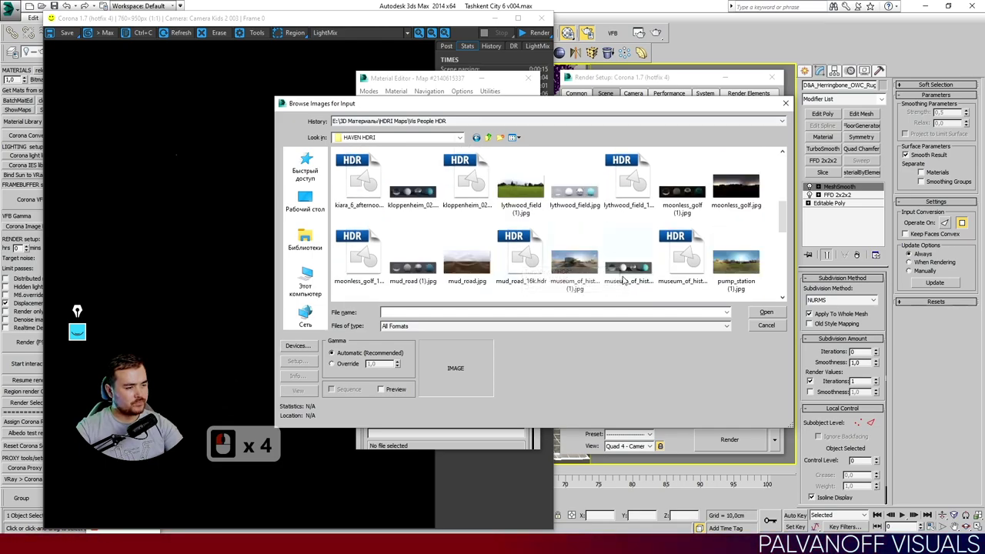
{"action": "left_click", "coordinate": [684, 266]}
{"action": "left_click", "coordinate": [768, 313]}
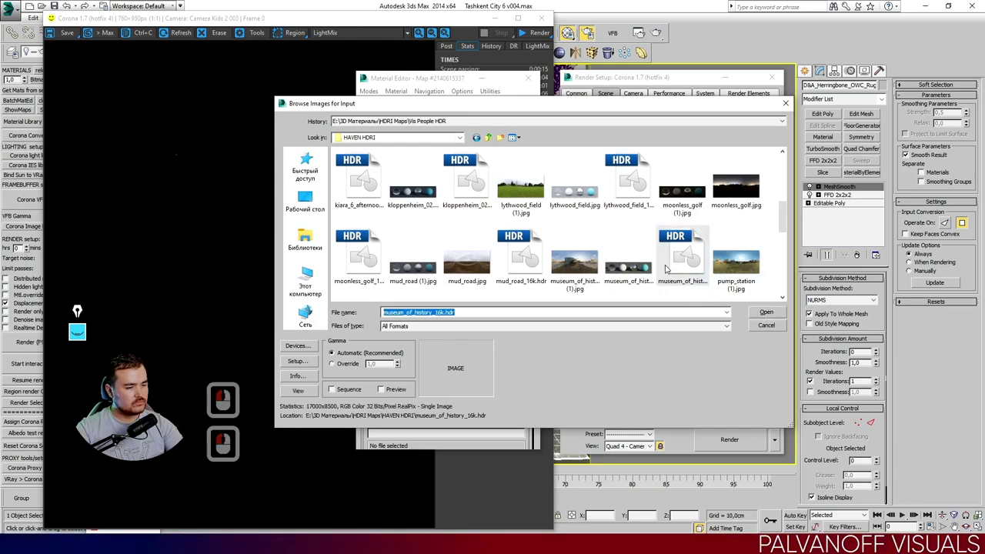
{"action": "right_click", "coordinate": [778, 324]}
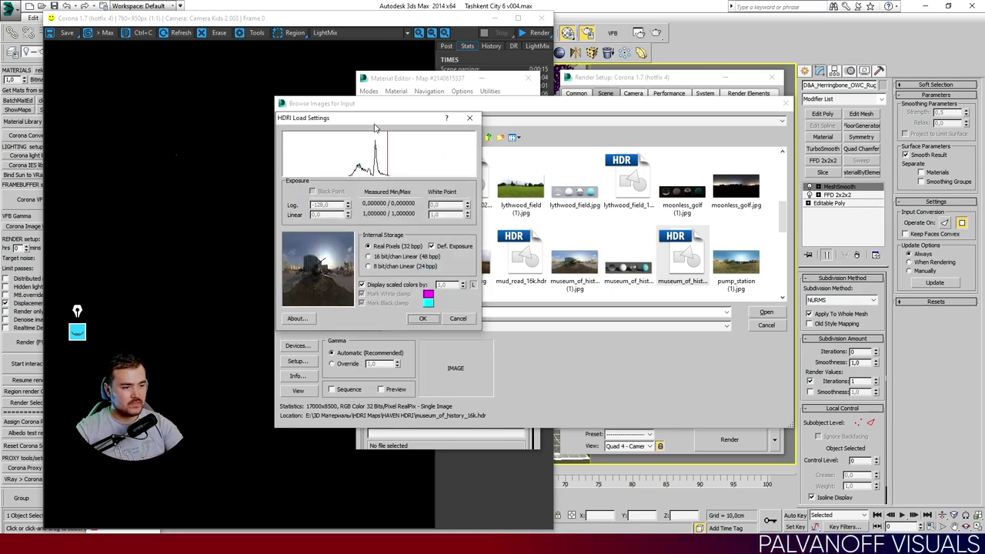
Keep Real Pixels (32 bpp) and default exposure in the HDRI Load Settings.
{"action": "left_click", "coordinate": [451, 130]}
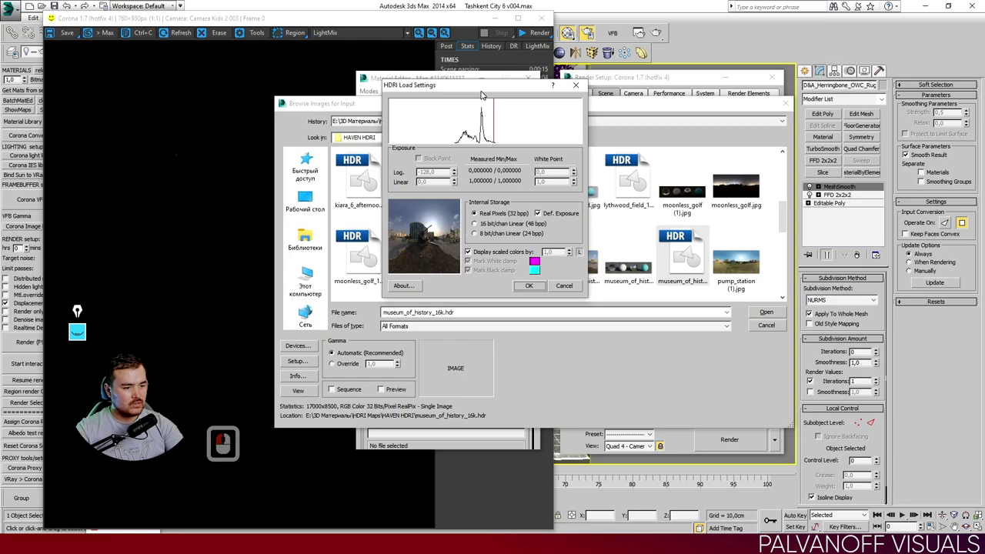
{"action": "left_click", "coordinate": [436, 90]}
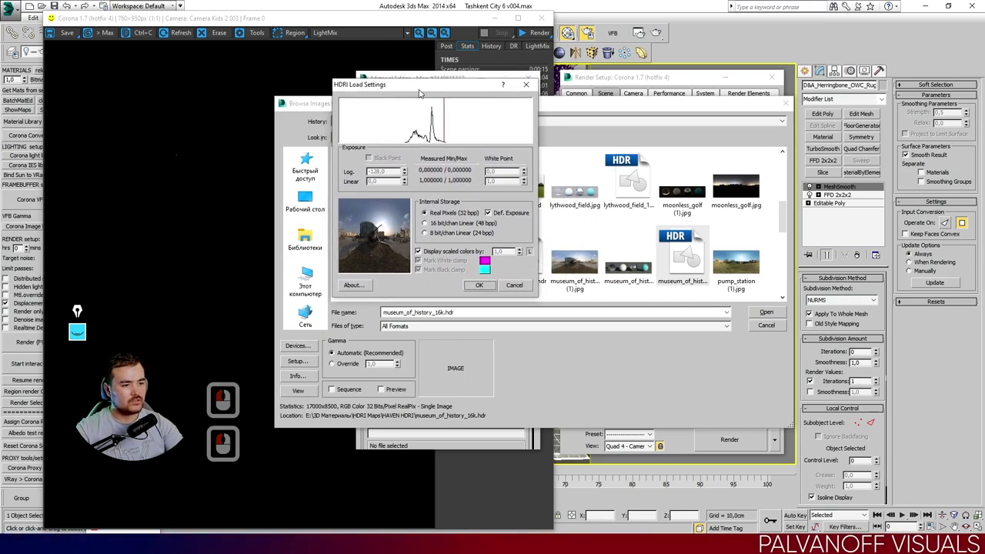
{"action": "left_click", "coordinate": [426, 90]}
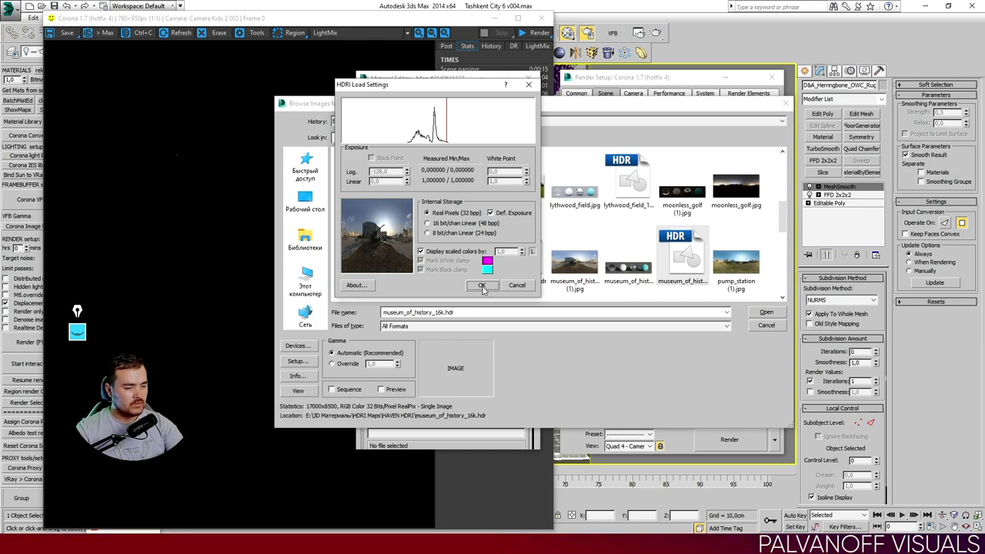
{"action": "left_click", "coordinate": [480, 288]}
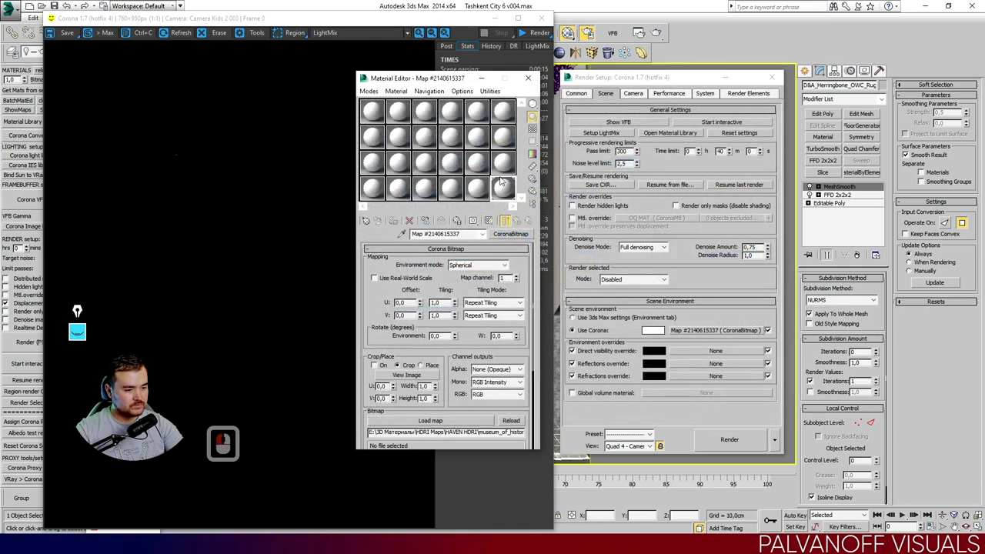
{"action": "left_click_drag", "start_coordinate": [505, 177], "coordinate": [493, 198]}
{"action": "right_click", "coordinate": [494, 198]}
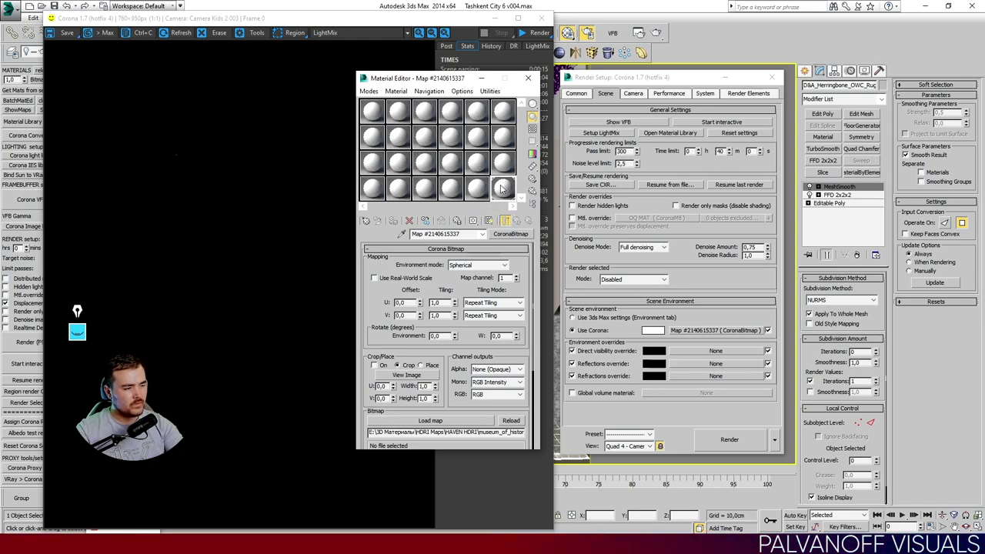
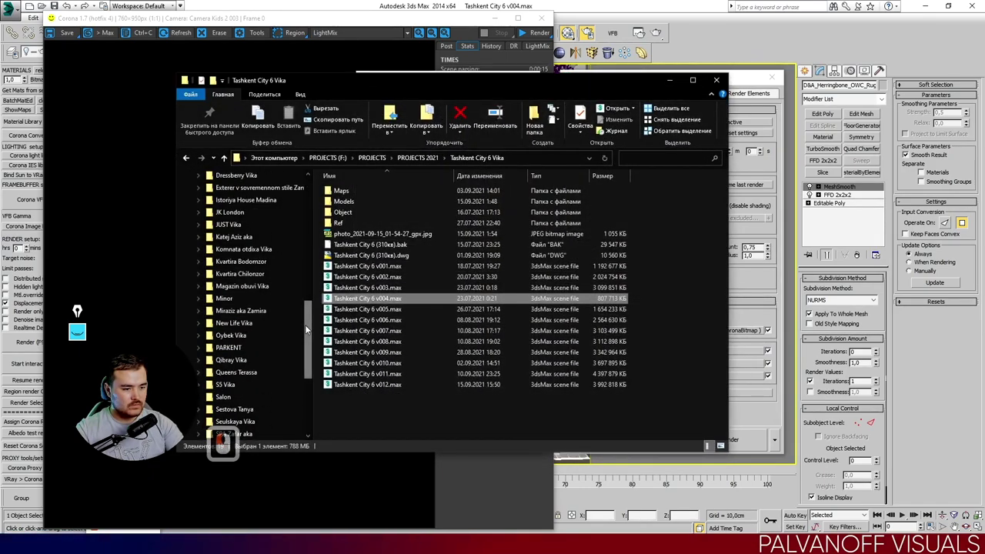
Browse This PC and look into the PROJECTS (F:) drive, then return to the drives overview.
{"action": "left_click", "coordinate": [313, 204]}
{"action": "left_click", "coordinate": [306, 196]}
{"action": "double_click", "coordinate": [184, 332]}
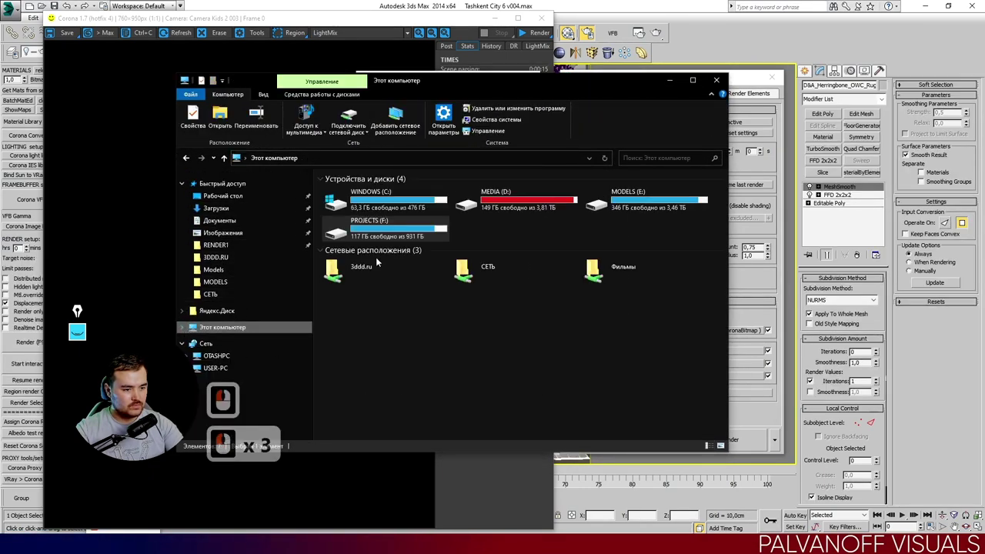
{"action": "double_click", "coordinate": [412, 219]}
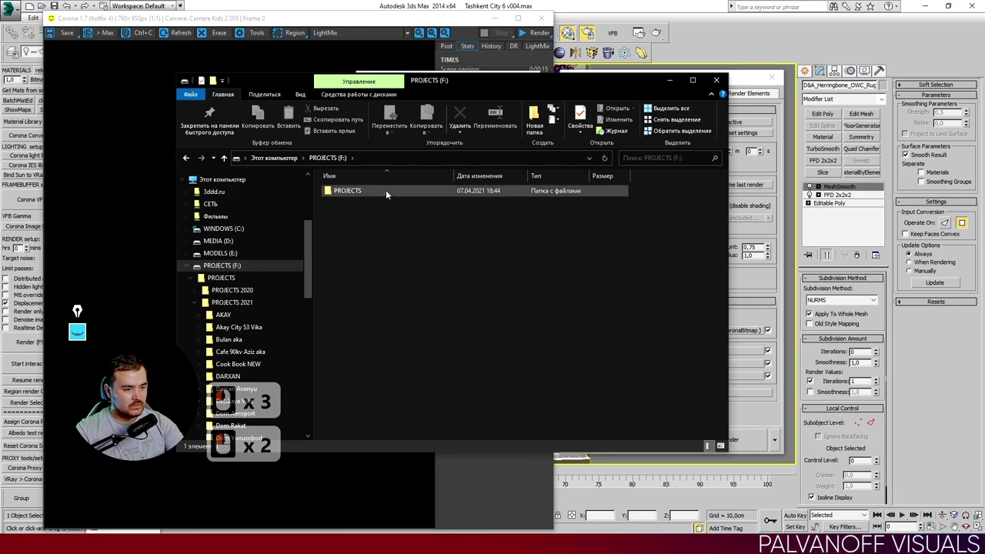
{"action": "key", "text": "BackSpace"}
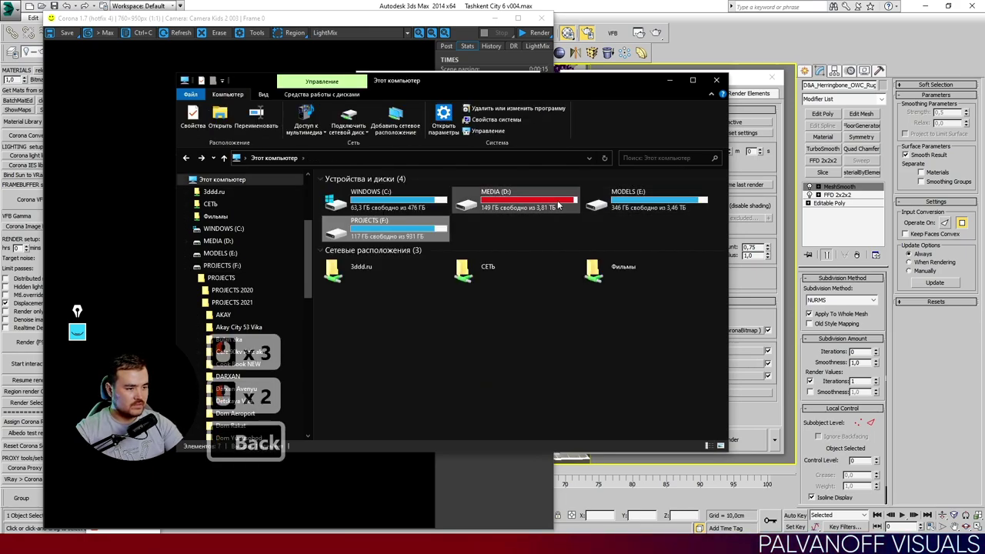
{"action": "key", "text": "BackSpace"}
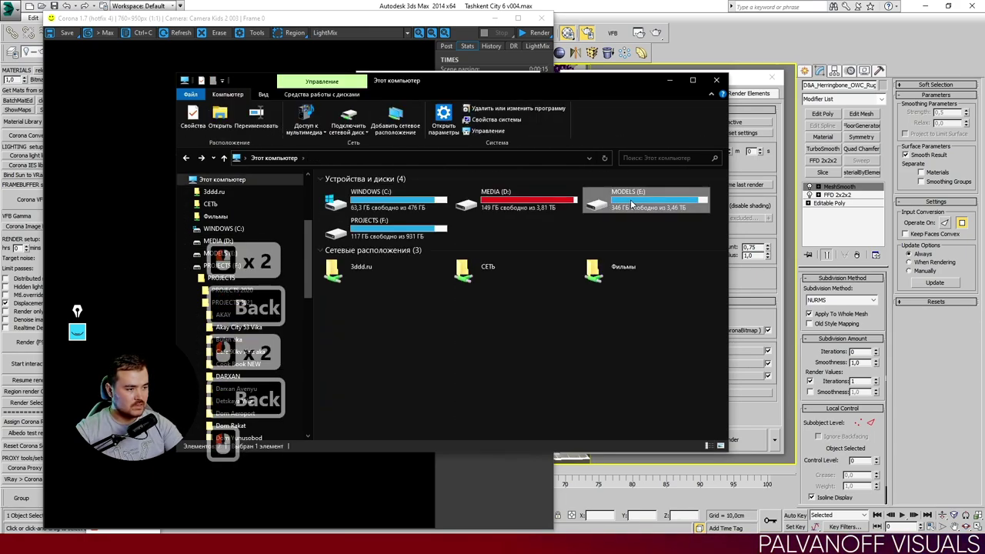
On MODELS (E:), look into RENDER > 2021, back up, and enter 3D Материалы.
{"action": "double_click", "coordinate": [599, 202]}
{"action": "double_click", "coordinate": [361, 233]}
{"action": "double_click", "coordinate": [355, 200]}
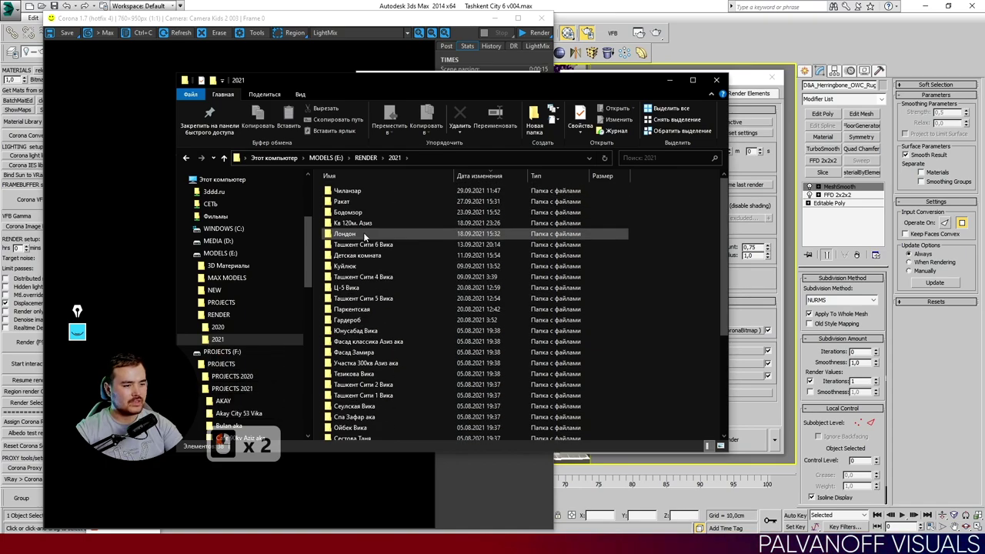
{"action": "key", "text": "BackSpace"}
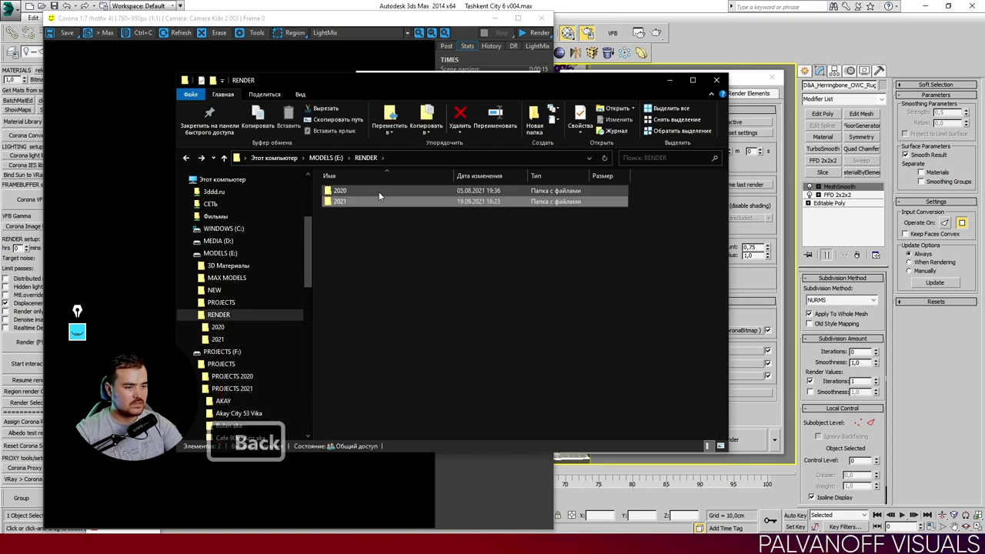
{"action": "key", "text": "BackSpace"}
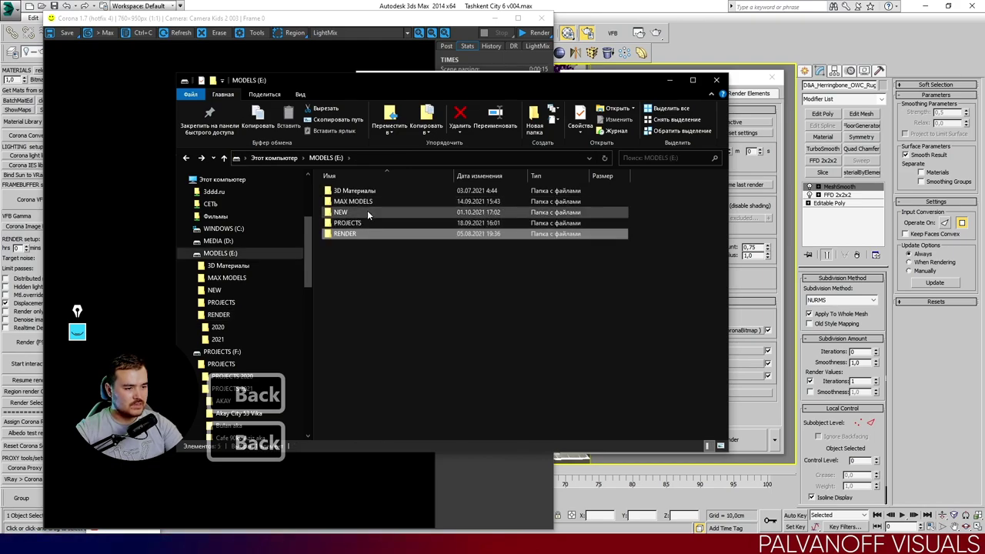
{"action": "double_click", "coordinate": [379, 192]}
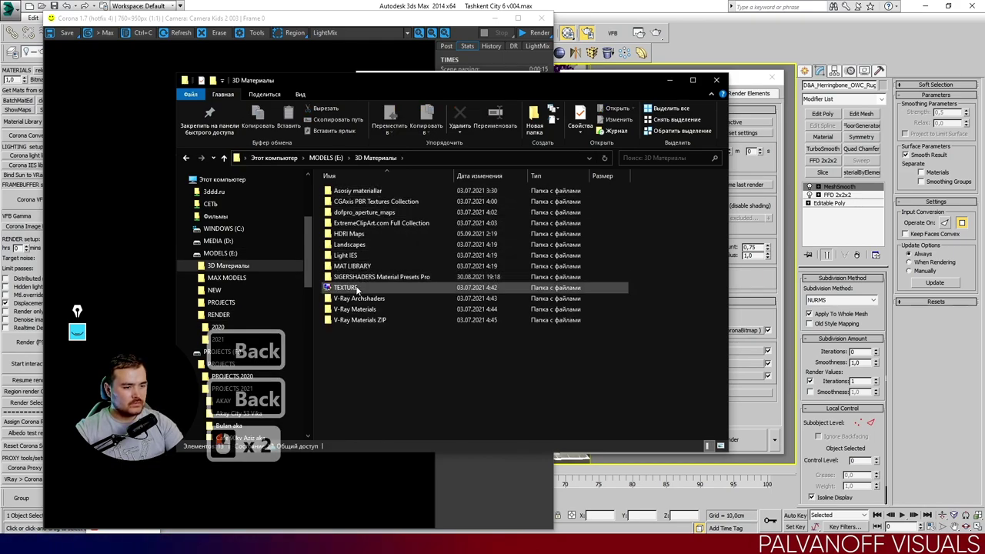
Replace the environment CoronaBitmap with a Color Correction map, keeping the HDR as sub-map.
{"action": "left_click", "coordinate": [678, 84]}
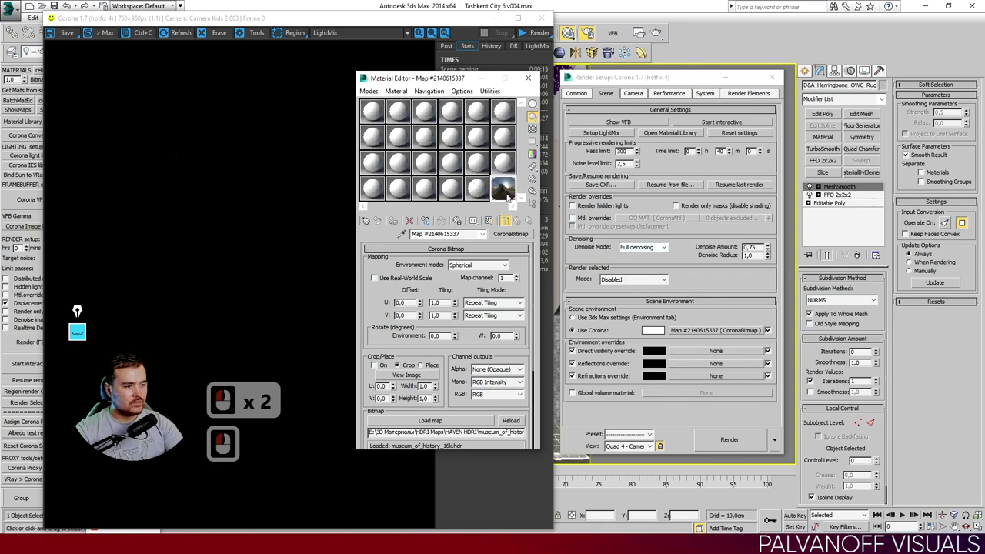
{"action": "left_click_drag", "start_coordinate": [475, 150], "coordinate": [465, 79]}
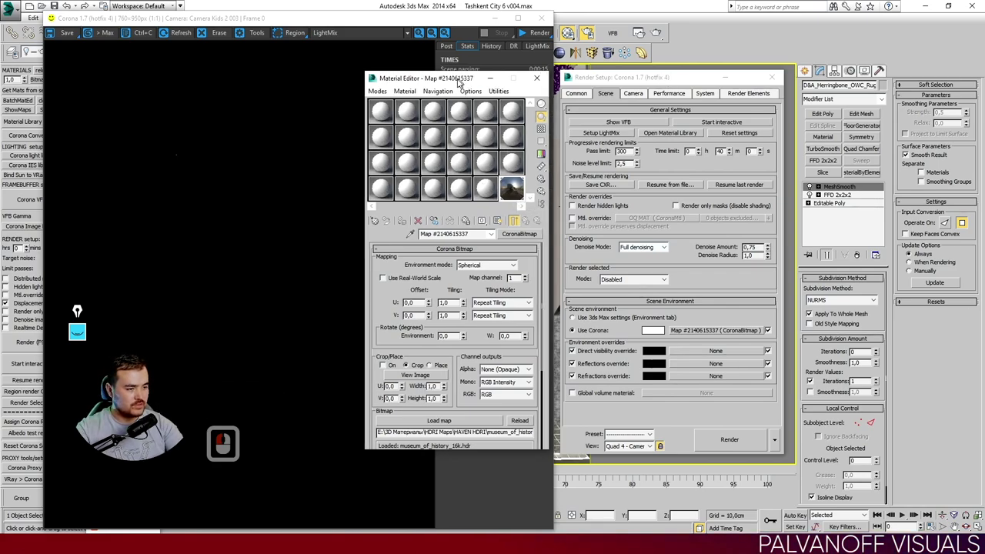
{"action": "left_click", "coordinate": [504, 191]}
{"action": "left_click", "coordinate": [507, 184]}
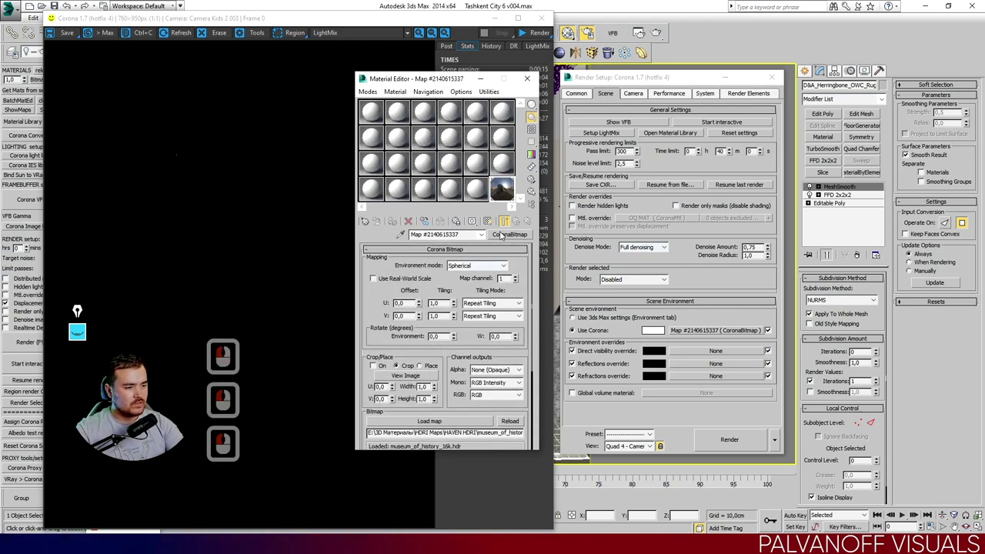
{"action": "left_click", "coordinate": [508, 236]}
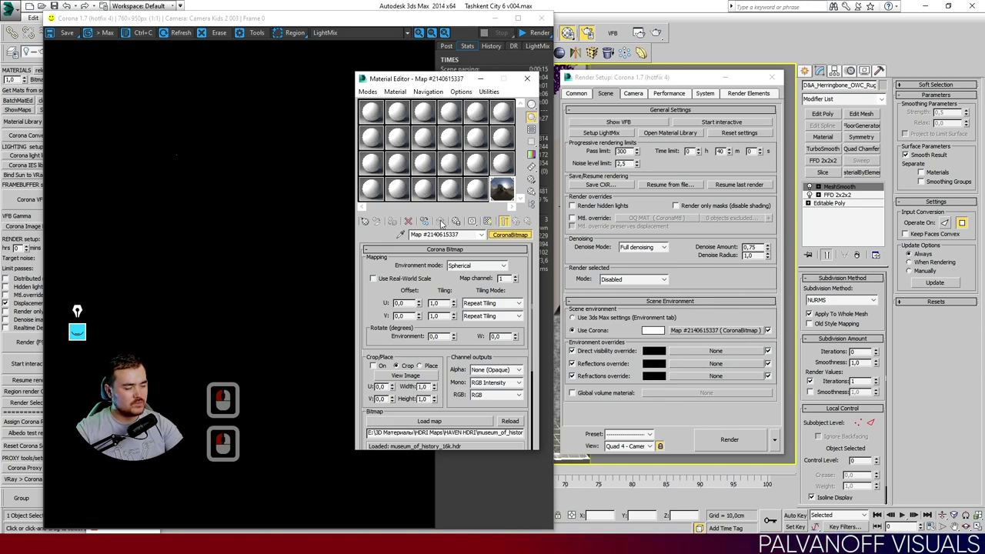
{"action": "left_click", "coordinate": [455, 312]}
{"action": "double_click", "coordinate": [424, 198]}
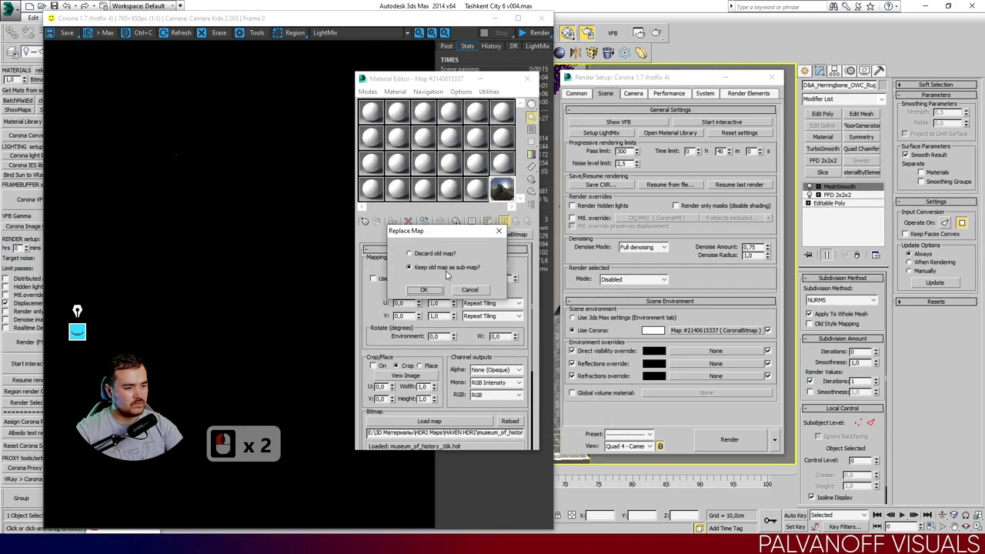
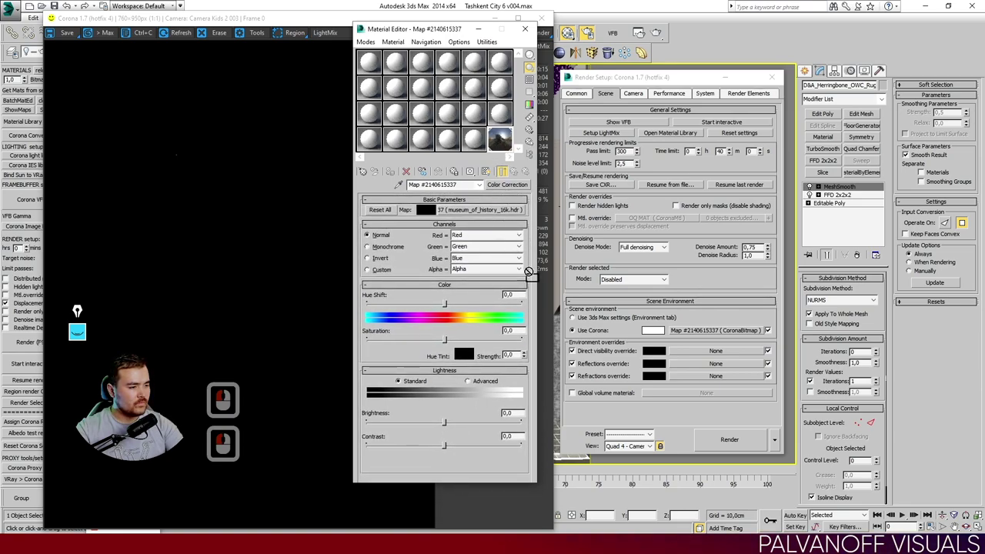
Name the Color Correction environment map GI and enlarge the Material Editor.
{"action": "left_click", "coordinate": [503, 137]}
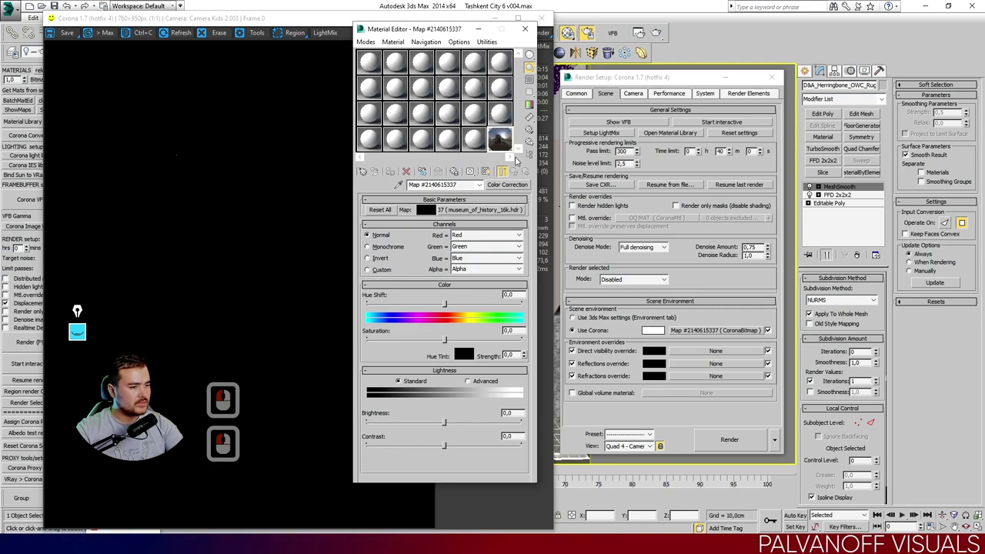
{"action": "left_click", "coordinate": [384, 179]}
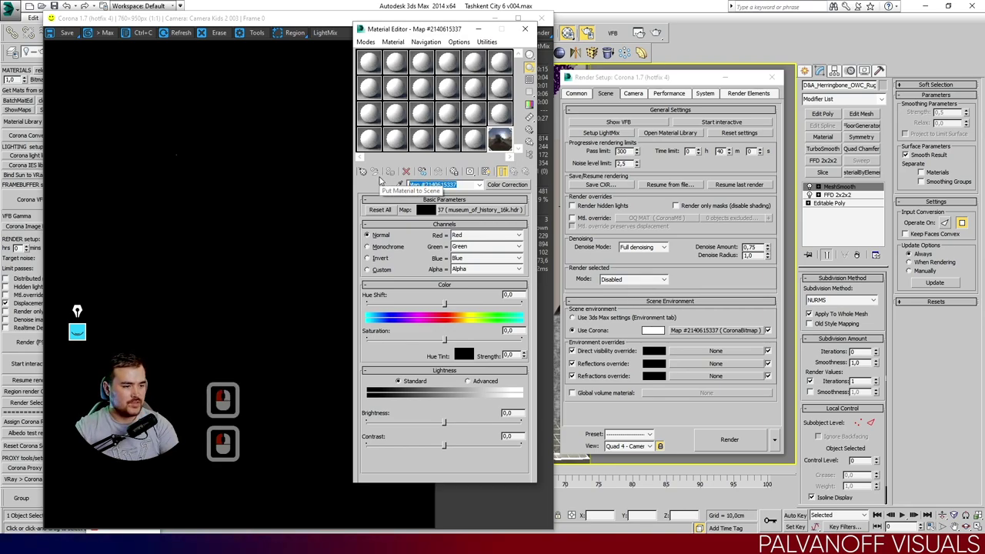
{"action": "type", "text": "gi"}
{"action": "key", "text": "Return"}
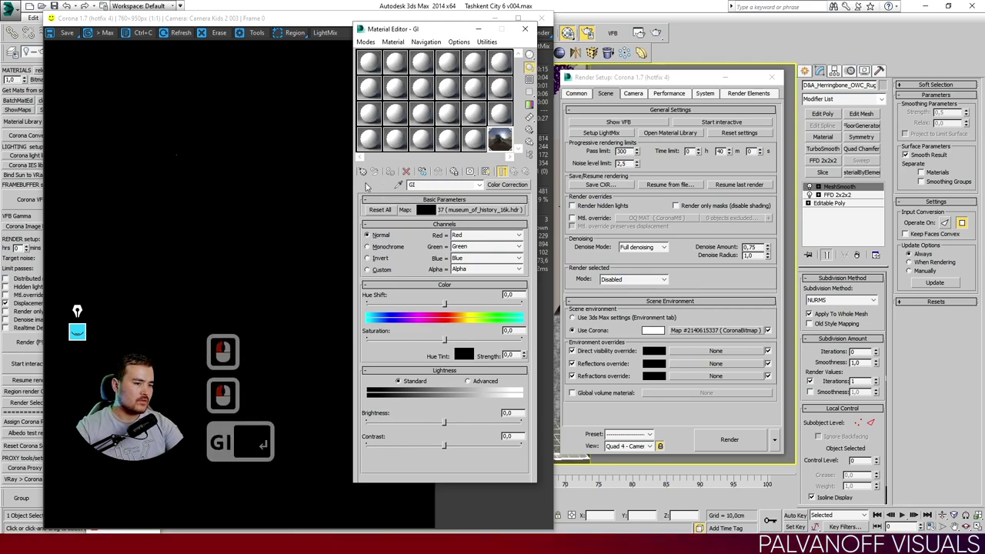
{"action": "left_click", "coordinate": [383, 190]}
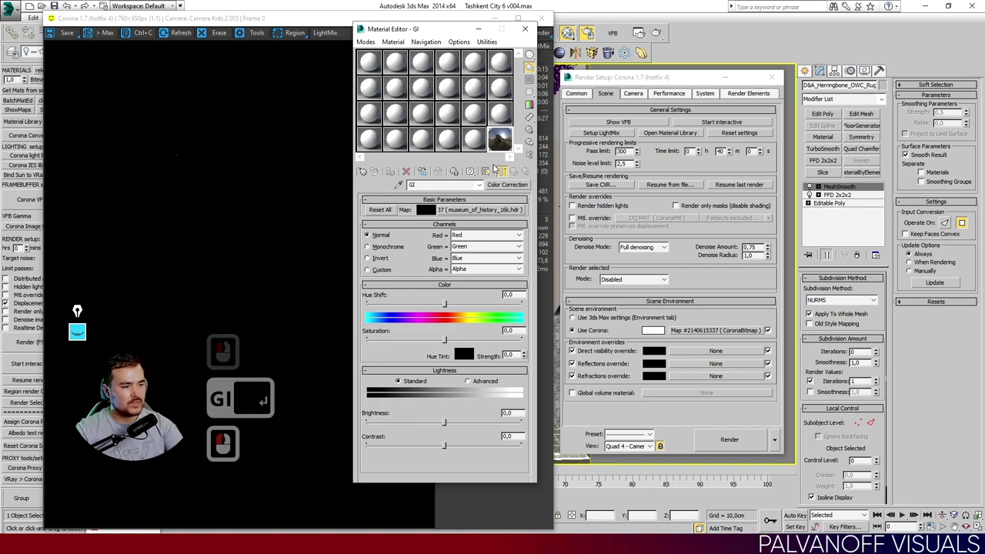
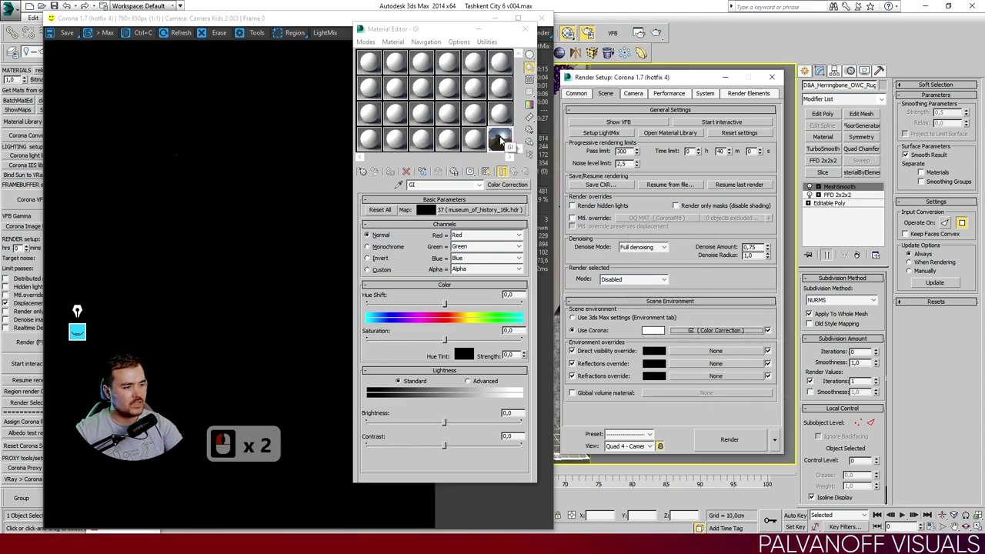
{"action": "left_click", "coordinate": [456, 43]}
{"action": "left_click_drag", "start_coordinate": [699, 352], "coordinate": [694, 330]}
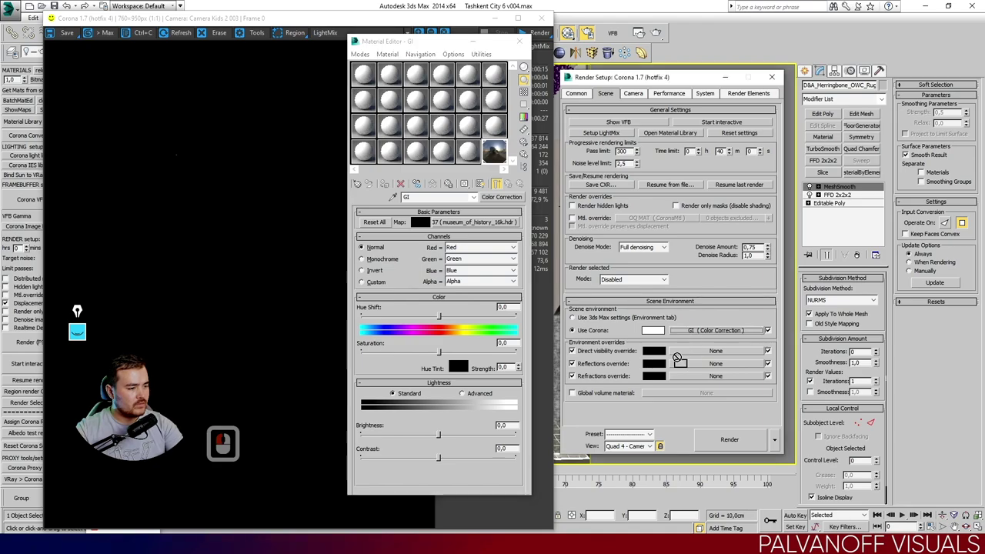
In another sample slot, name a Color Correction map of the HDR DIRECT.
{"action": "left_click", "coordinate": [683, 323]}
{"action": "left_click", "coordinate": [680, 291]}
{"action": "left_click", "coordinate": [463, 149]}
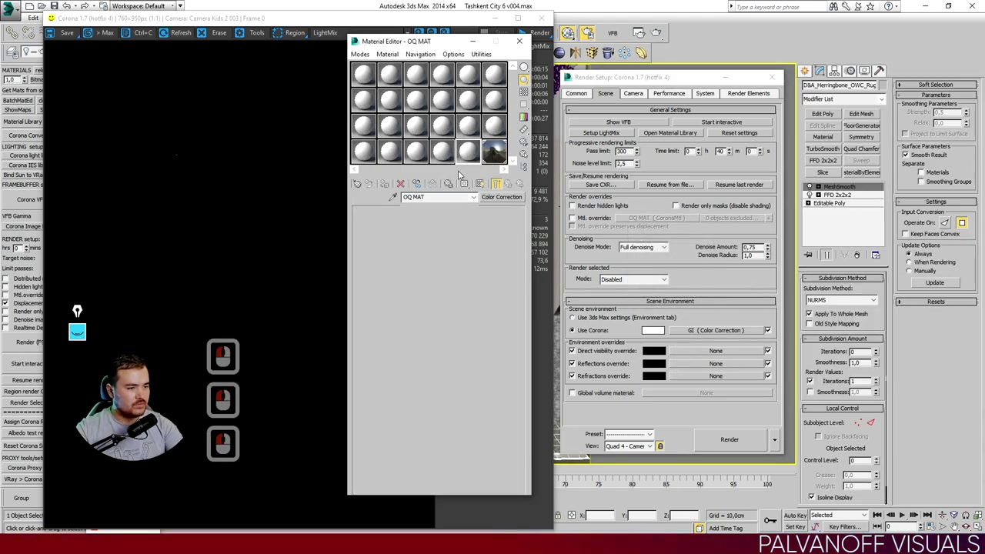
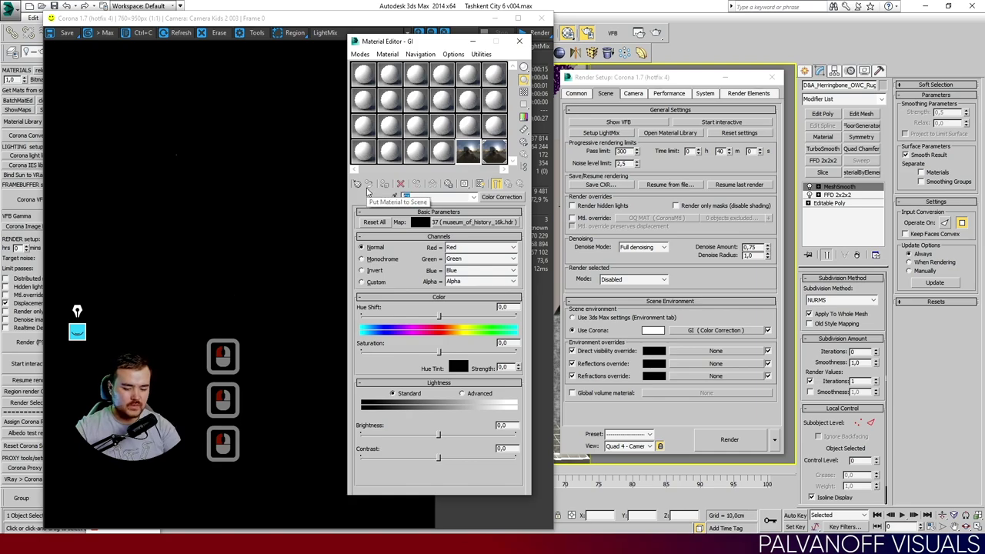
{"action": "type", "text": "direct"}
{"action": "key", "text": "Return"}
{"action": "key", "text": "Return"}
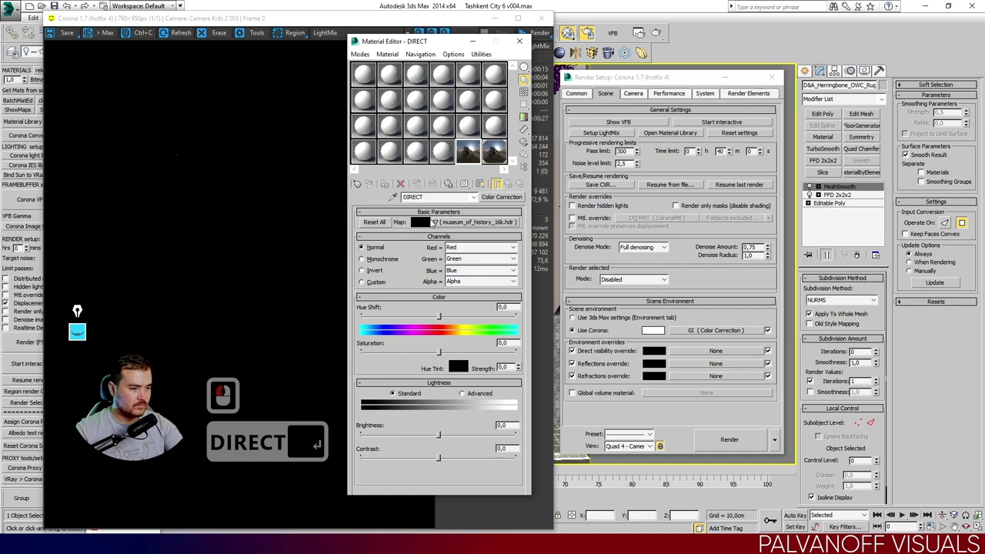
{"action": "left_click", "coordinate": [373, 206]}
{"action": "key", "text": "BackSpace"}
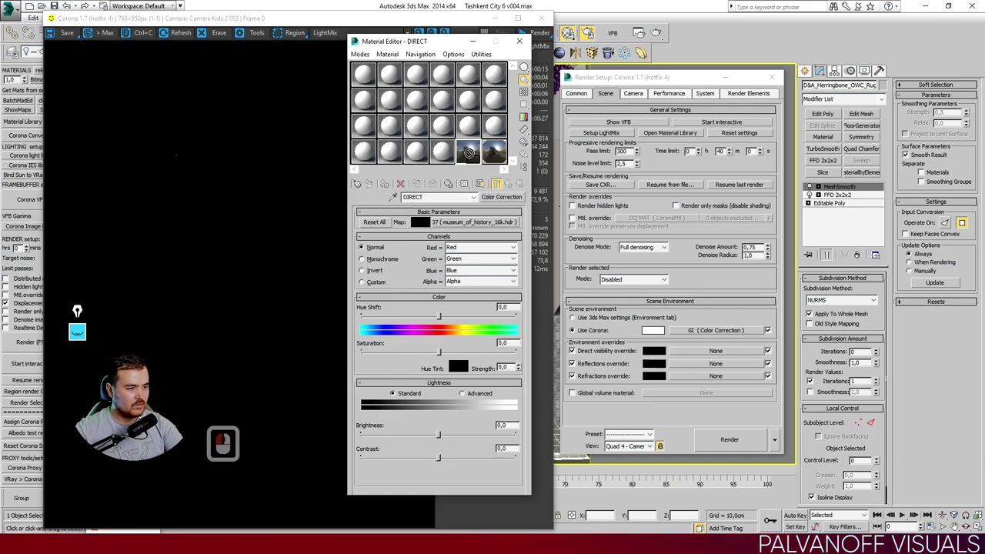
Copy the DIRECT colour-correction map into a third sample slot.
{"action": "left_click", "coordinate": [473, 155]}
{"action": "left_click", "coordinate": [497, 151]}
{"action": "left_click", "coordinate": [472, 151]}
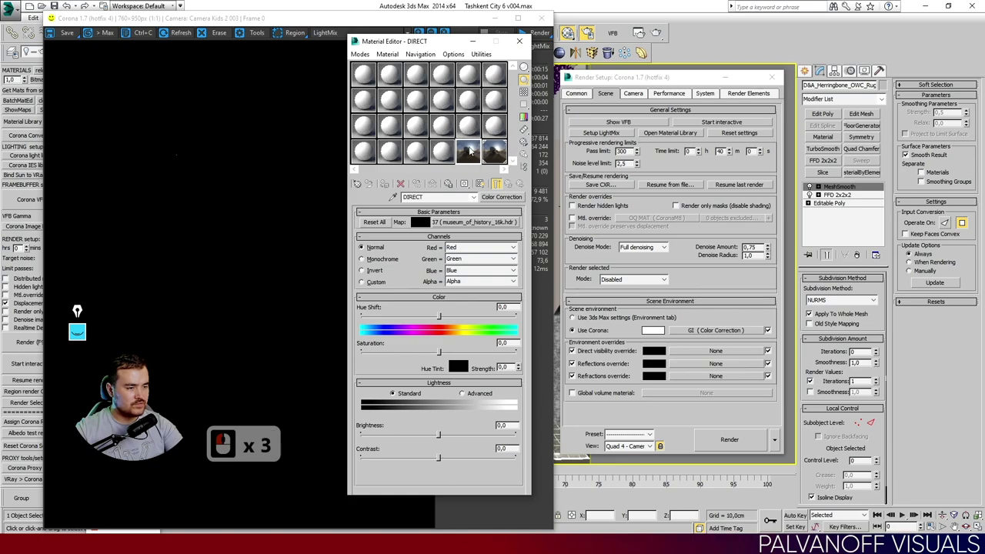
{"action": "left_click", "coordinate": [490, 150]}
{"action": "left_click", "coordinate": [473, 148]}
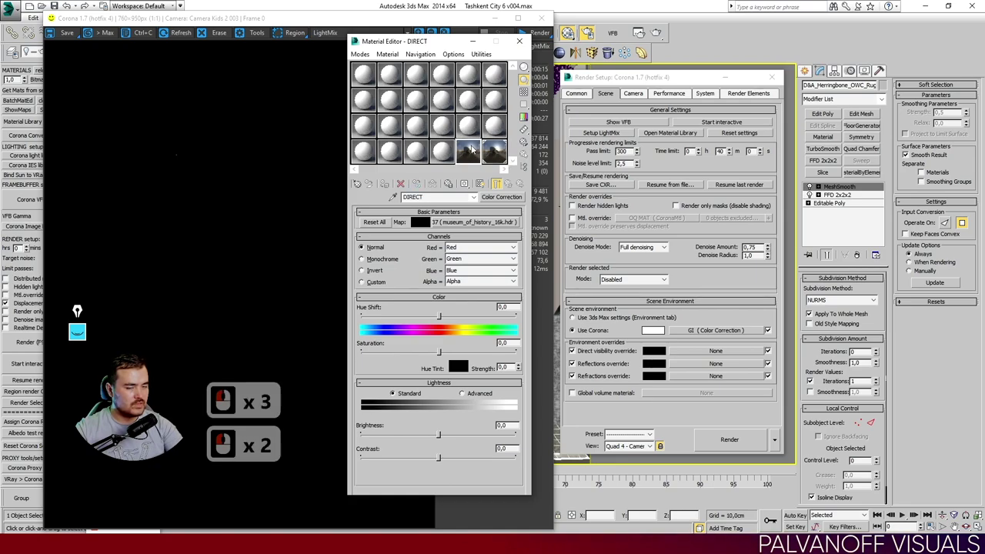
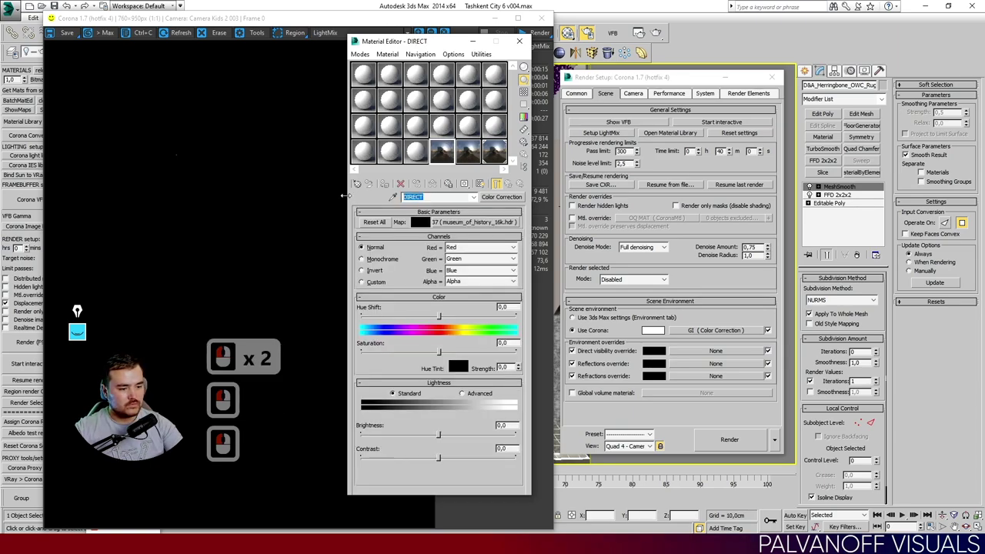
Rename the copied map to REFLECT.
{"action": "key", "text": "r"}
{"action": "key", "text": "BackSpace"}
{"action": "type", "text": "ef"}
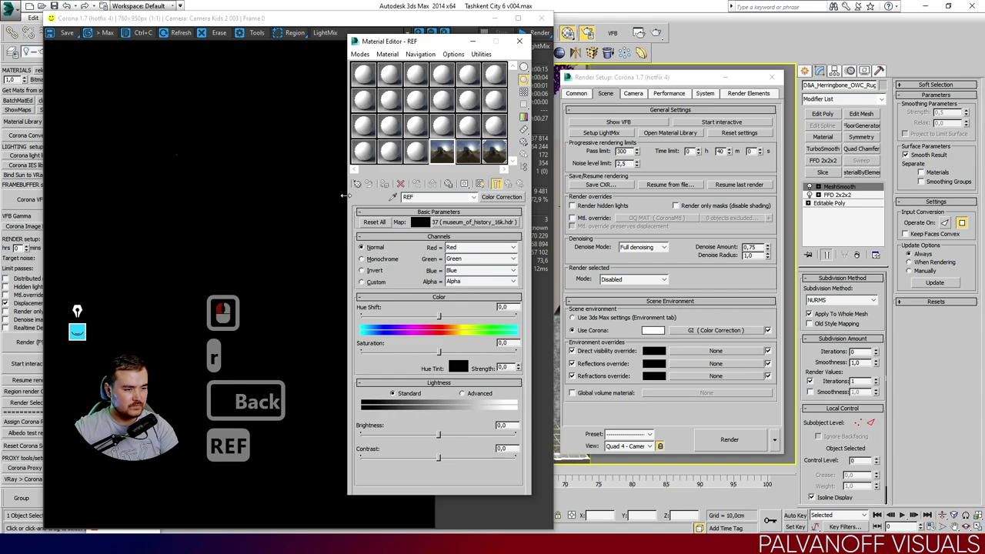
{"action": "type", "text": "ect"}
{"action": "key", "text": "Return"}
{"action": "key", "text": "Return"}
{"action": "left_click", "coordinate": [367, 208]}
{"action": "key", "text": "BackSpace"}
Set DIRECT as the direct visibility override and REFLECT as reflections and refractions overrides.
{"action": "left_click_drag", "start_coordinate": [378, 208], "coordinate": [472, 155]}
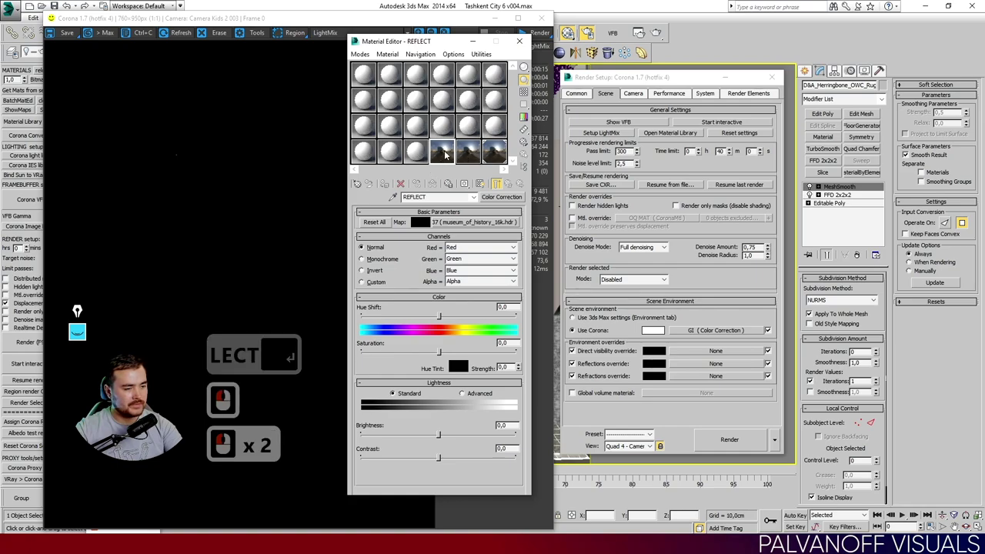
{"action": "left_click", "coordinate": [462, 151]}
{"action": "left_click", "coordinate": [446, 151]}
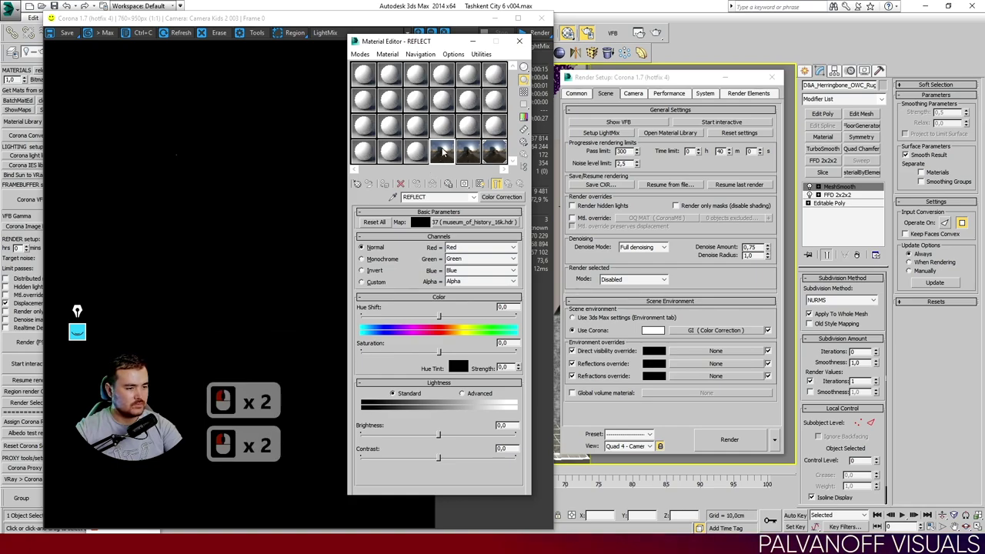
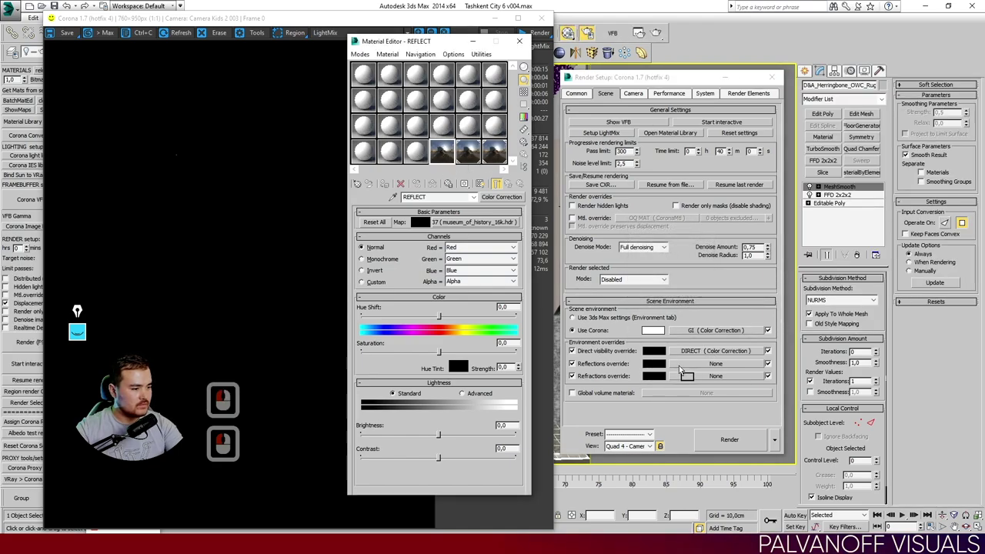
{"action": "left_click", "coordinate": [679, 358]}
{"action": "left_click", "coordinate": [648, 295]}
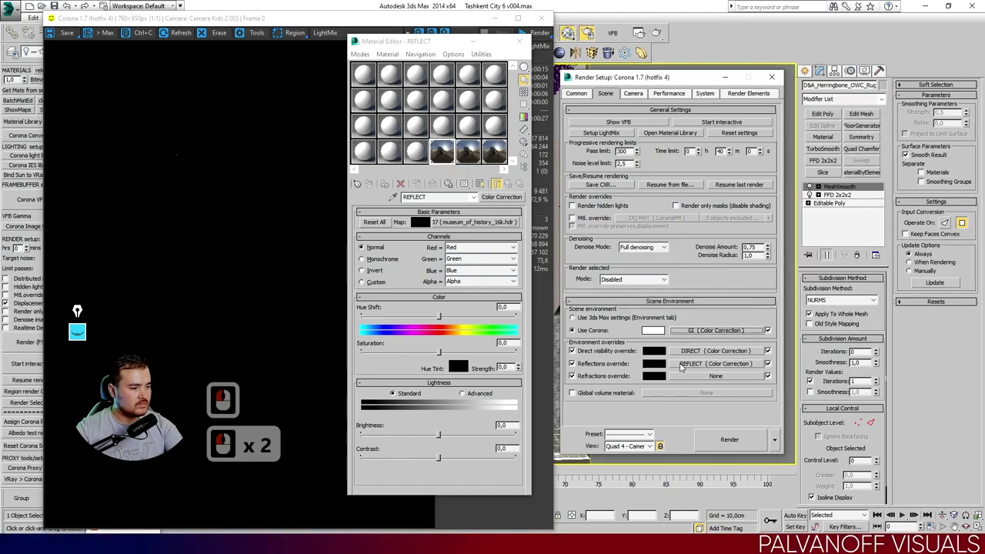
{"action": "left_click", "coordinate": [686, 379]}
{"action": "left_click", "coordinate": [654, 303]}
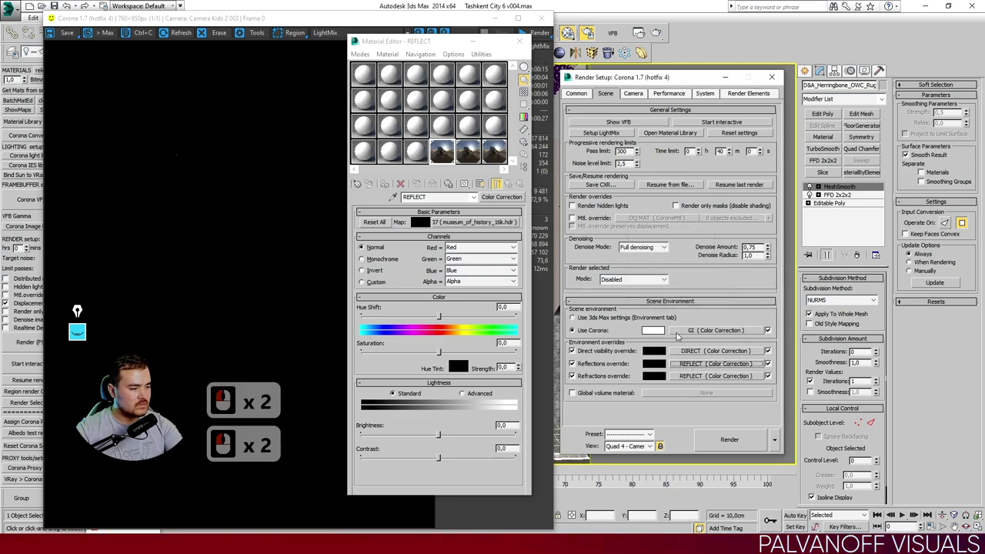
{"action": "left_click", "coordinate": [698, 326]}
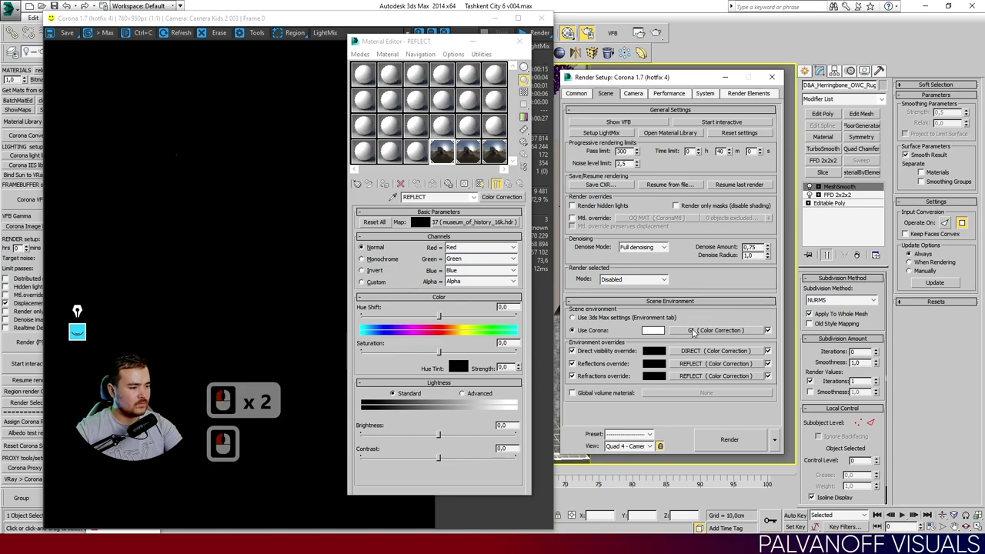
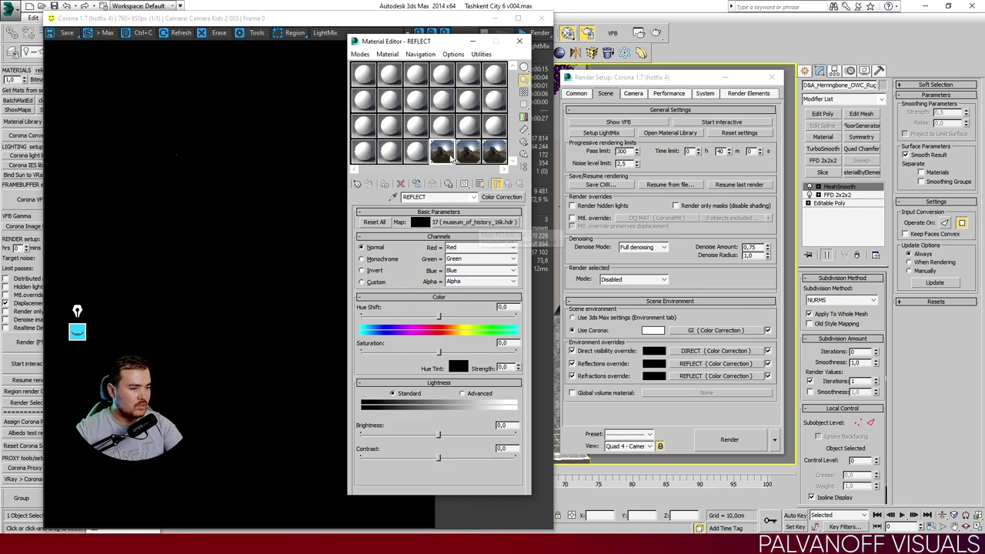
Copy the HDRI map and paste it as an instance into the DIRECT map's slot.
{"action": "left_click", "coordinate": [509, 147]}
{"action": "right_click", "coordinate": [484, 225]}
{"action": "left_click", "coordinate": [494, 185]}
{"action": "left_click", "coordinate": [472, 145]}
{"action": "right_click", "coordinate": [462, 225]}
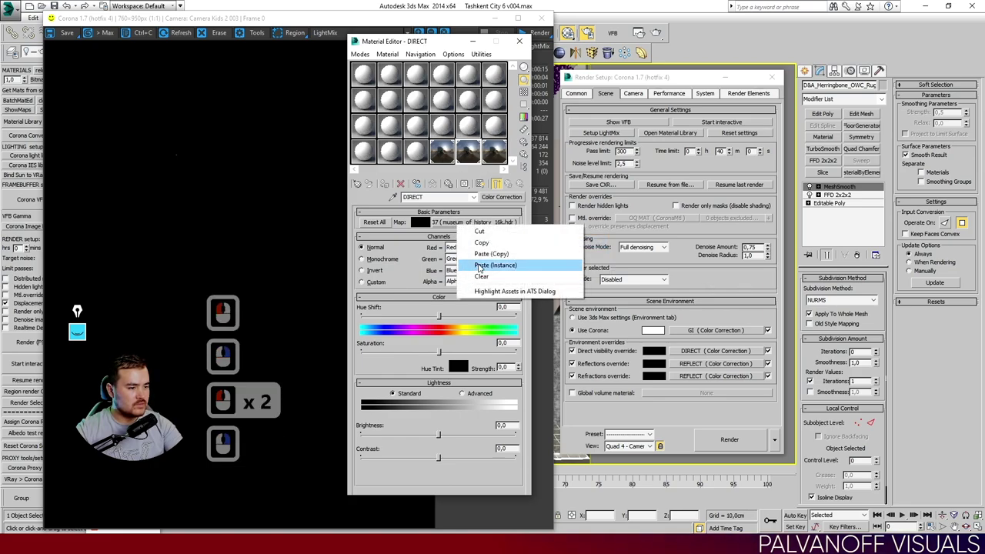
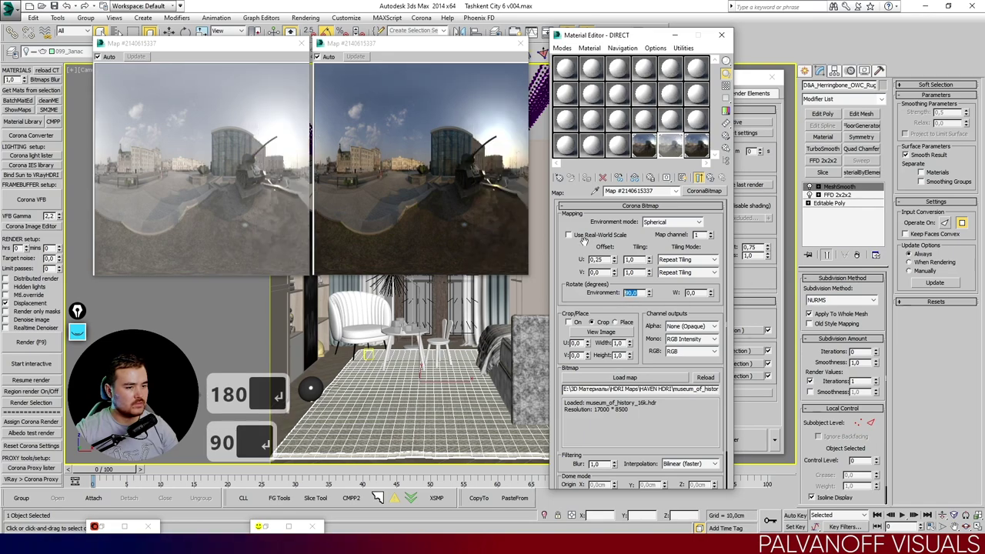
Set the HDRI Corona Bitmap to 90° environment rotation with a 0.25 U offset.
{"action": "left_click", "coordinate": [578, 328]}
{"action": "key", "text": "BackSpace"}
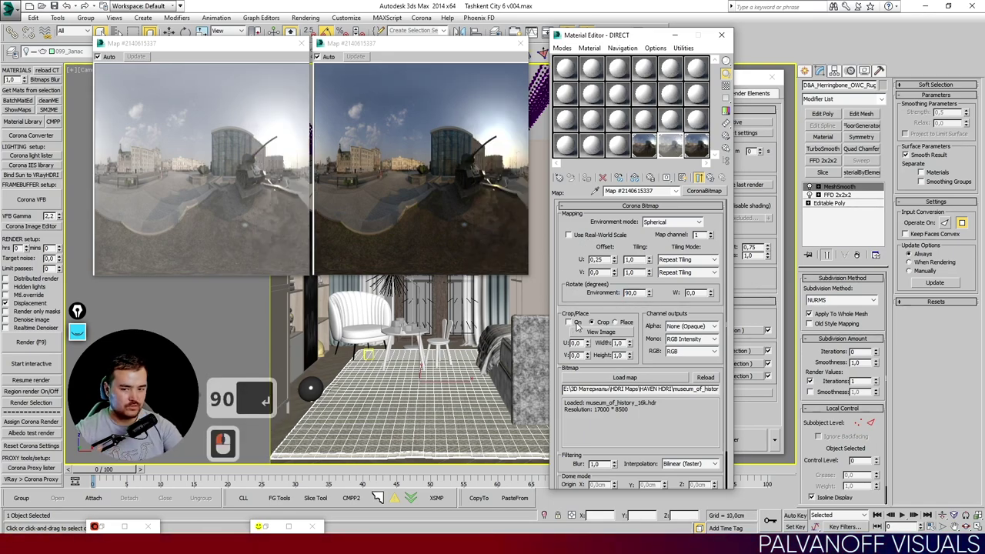
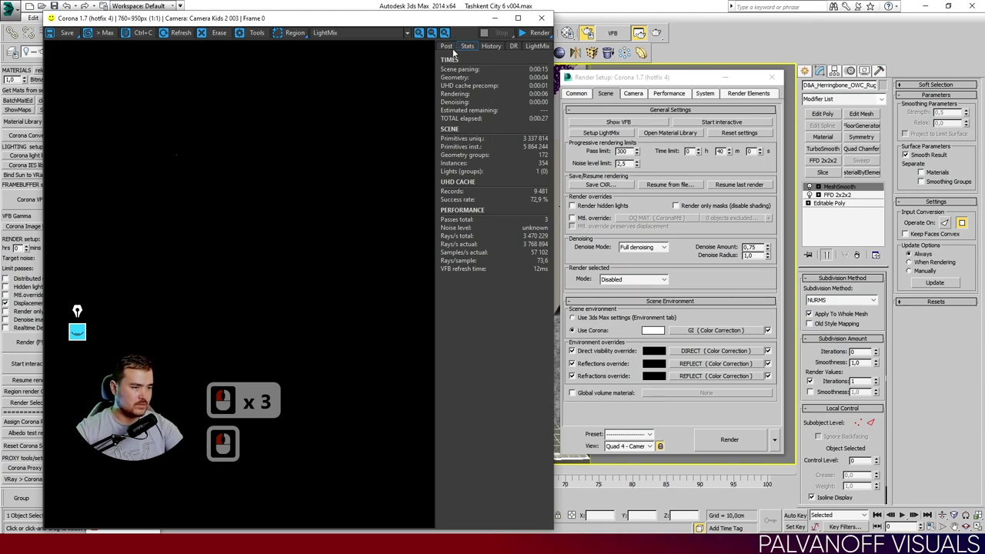
Start a fresh Corona render of the kids-room camera and reset the VFB image to actual size.
{"action": "left_click_drag", "start_coordinate": [459, 50], "coordinate": [458, 50]}
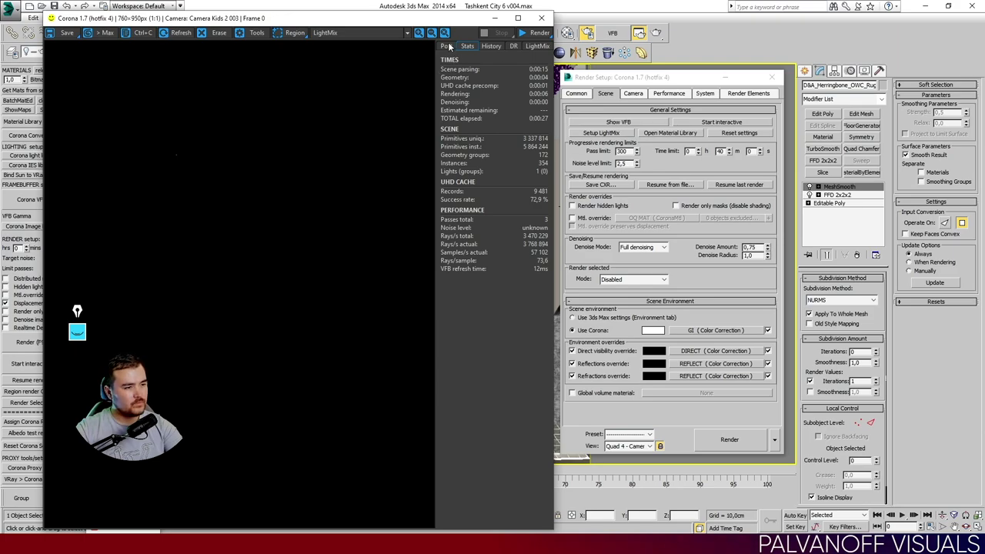
{"action": "left_click", "coordinate": [450, 47]}
{"action": "left_click", "coordinate": [471, 47]}
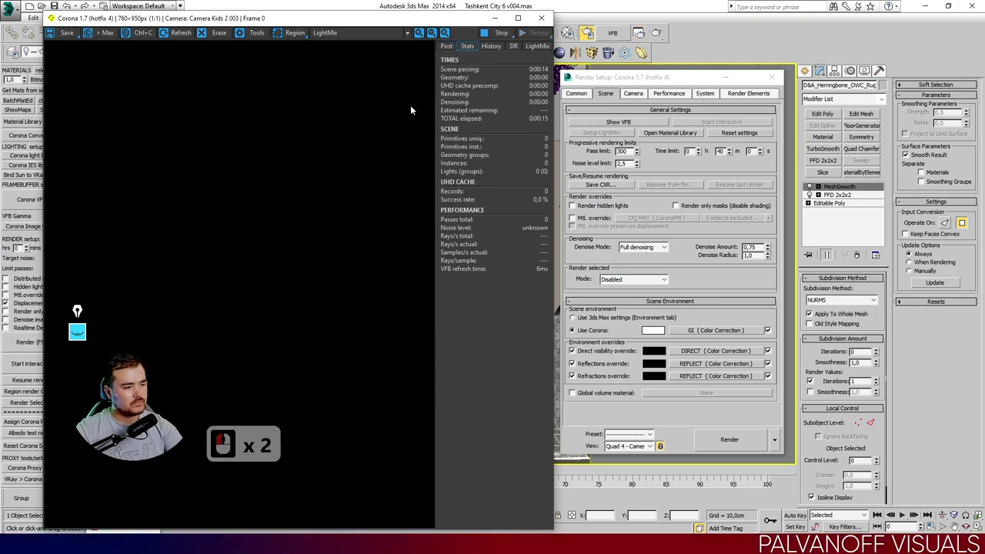
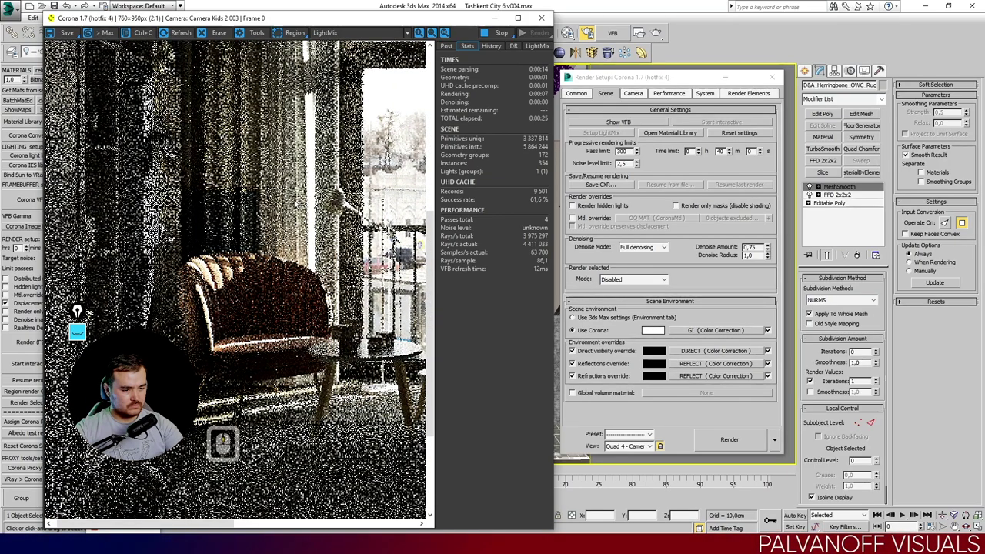
{"action": "middle_click", "coordinate": [194, 251]}
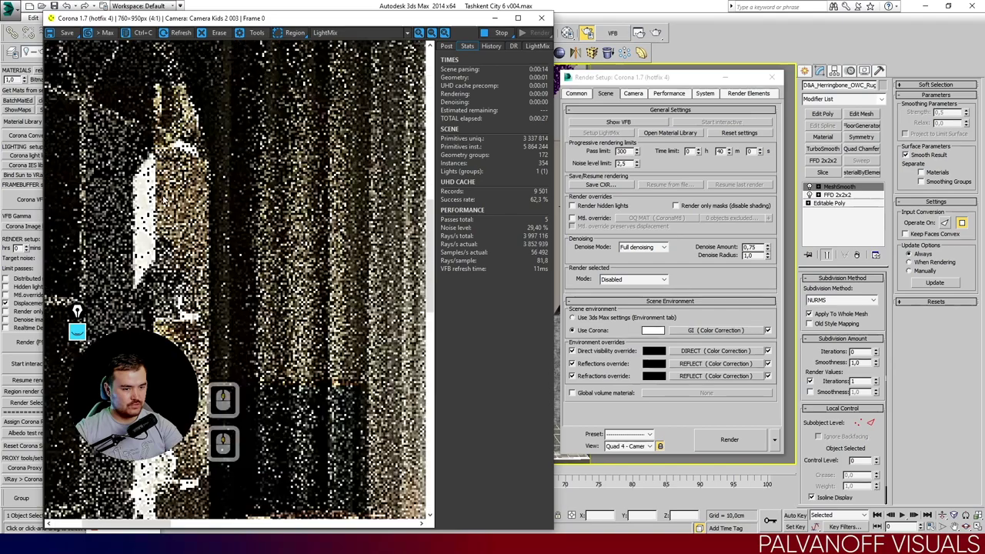
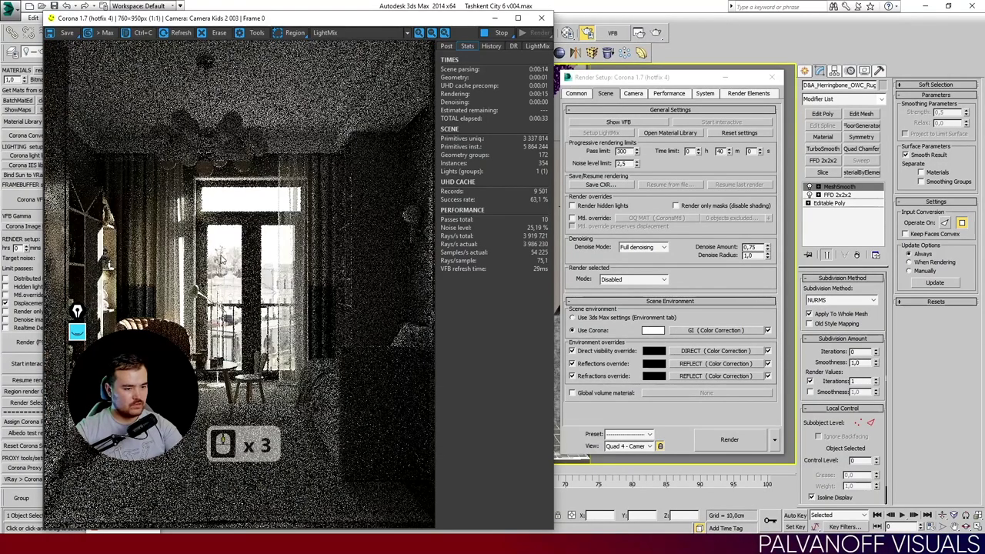
In LightMix, disable SUN, LYSTRA, BRA, LED, WINDOWS, TARGET, GOLOGEN, TRACKER and Rest, leaving only ENV active.
{"action": "left_click", "coordinate": [536, 49]}
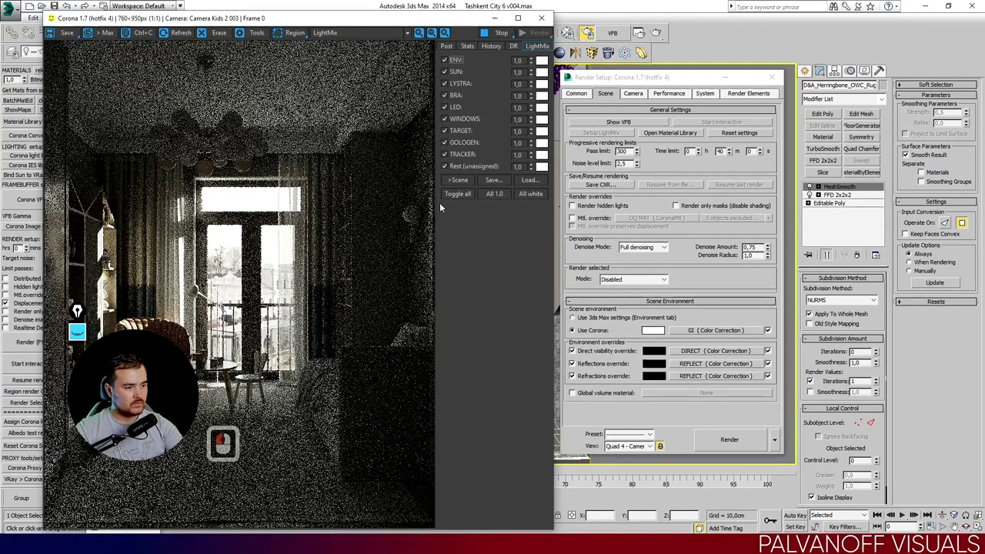
{"action": "left_click", "coordinate": [455, 197]}
{"action": "left_click", "coordinate": [453, 60]}
{"action": "left_click", "coordinate": [448, 62]}
{"action": "left_click", "coordinate": [447, 62]}
{"action": "double_click", "coordinate": [448, 63]}
{"action": "left_click", "coordinate": [448, 62]}
{"action": "left_click", "coordinate": [448, 62]}
{"action": "left_click", "coordinate": [448, 62]}
{"action": "left_click", "coordinate": [448, 63]}
{"action": "double_click", "coordinate": [448, 63]}
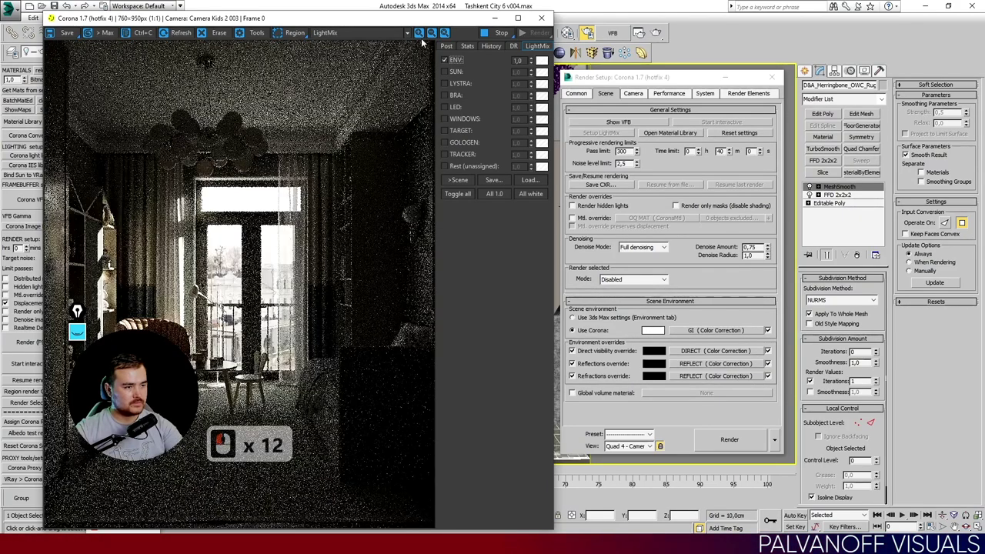
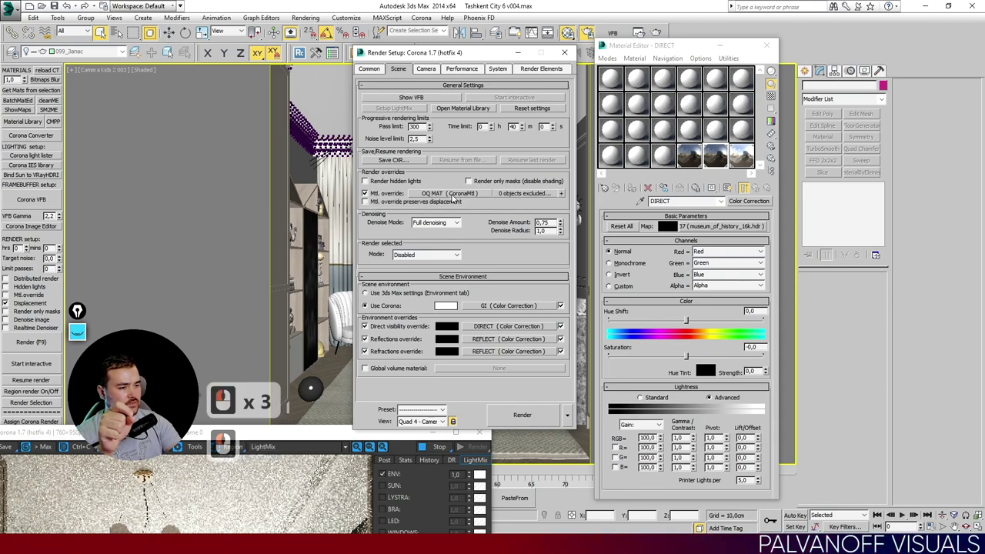
Move the Corona VFB into view and close the Render Setup window.
{"action": "left_click_drag", "start_coordinate": [456, 193], "coordinate": [328, 432]}
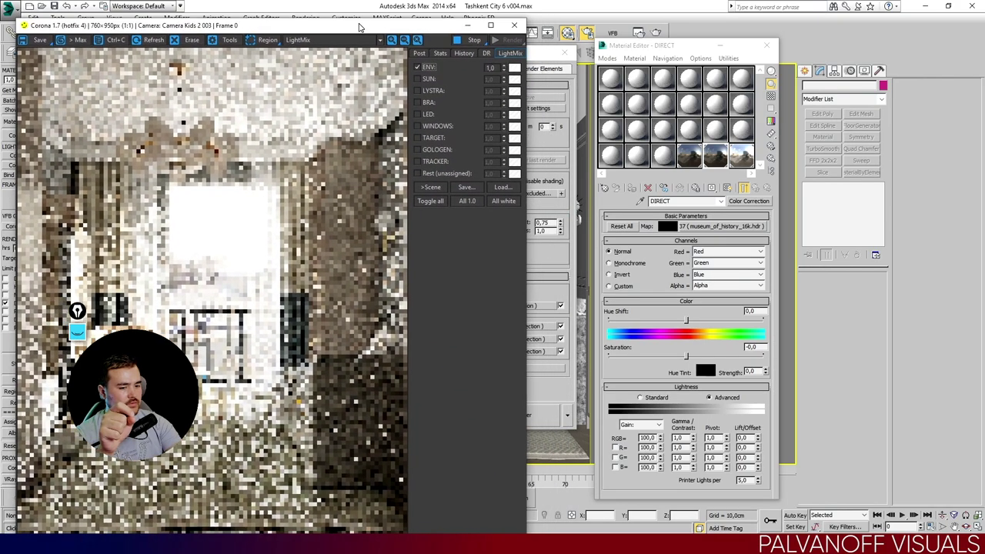
{"action": "left_click", "coordinate": [364, 23]}
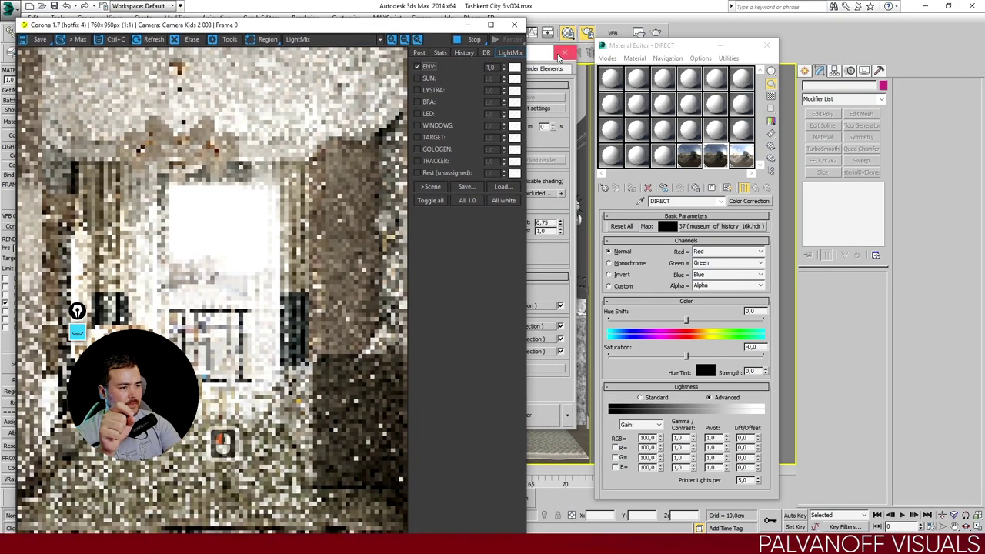
{"action": "left_click", "coordinate": [551, 60]}
{"action": "left_click", "coordinate": [467, 76]}
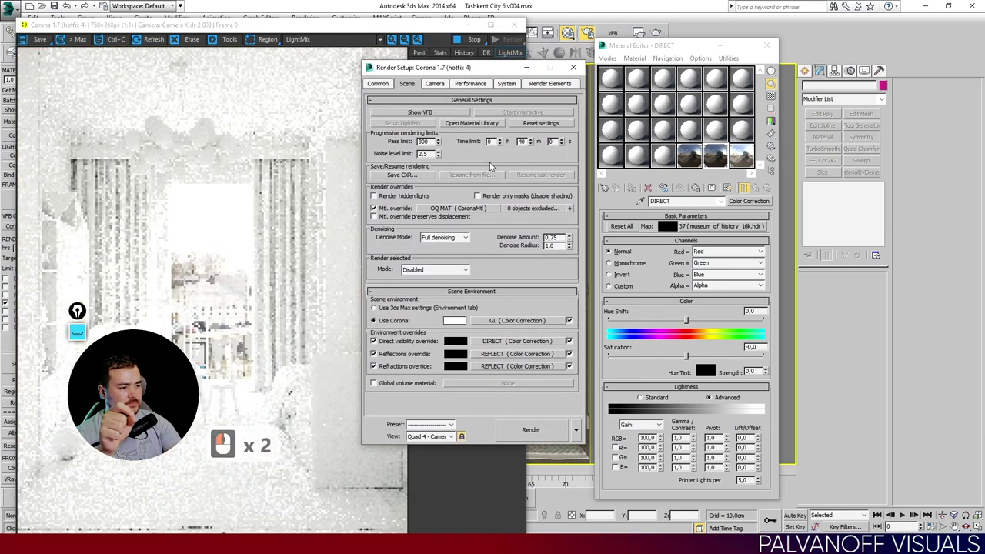
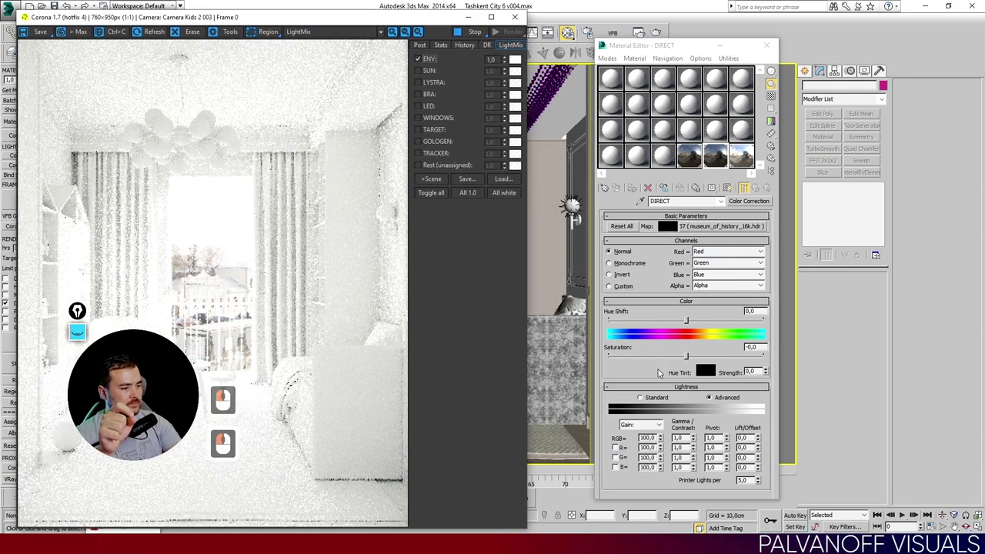
Adjust the GI Color Correction map's saturation, settling it at -100 for a desaturated render.
{"action": "left_click", "coordinate": [664, 374]}
{"action": "left_click", "coordinate": [745, 156]}
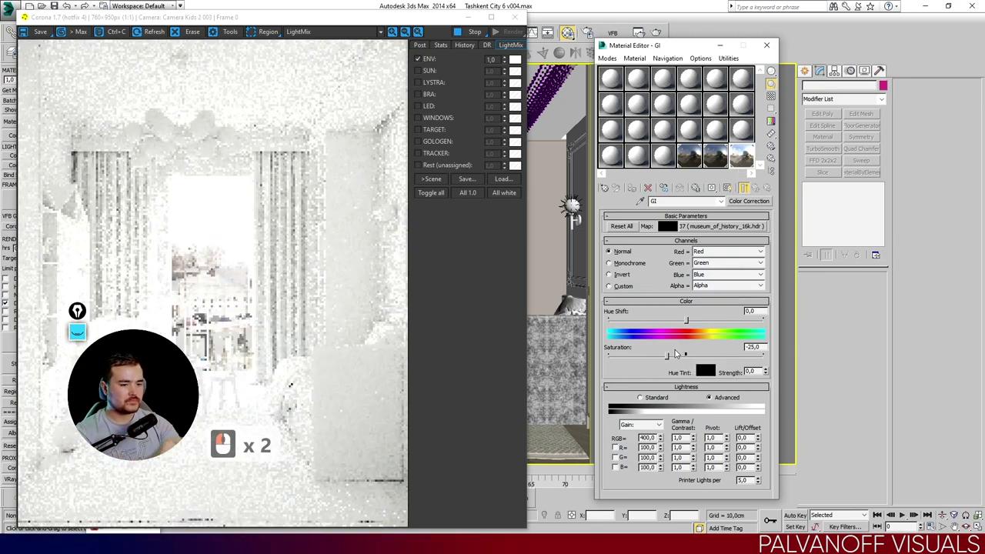
{"action": "left_click", "coordinate": [741, 357]}
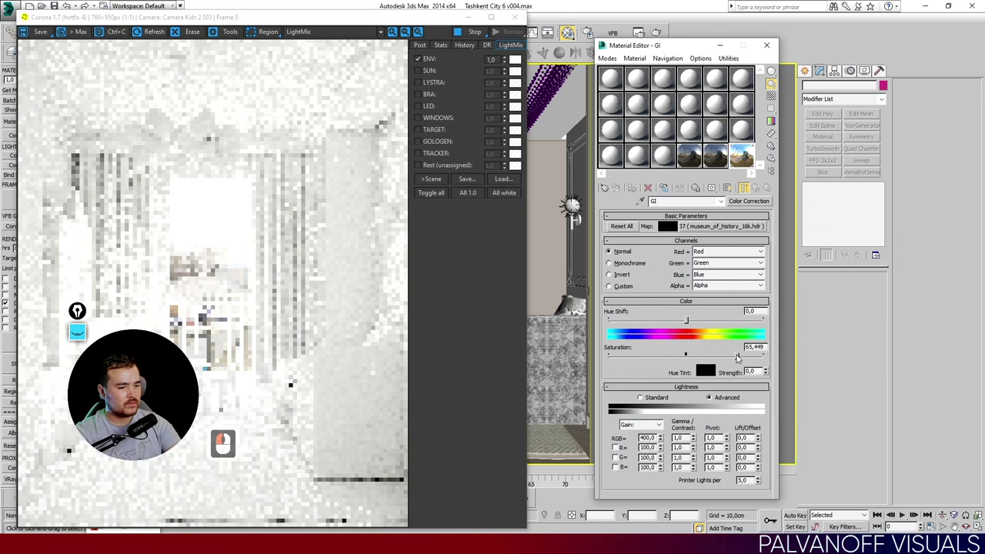
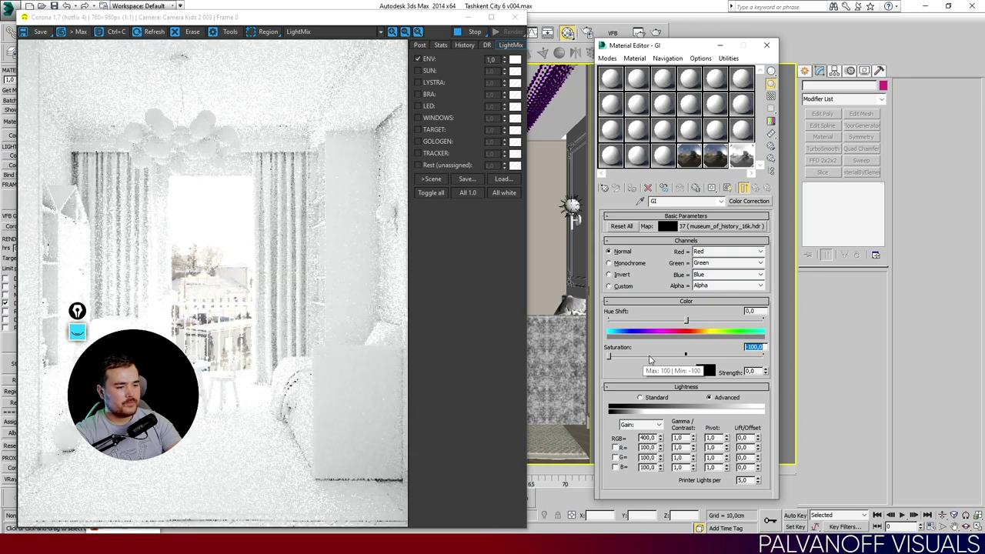
{"action": "left_click", "coordinate": [644, 378]}
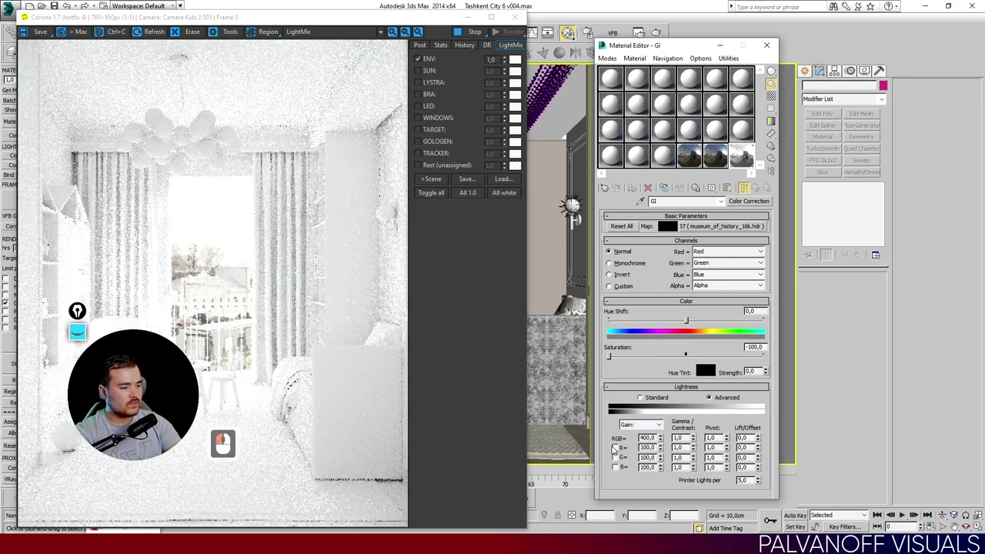
Enable separate R, G, B gains on the GI map and set the blue gain to 150.
{"action": "double_click", "coordinate": [621, 461]}
{"action": "left_click", "coordinate": [621, 467]}
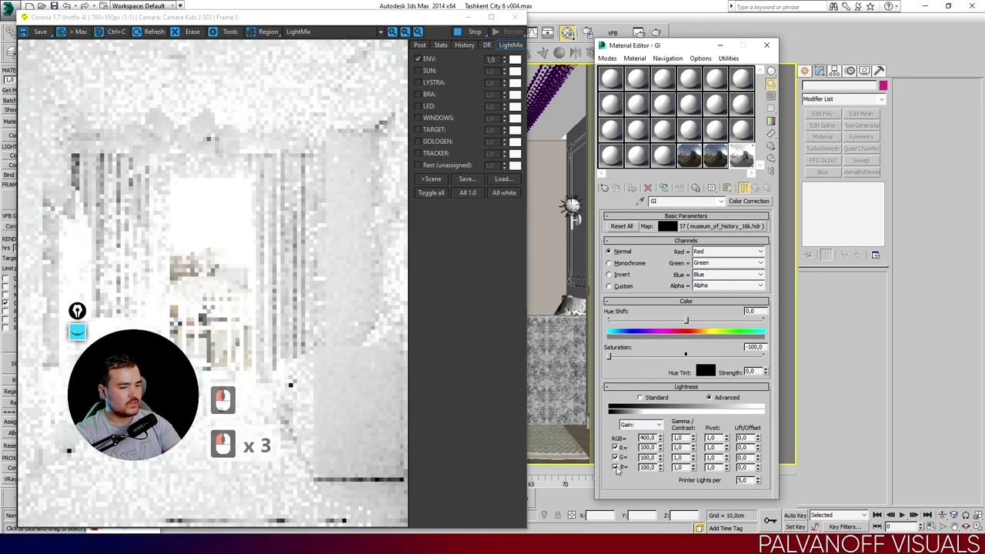
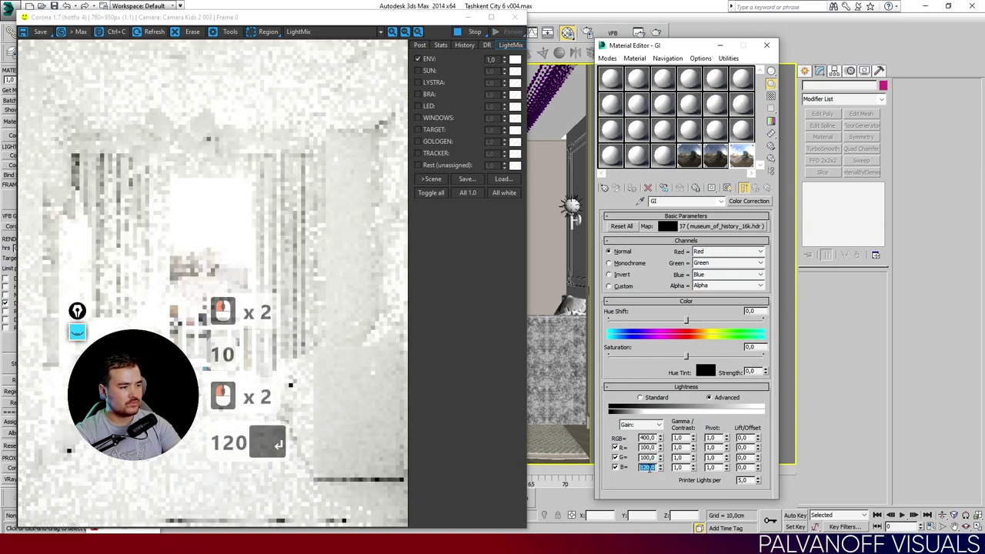
{"action": "key", "text": "Return"}
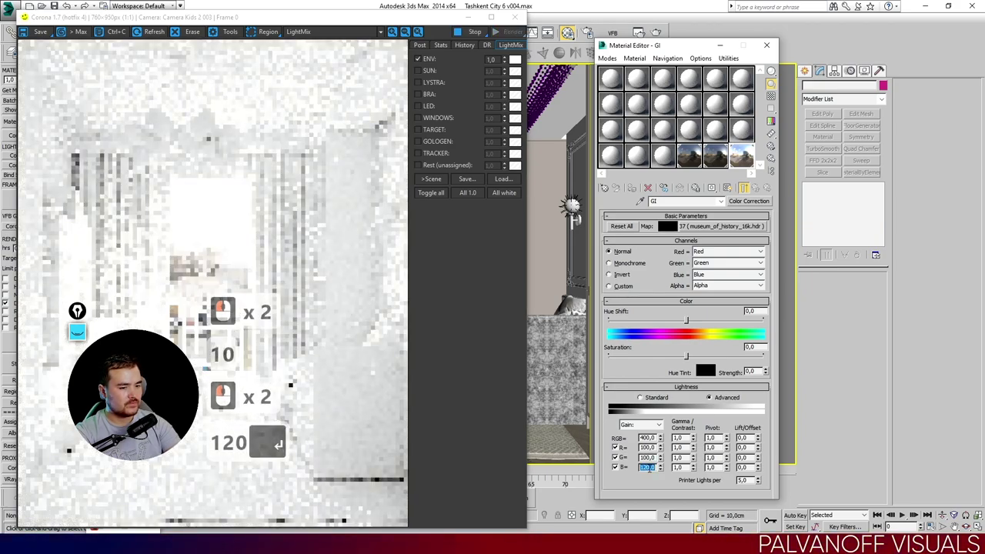
{"action": "key", "text": "BackSpace"}
{"action": "type", "text": "50"}
{"action": "key", "text": "Return"}
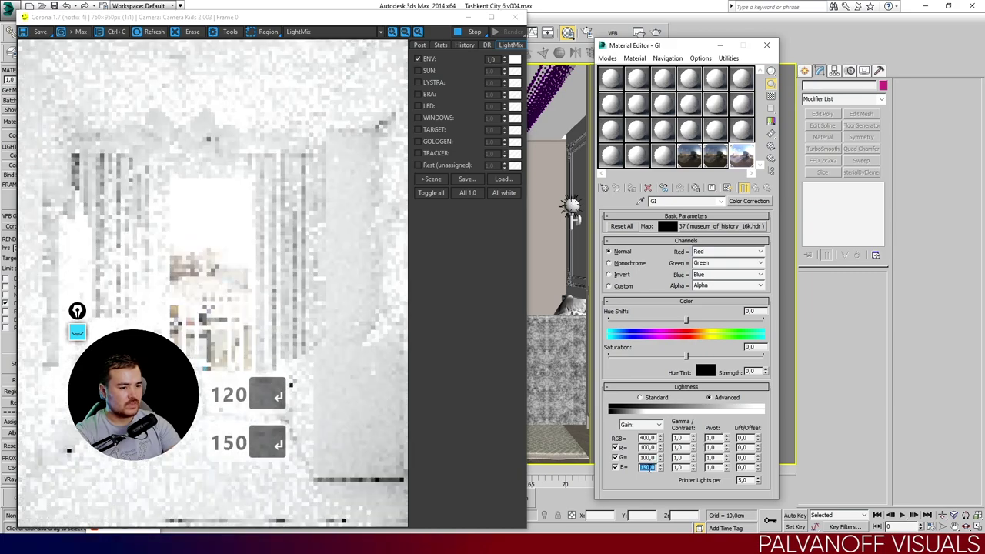
{"action": "key", "text": "BackSpace"}
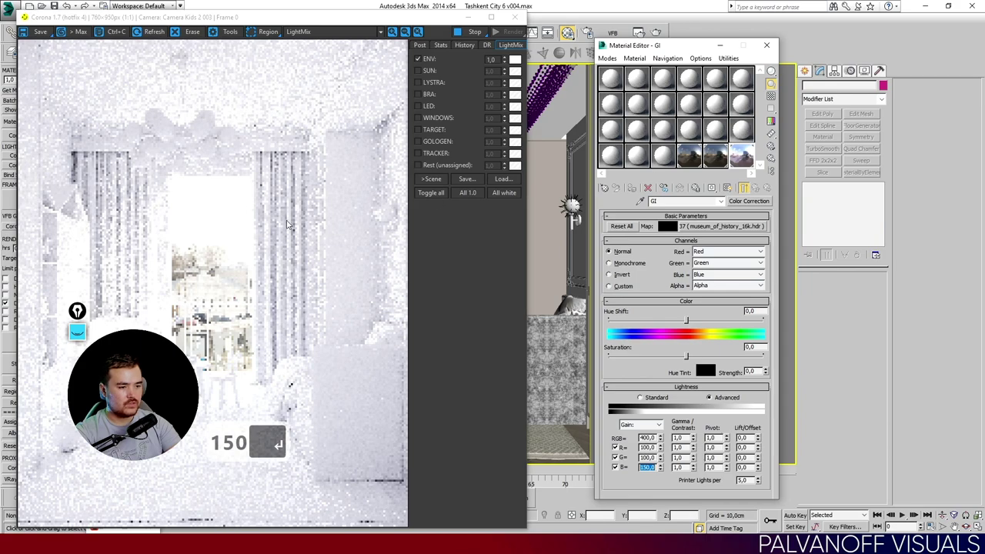
Preview the GI museum panorama map in its own window.
{"action": "double_click", "coordinate": [744, 157]}
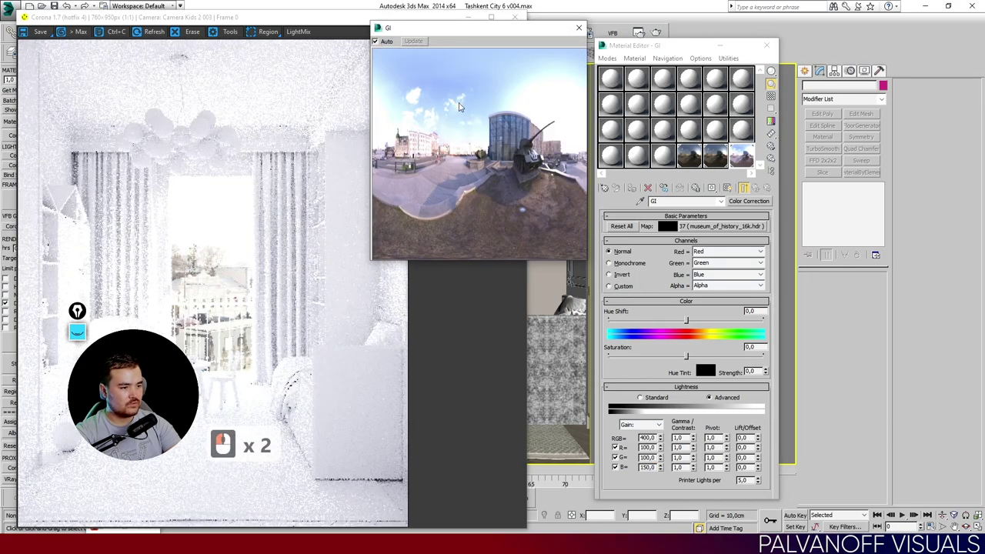
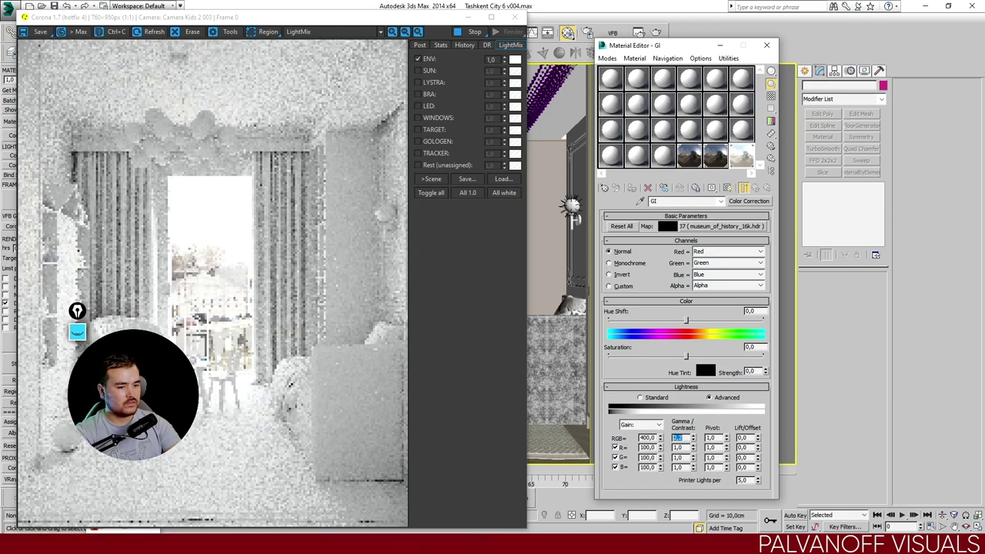
Zoom into the rendered armchair to inspect it, then preview the GI panorama map again.
{"action": "left_click_drag", "start_coordinate": [240, 347], "coordinate": [188, 304]}
{"action": "middle_click", "coordinate": [206, 389]}
{"action": "middle_click", "coordinate": [232, 360]}
{"action": "middle_click", "coordinate": [282, 332]}
{"action": "middle_click", "coordinate": [298, 368]}
{"action": "middle_click", "coordinate": [276, 378]}
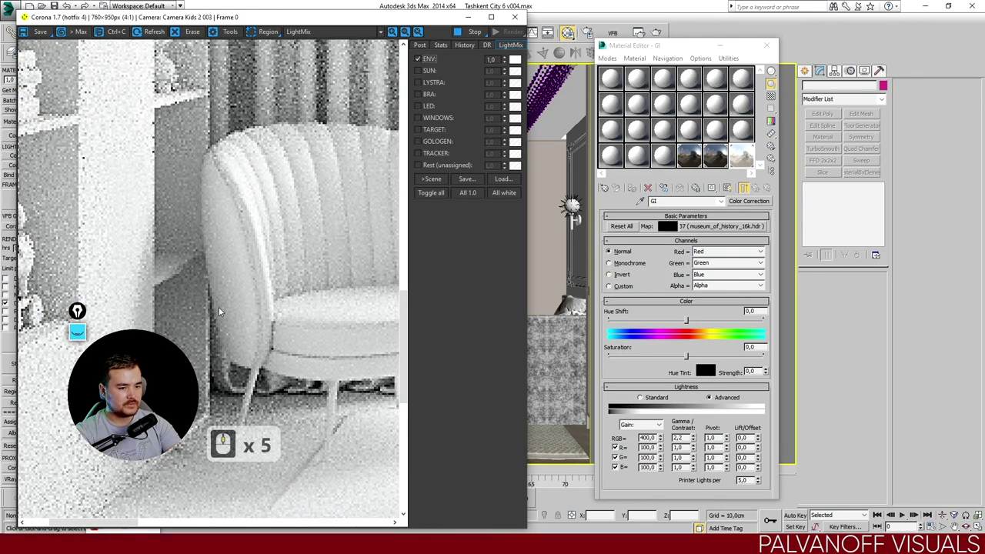
{"action": "double_click", "coordinate": [741, 153]}
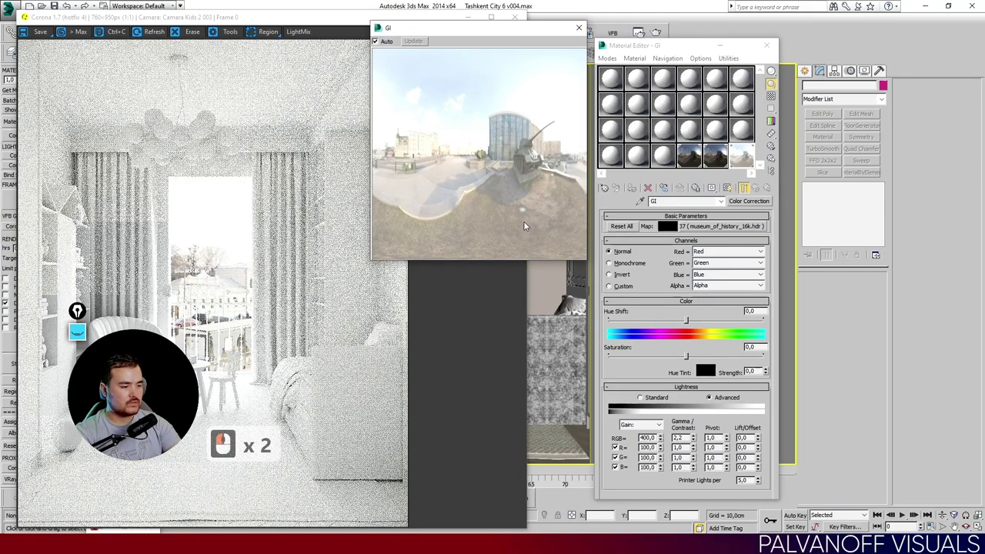
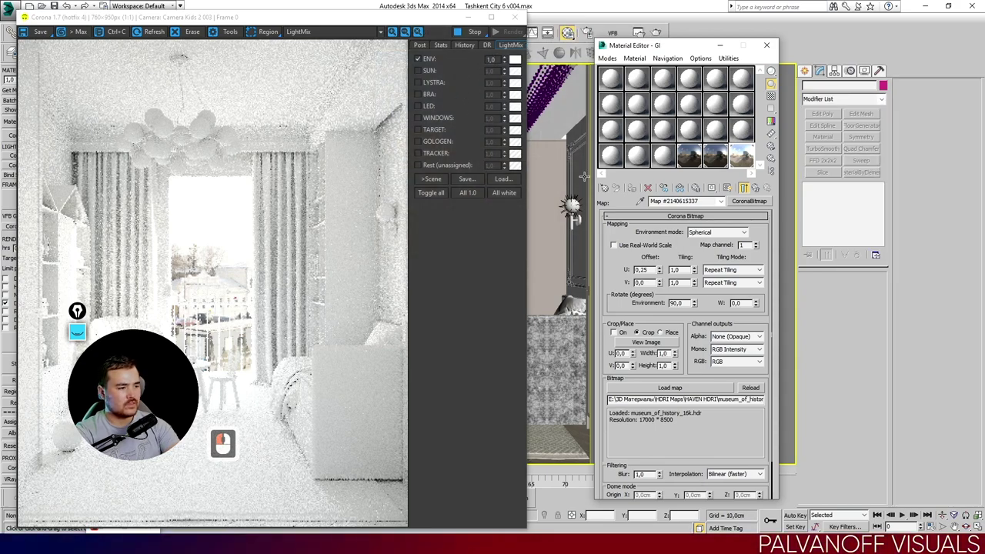
Return to the GI Color Correction map and set its gamma to 1.2.
{"action": "left_click", "coordinate": [764, 184]}
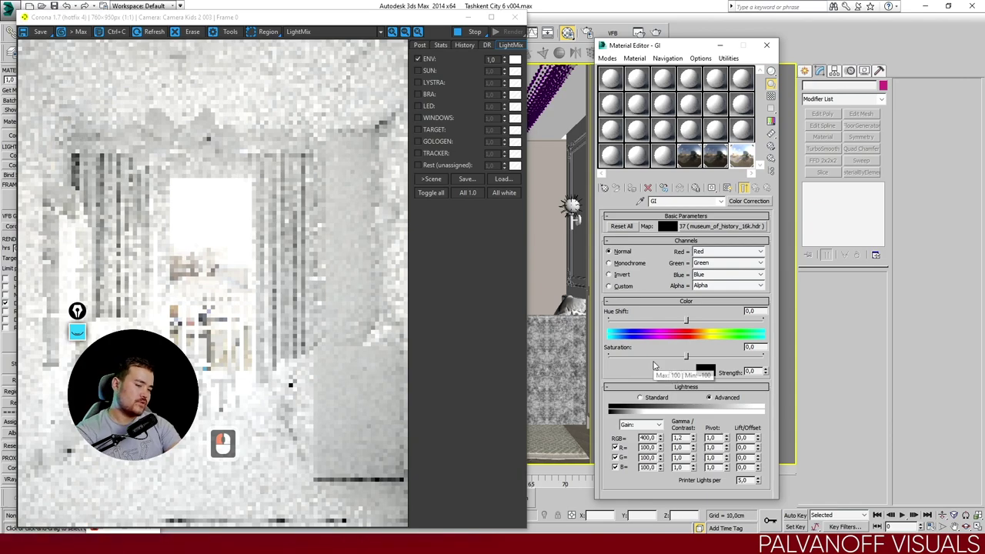
{"action": "left_click_drag", "start_coordinate": [658, 364], "coordinate": [658, 364]}
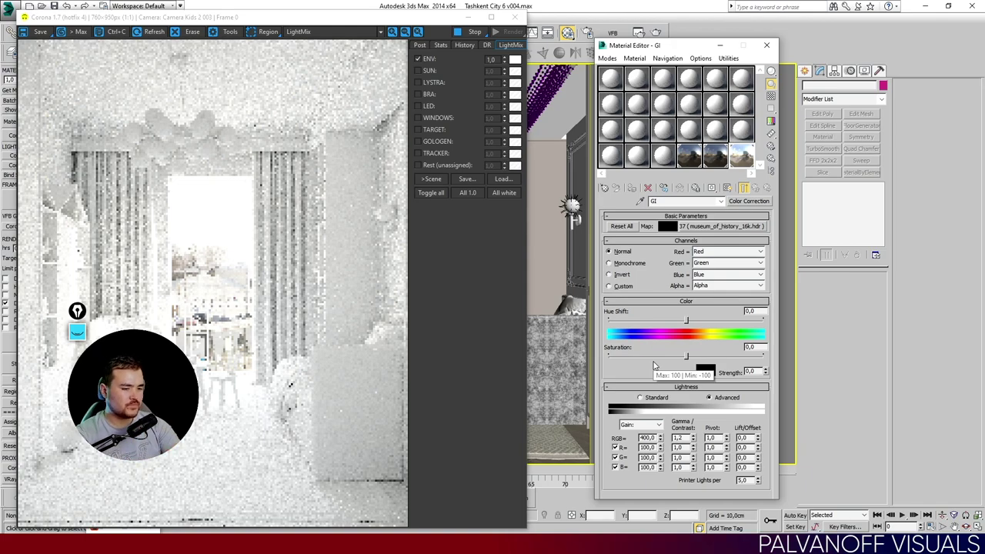
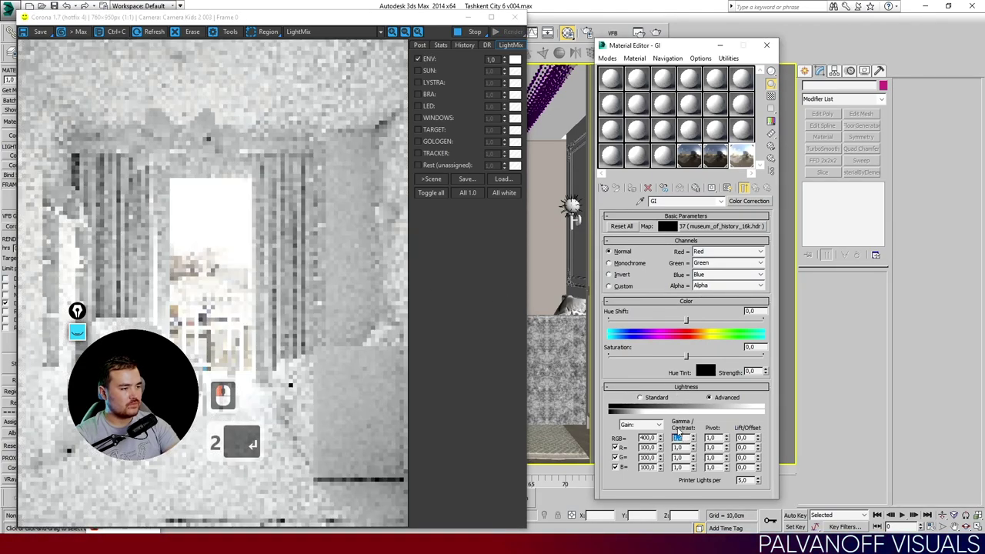
Return the GI map's gamma to 1.2 after trying a higher value, letting the ENV-only render refresh.
{"action": "type", "text": "2"}
{"action": "key", "text": "Return"}
{"action": "type", "text": "2"}
{"action": "key", "text": "Return"}
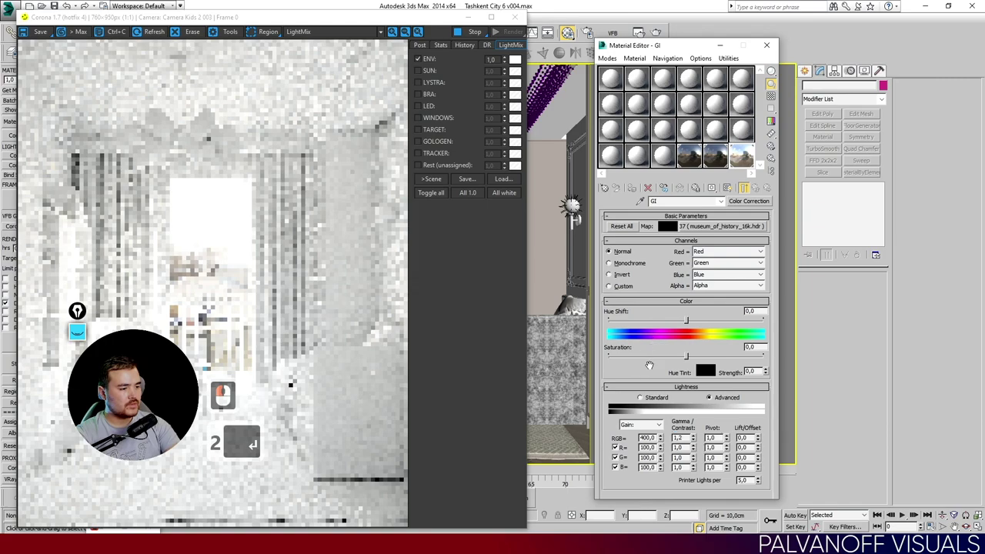
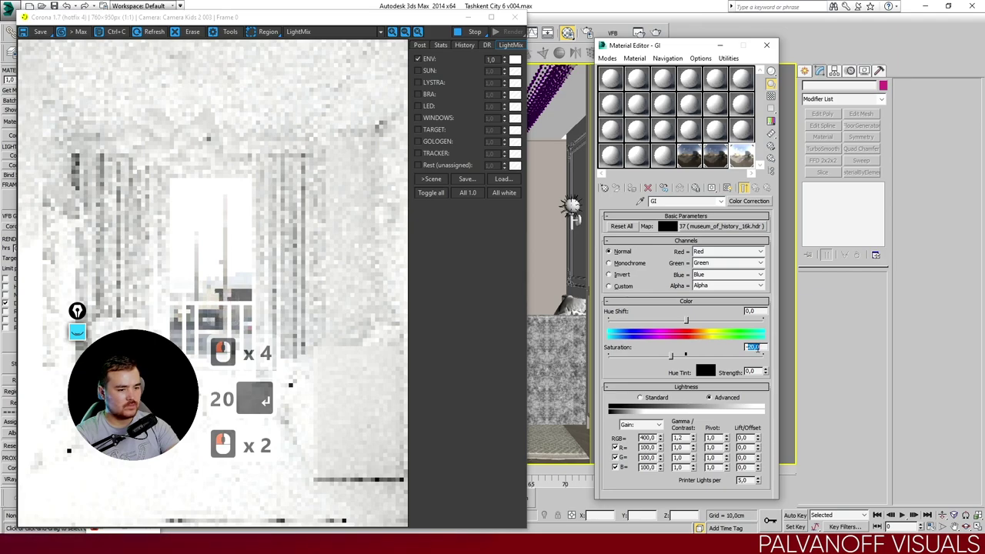
Set the GI map's saturation to -20, then load the DIRECT map's settings in the Material Editor.
{"action": "left_click", "coordinate": [653, 372]}
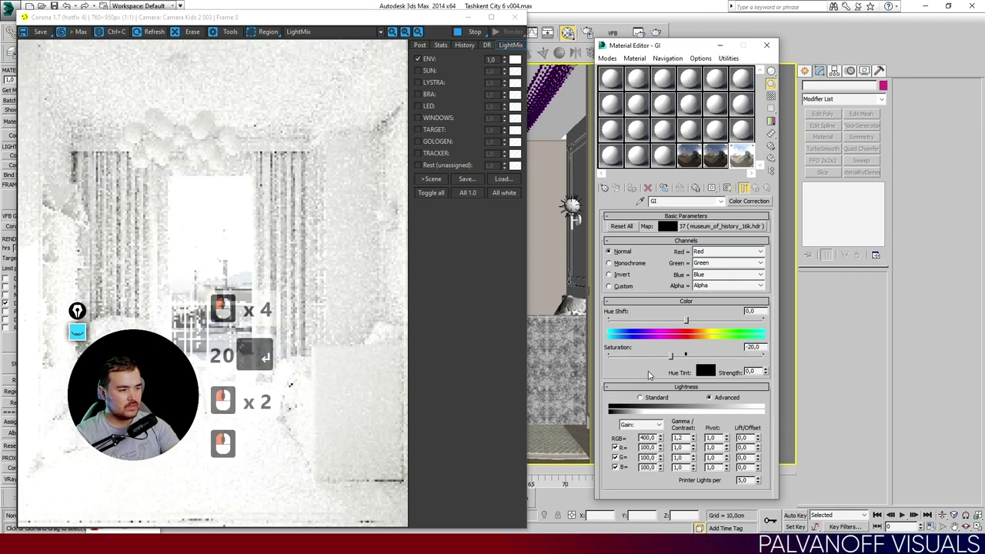
{"action": "type", "text": "20"}
{"action": "key", "text": "Return"}
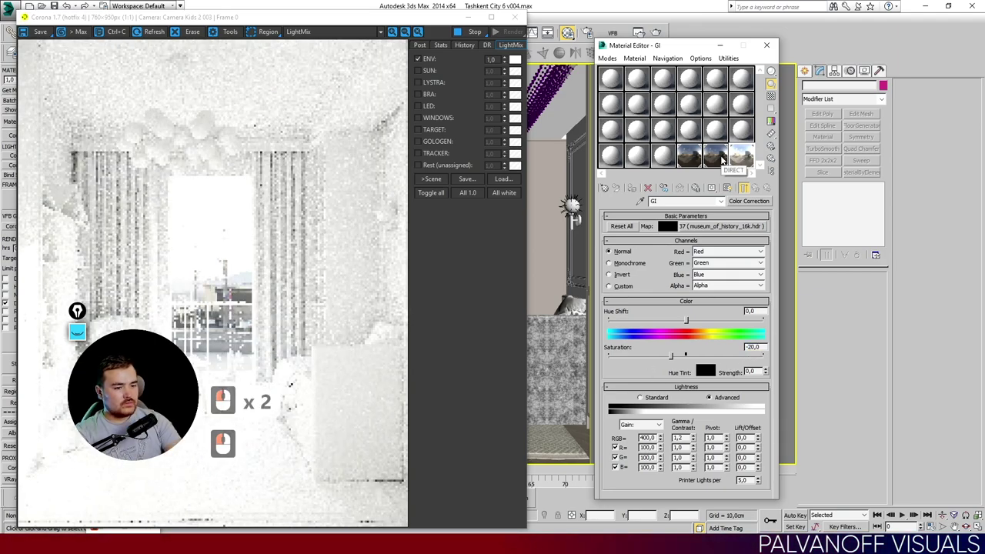
{"action": "left_click_drag", "start_coordinate": [723, 159], "coordinate": [716, 159]}
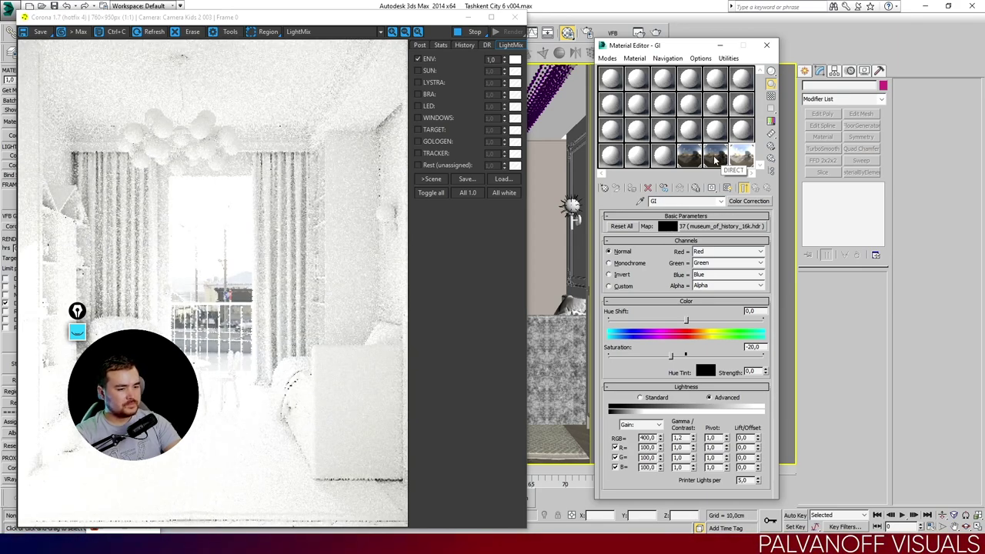
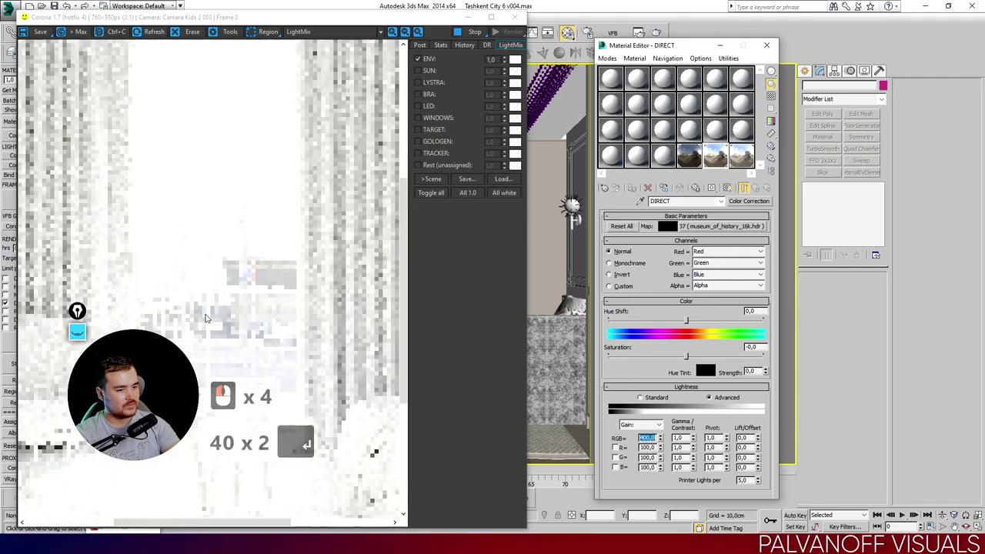
Drop the map's RGB gain from 400 to 50 while checking the zoomed render, then restore 1:1 view.
{"action": "left_click_drag", "start_coordinate": [238, 340], "coordinate": [227, 309]}
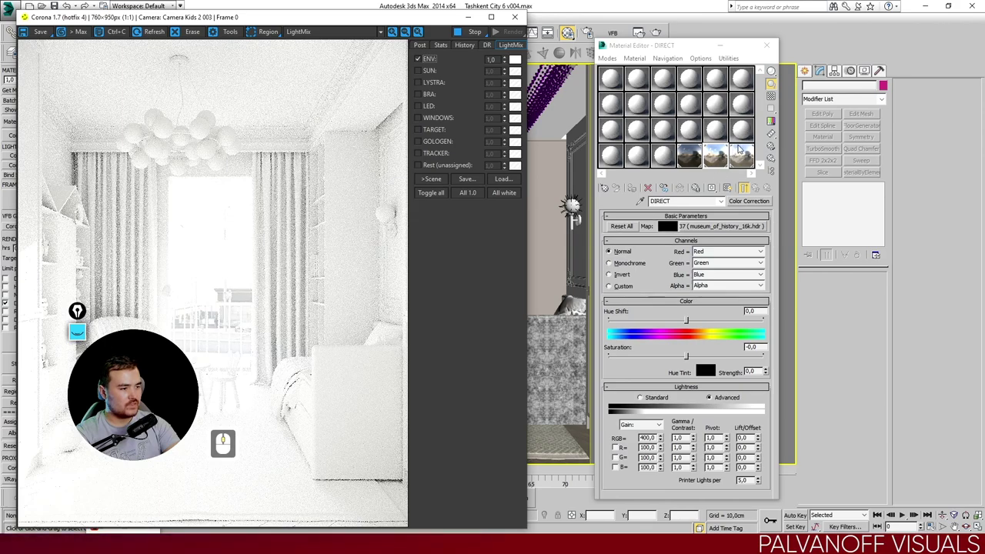
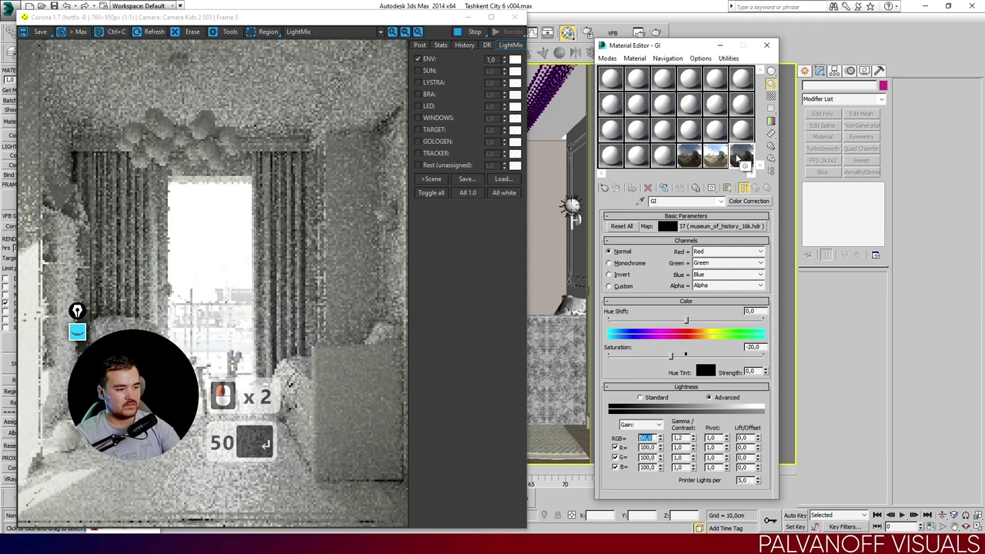
{"action": "type", "text": "50 ↩"}
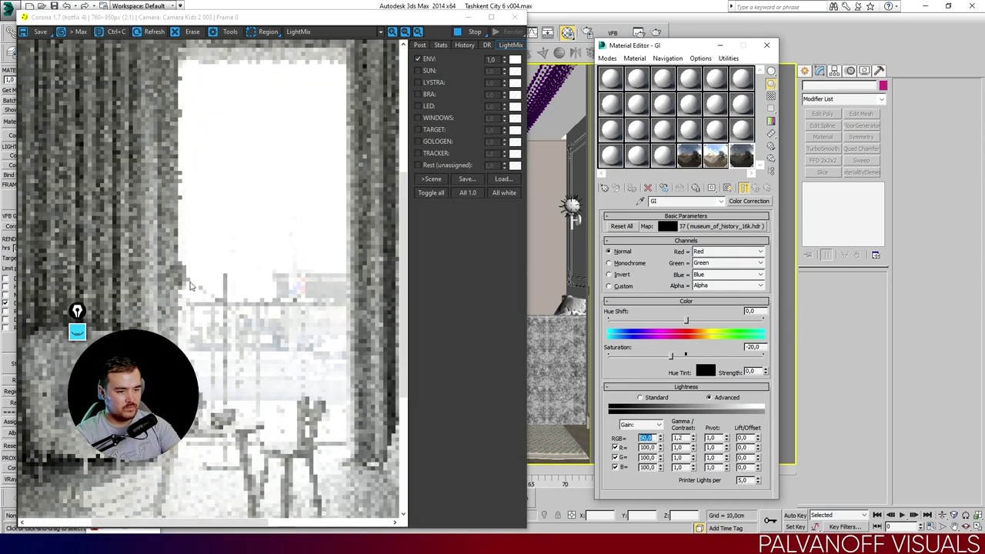
{"action": "left_click_drag", "start_coordinate": [215, 296], "coordinate": [242, 288]}
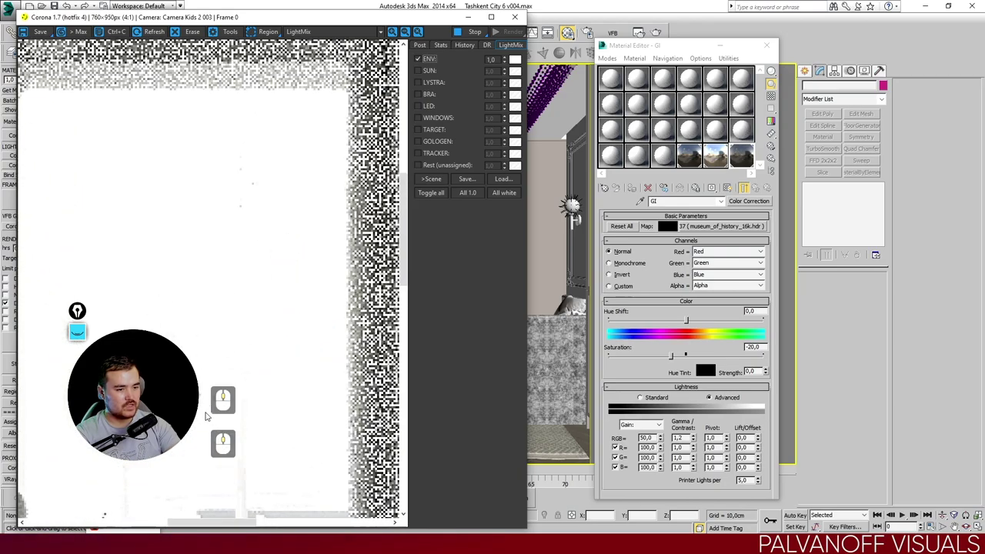
{"action": "middle_click", "coordinate": [269, 247]}
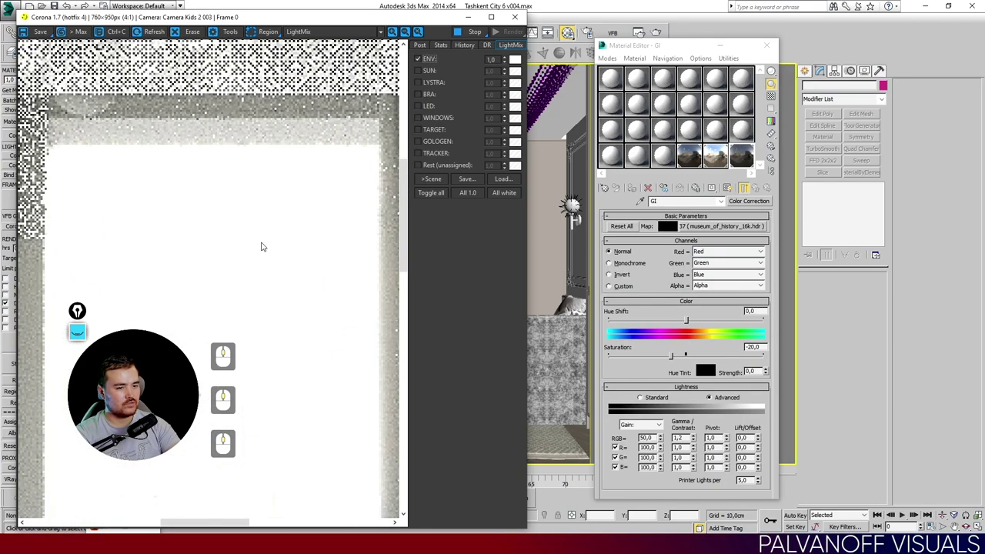
{"action": "middle_click", "coordinate": [294, 157]}
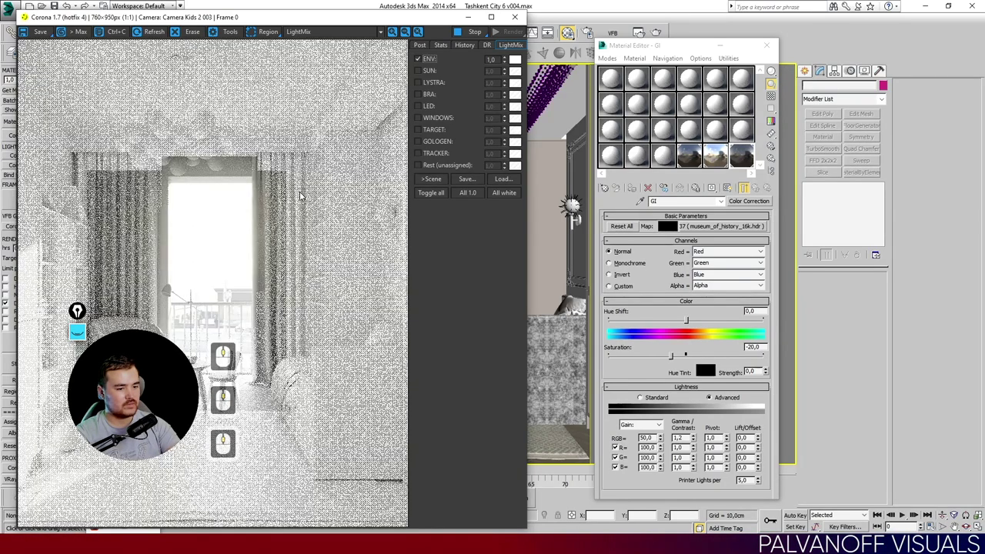
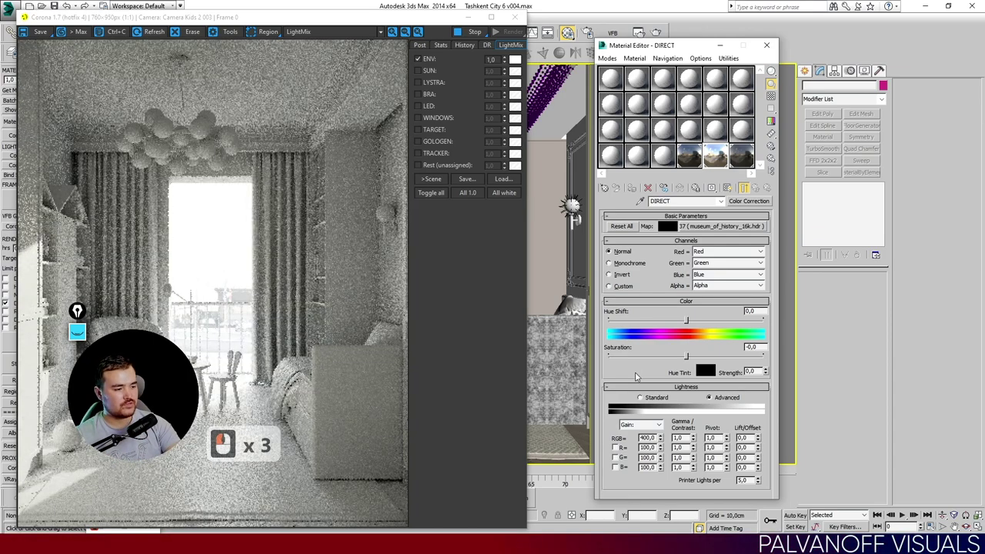
Select the gain field and switch the Material Editor to the REFLECT colour-correction map.
{"action": "left_click", "coordinate": [648, 374]}
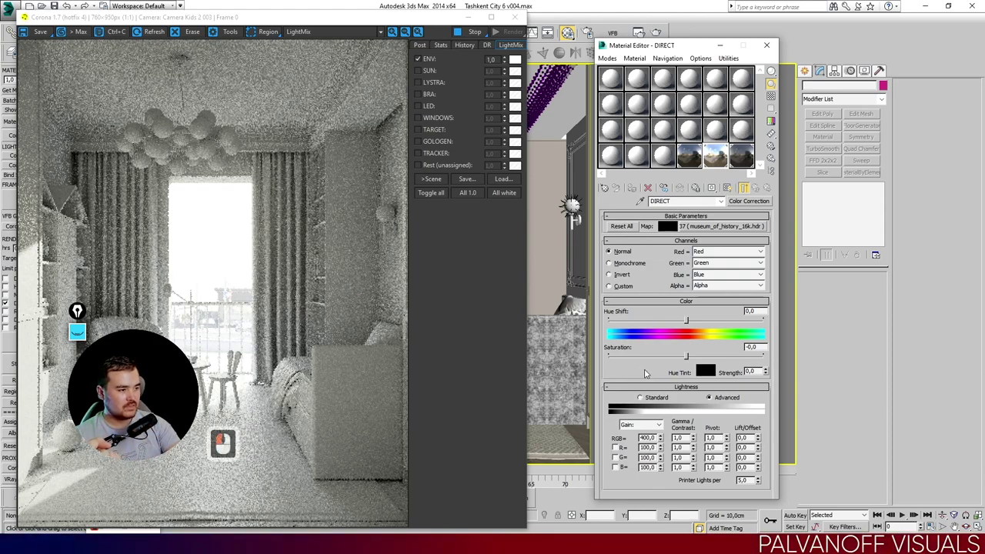
{"action": "left_click_drag", "start_coordinate": [649, 370], "coordinate": [649, 370]}
{"action": "right_click", "coordinate": [650, 370]}
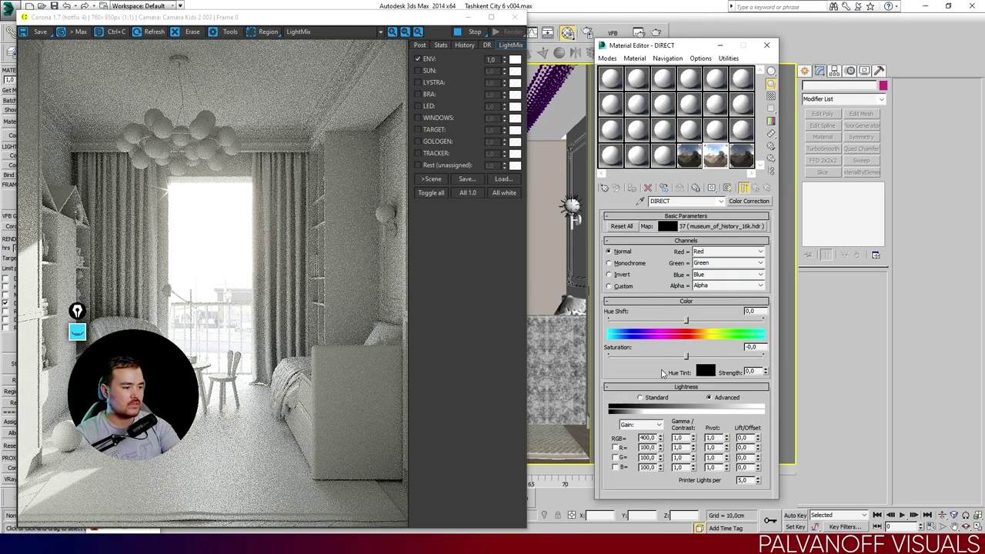
{"action": "left_click_drag", "start_coordinate": [665, 373], "coordinate": [732, 152]}
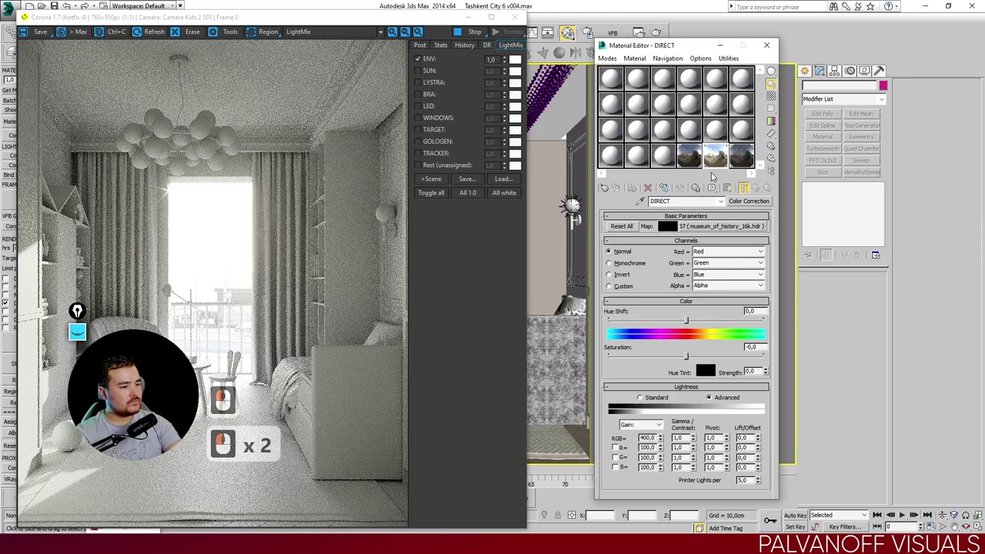
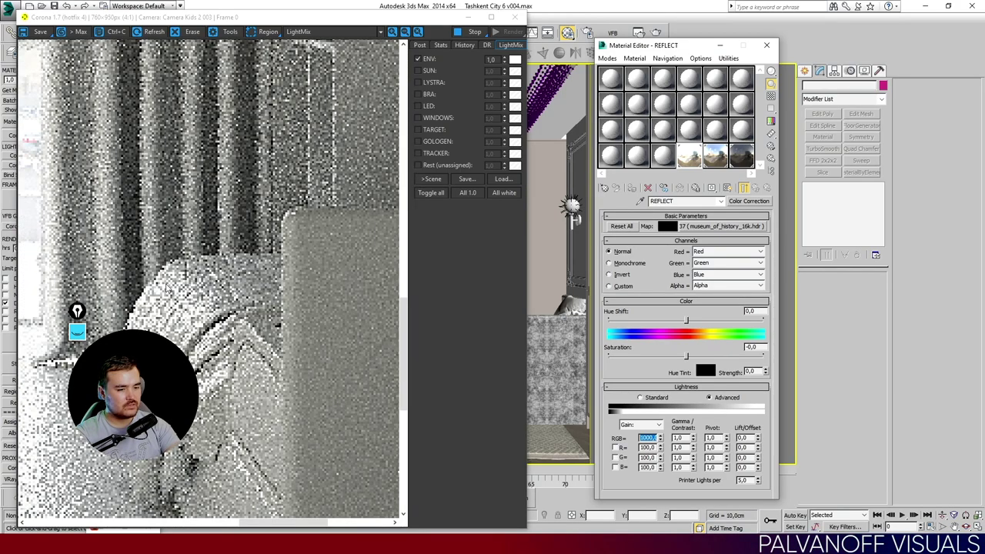
Set the REFLECT map's Gain RGB to 400 and raise its blue channel gain to 120.
{"action": "left_click_drag", "start_coordinate": [264, 235], "coordinate": [274, 277]}
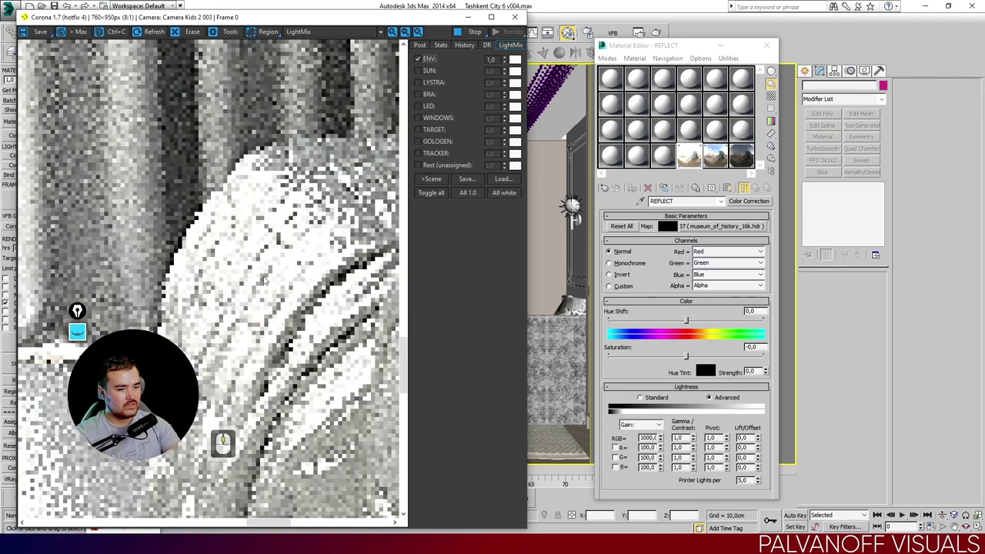
{"action": "middle_click", "coordinate": [283, 253]}
{"action": "left_click_drag", "start_coordinate": [280, 259], "coordinate": [280, 259]}
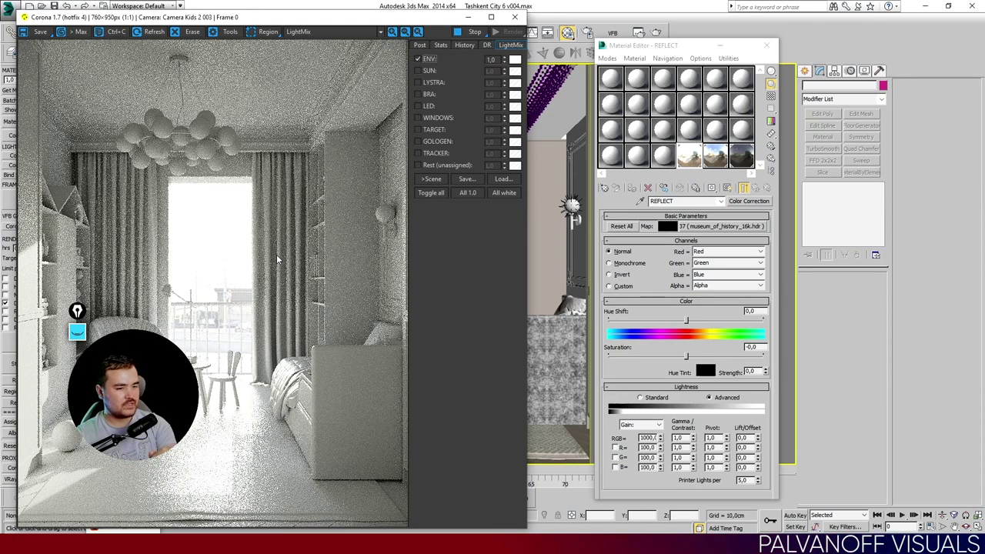
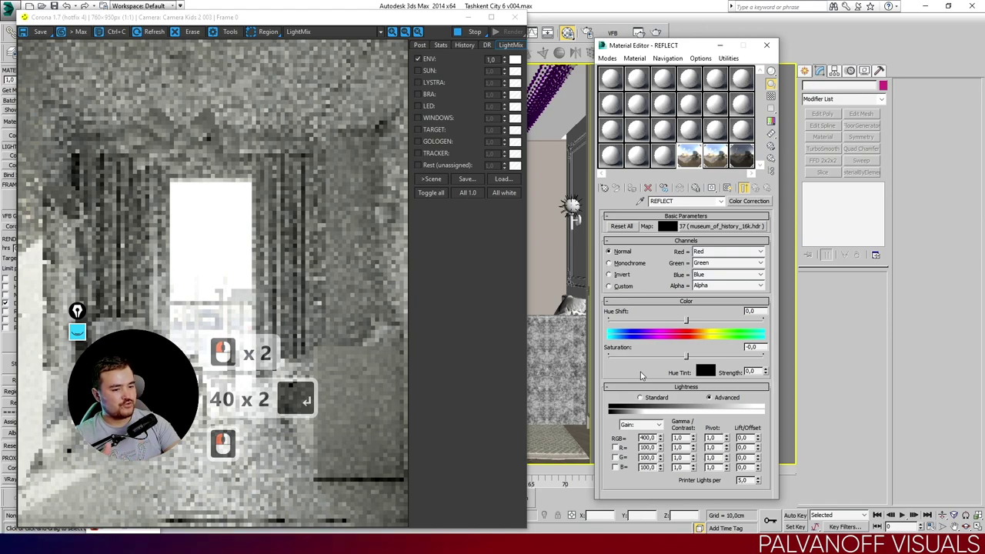
{"action": "type", "text": "40 x 2 ↩"}
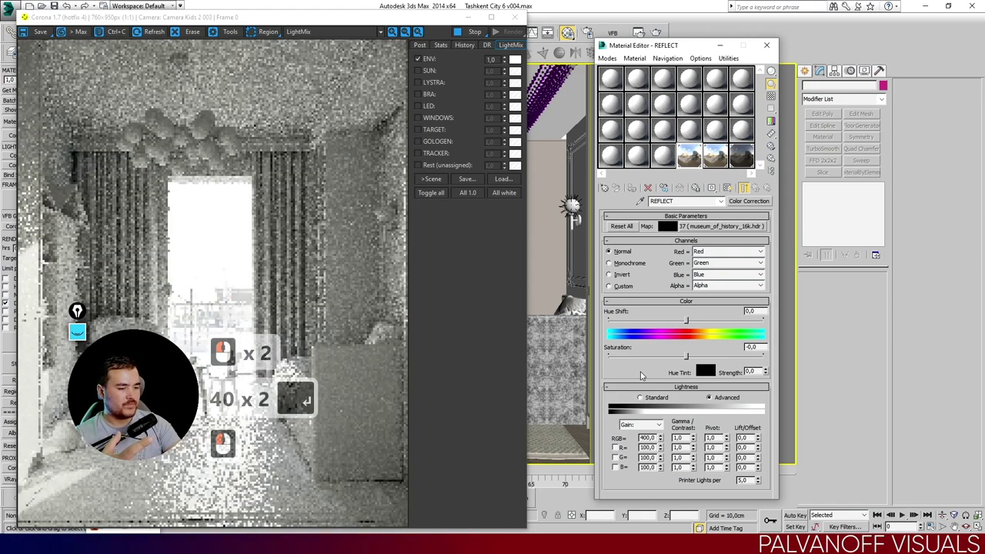
{"action": "left_click_drag", "start_coordinate": [646, 372], "coordinate": [646, 373]}
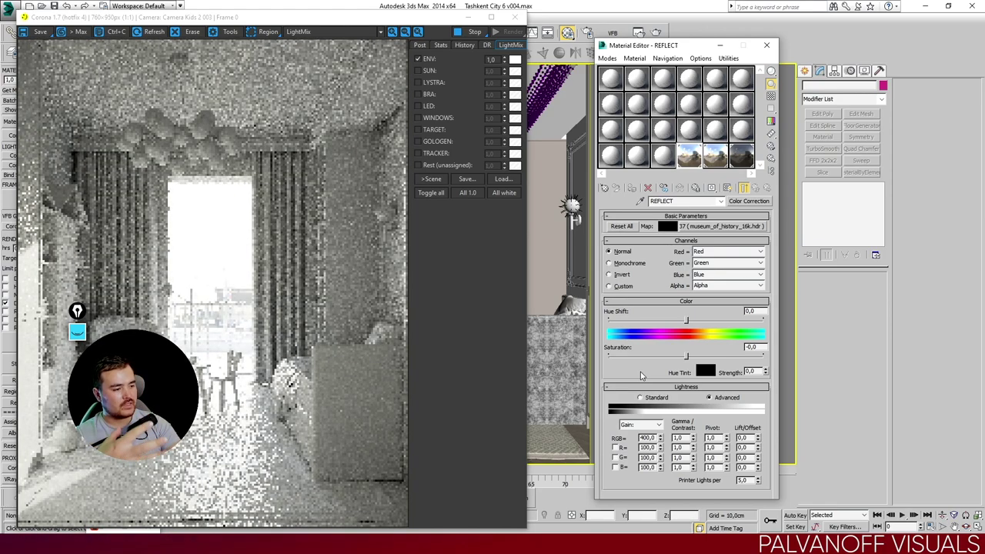
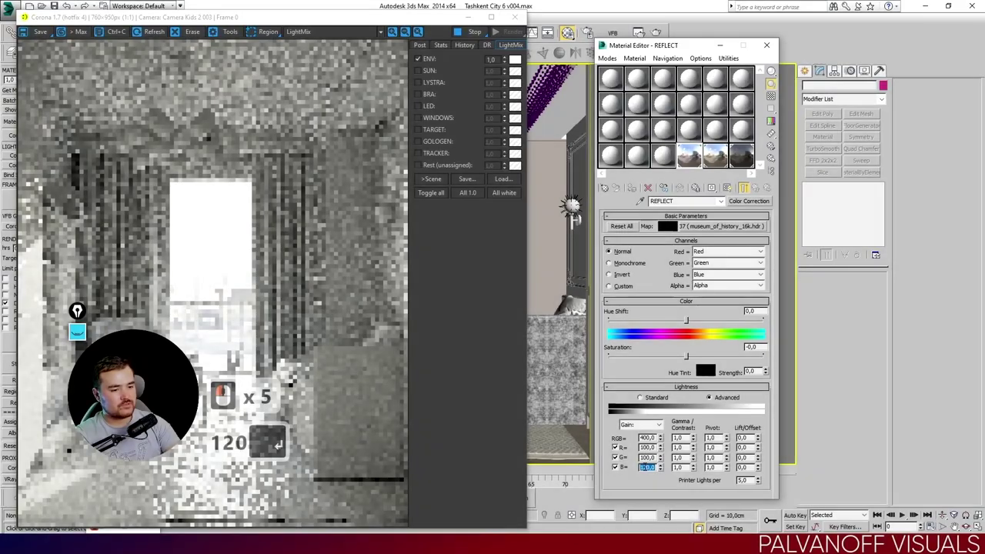
{"action": "type", "text": "120 ↵"}
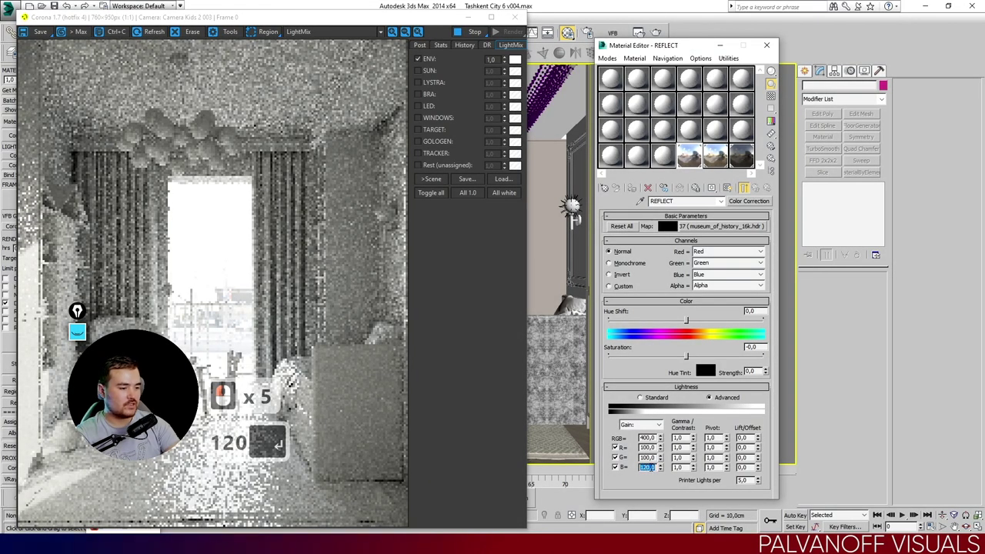
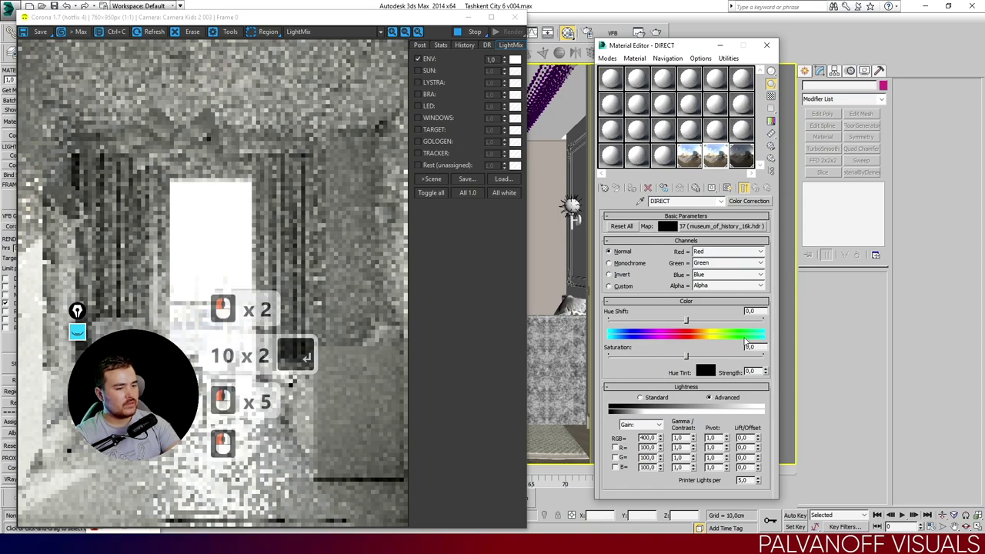
Open the DIRECT map's HDRI Corona Bitmap, showing 120° environment rotation and 0.333 U offset.
{"action": "middle_click", "coordinate": [196, 300]}
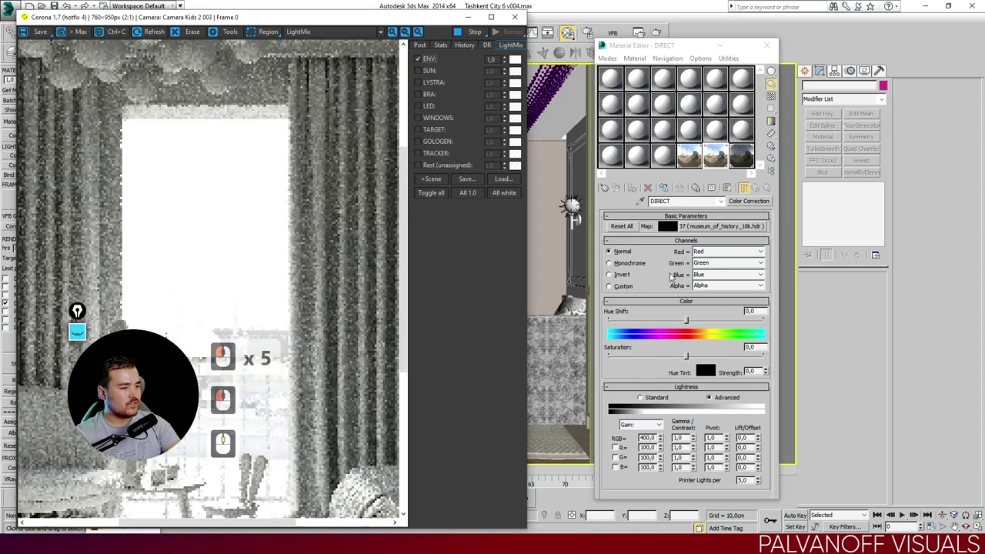
{"action": "left_click", "coordinate": [670, 385]}
{"action": "left_click", "coordinate": [718, 228]}
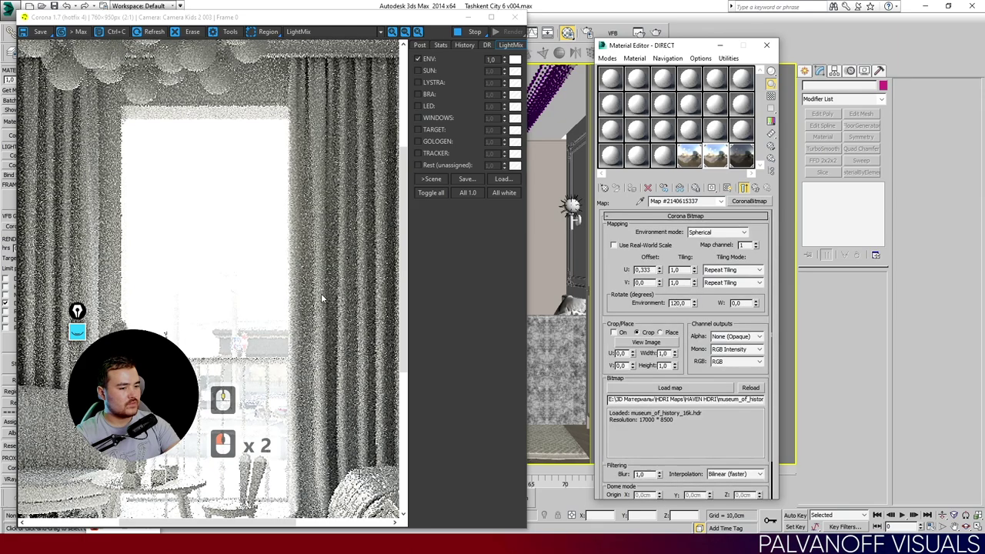
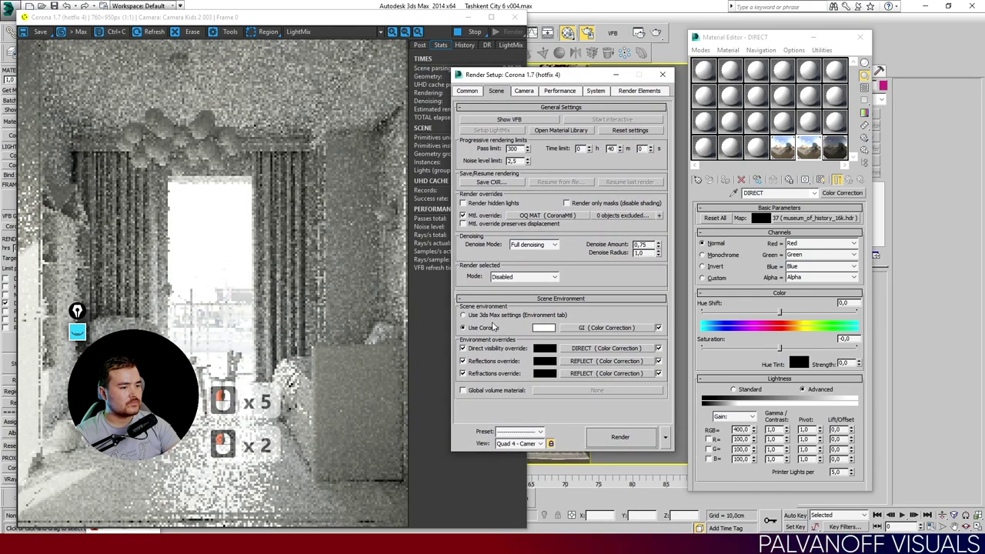
Restart the interactive Corona render of the kids room.
{"action": "left_click", "coordinate": [490, 306]}
{"action": "left_click", "coordinate": [489, 250]}
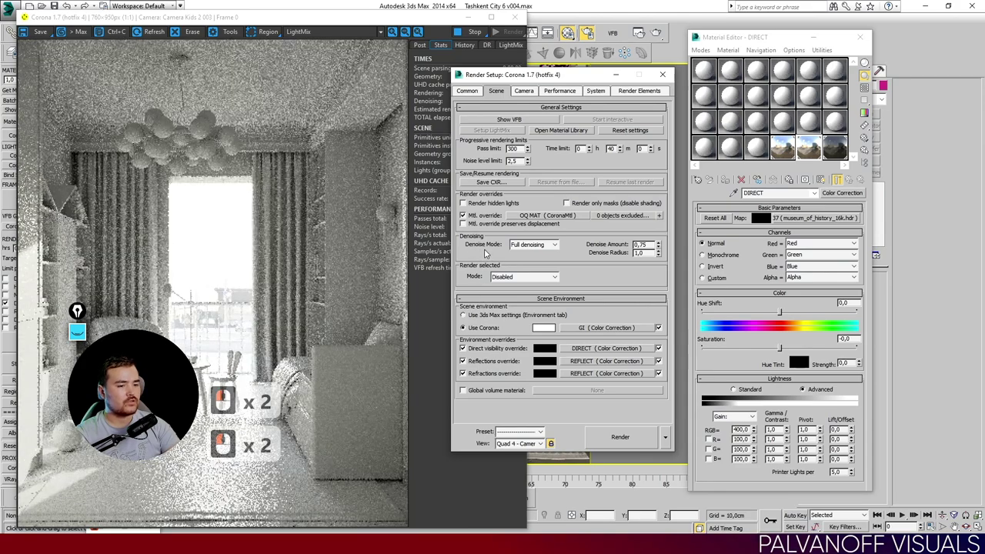
{"action": "left_click", "coordinate": [488, 252]}
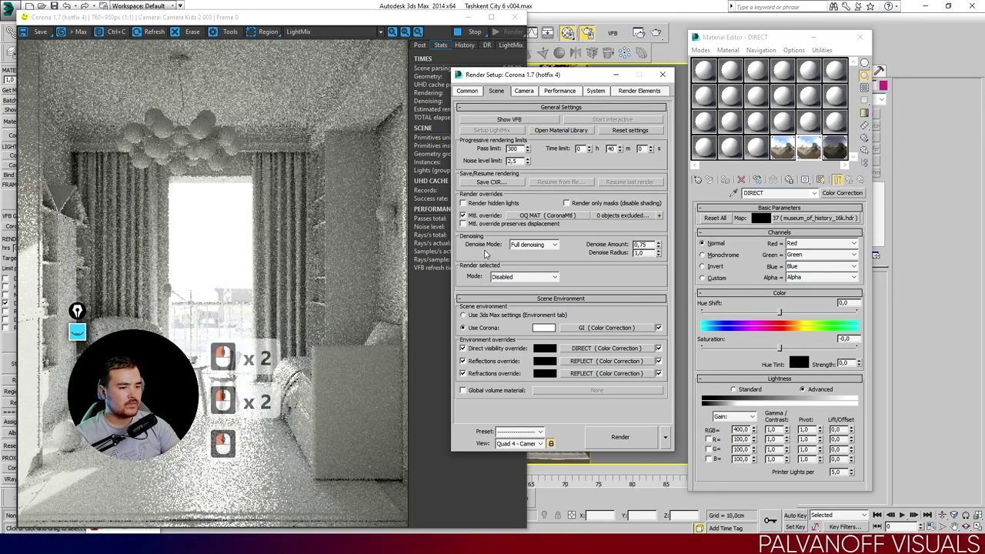
Review the Render Setup environment overrides, move the dialog aside and close it.
{"action": "left_click", "coordinate": [642, 73]}
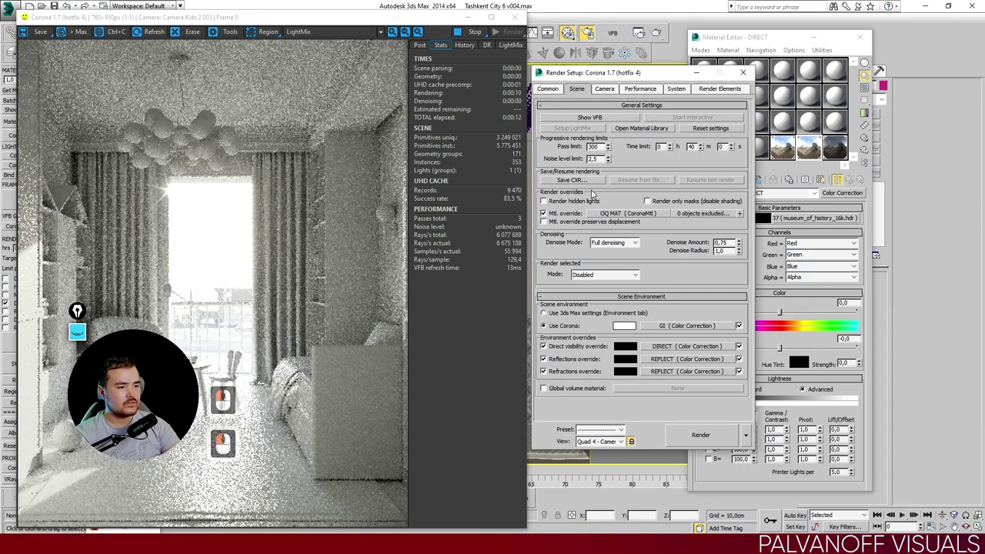
{"action": "left_click", "coordinate": [607, 83]}
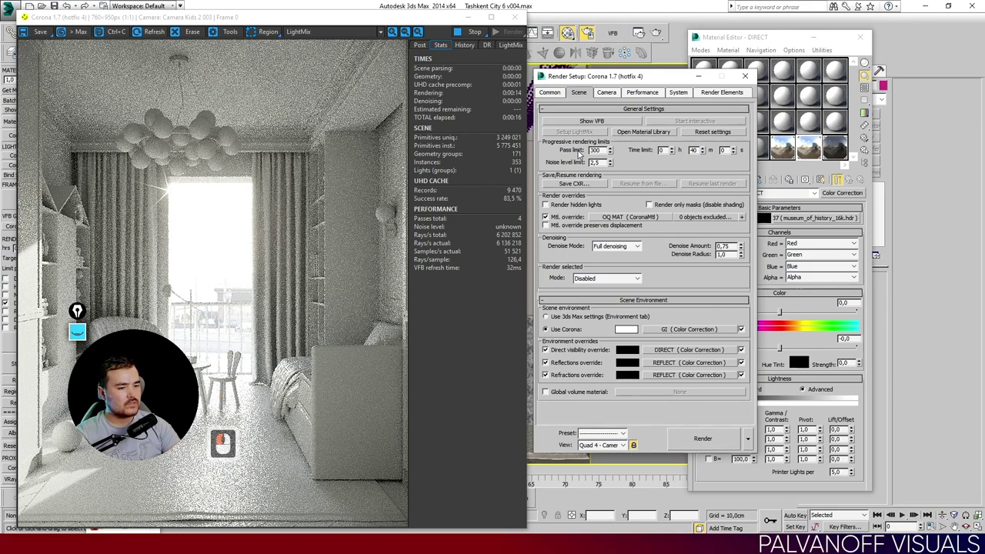
{"action": "left_click_drag", "start_coordinate": [583, 153], "coordinate": [583, 154]}
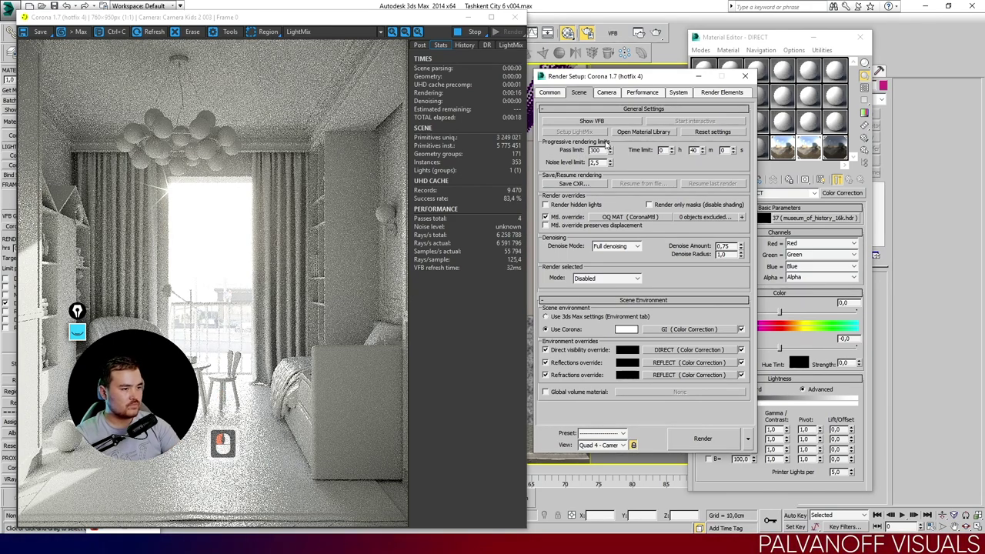
{"action": "left_click_drag", "start_coordinate": [638, 77], "coordinate": [498, 48]}
{"action": "left_click", "coordinate": [497, 49]}
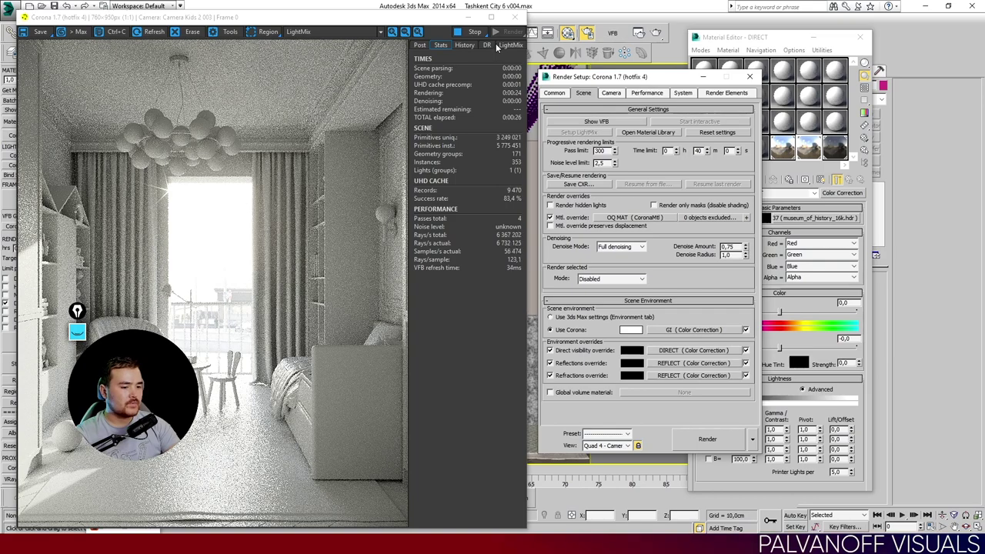
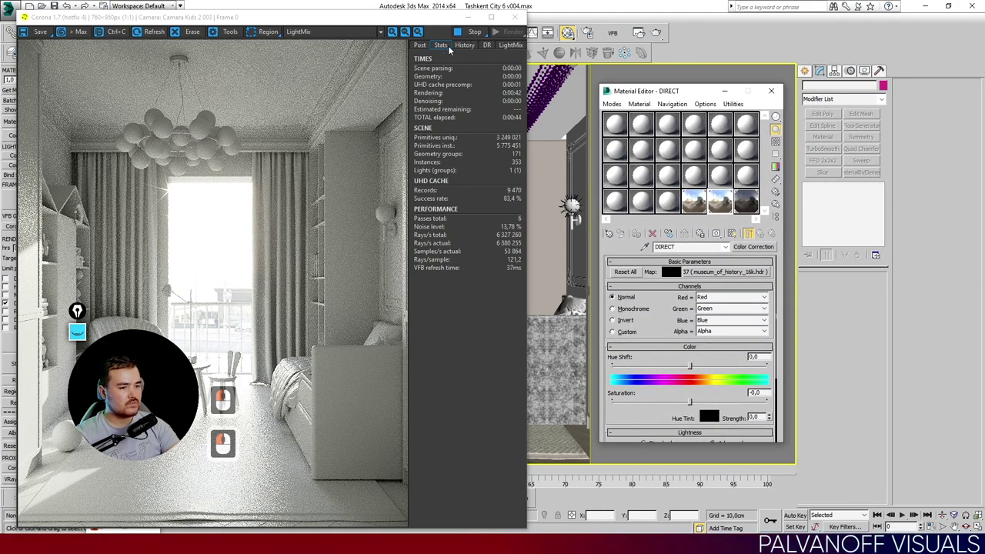
Inspect the refining render up close, then reopen Render Setup on the Scene settings.
{"action": "left_click_drag", "start_coordinate": [451, 49], "coordinate": [451, 49]}
{"action": "middle_click", "coordinate": [300, 190]}
{"action": "left_click_drag", "start_coordinate": [332, 187], "coordinate": [331, 146]}
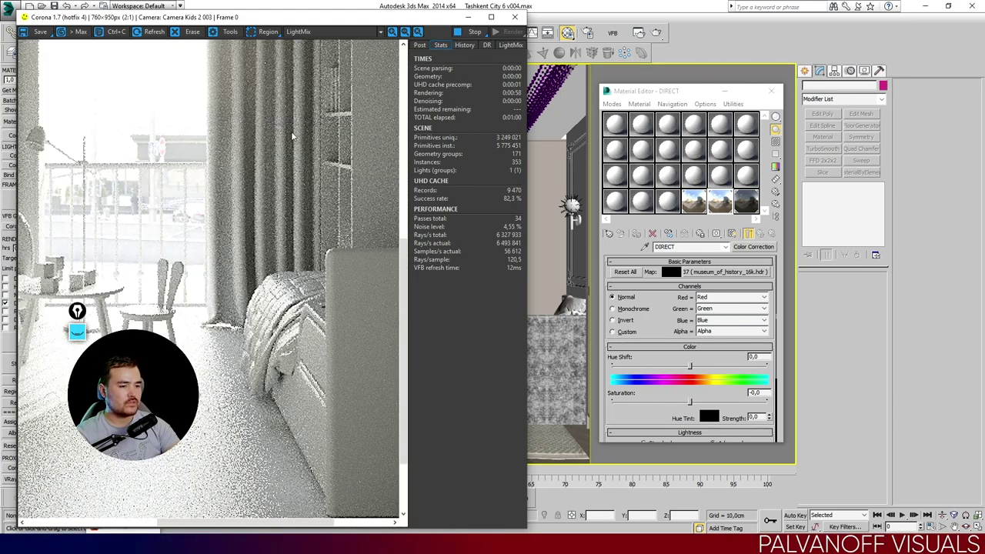
{"action": "middle_click", "coordinate": [318, 362]}
{"action": "middle_click", "coordinate": [282, 401]}
{"action": "middle_click", "coordinate": [236, 261]}
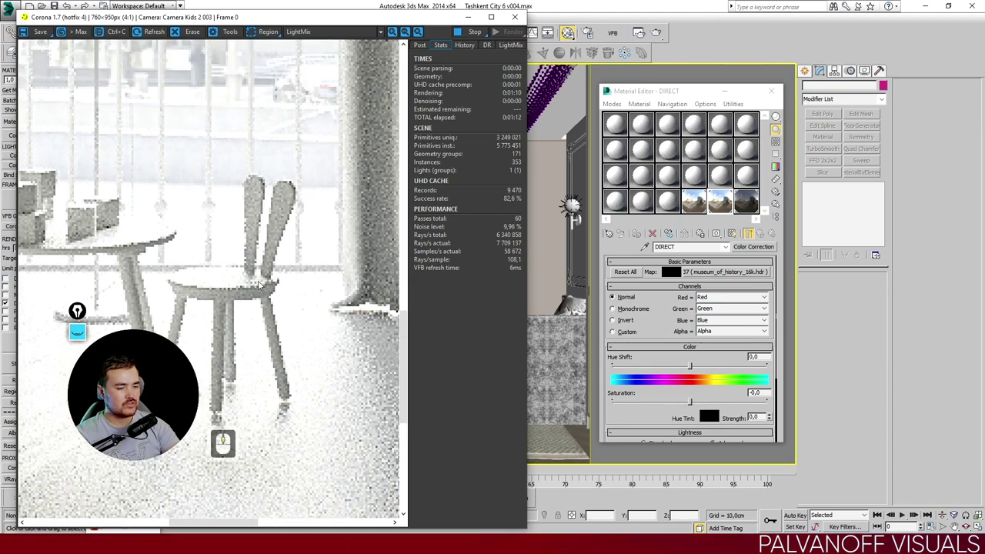
{"action": "left_click_drag", "start_coordinate": [264, 270], "coordinate": [213, 198]}
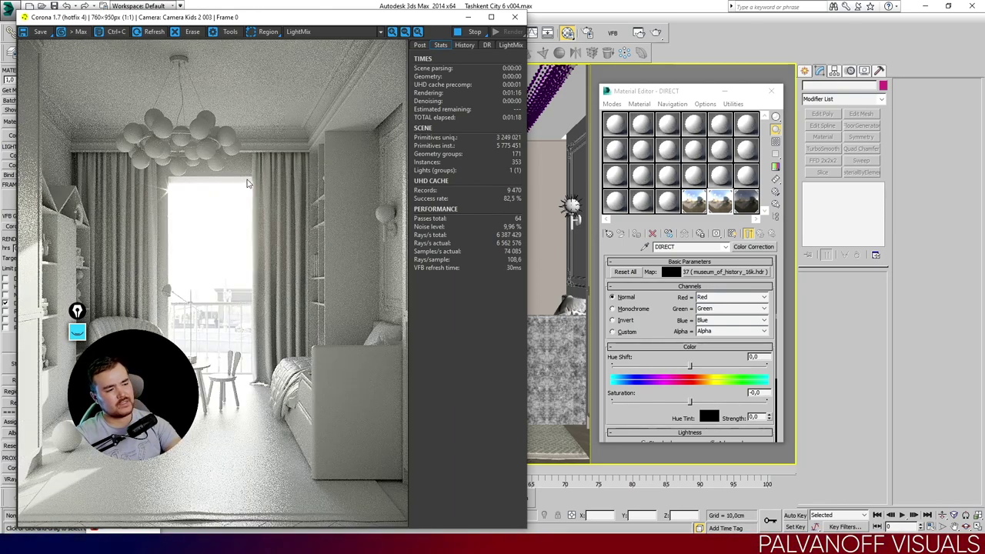
{"action": "left_click_drag", "start_coordinate": [593, 37], "coordinate": [613, 80]}
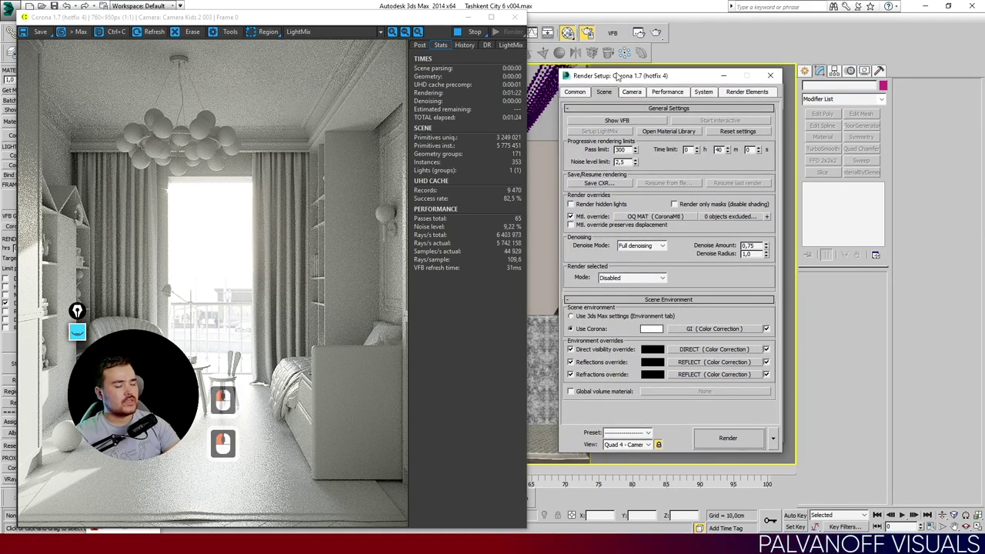
Check the 1600×2000 output size in Render Setup and return to the Scene settings.
{"action": "double_click", "coordinate": [601, 79]}
{"action": "left_click", "coordinate": [609, 91]}
{"action": "left_click", "coordinate": [603, 78]}
{"action": "left_click", "coordinate": [602, 84]}
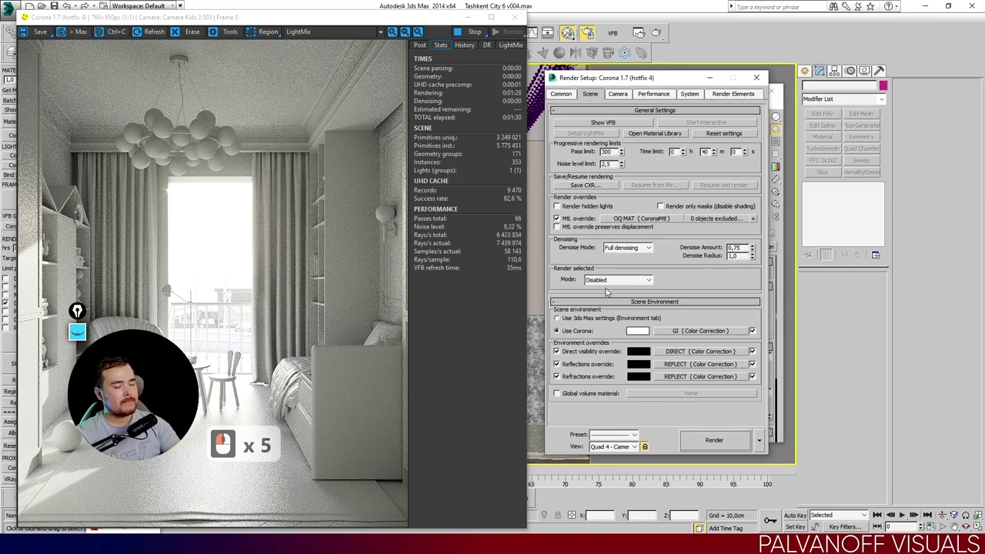
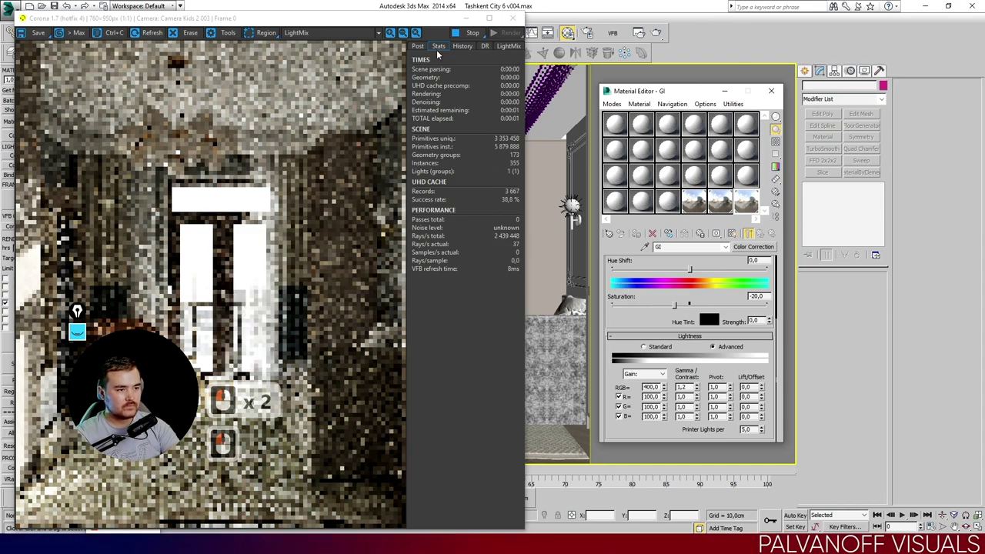
Magnify the render preview and enter a new value in the GI map's RGB gain field.
{"action": "left_click", "coordinate": [439, 52]}
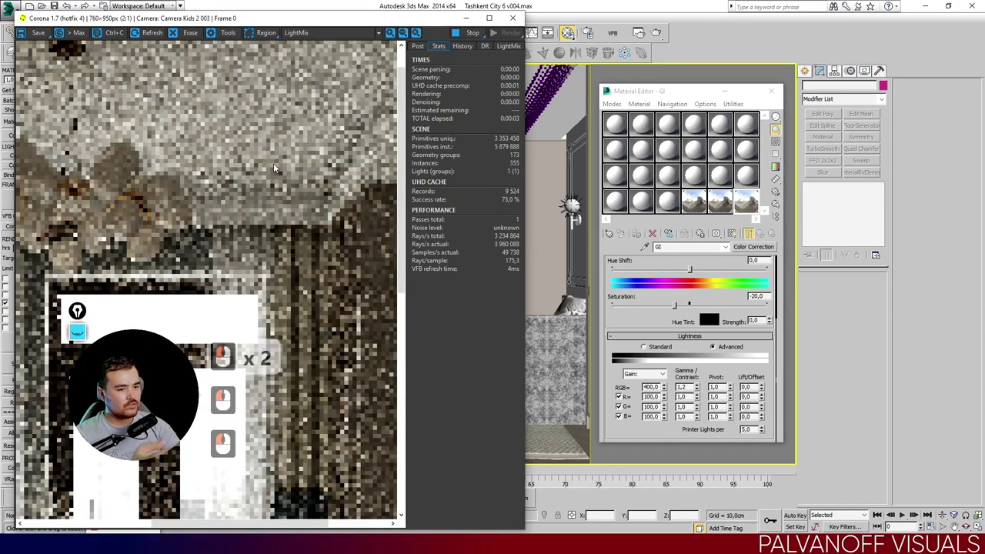
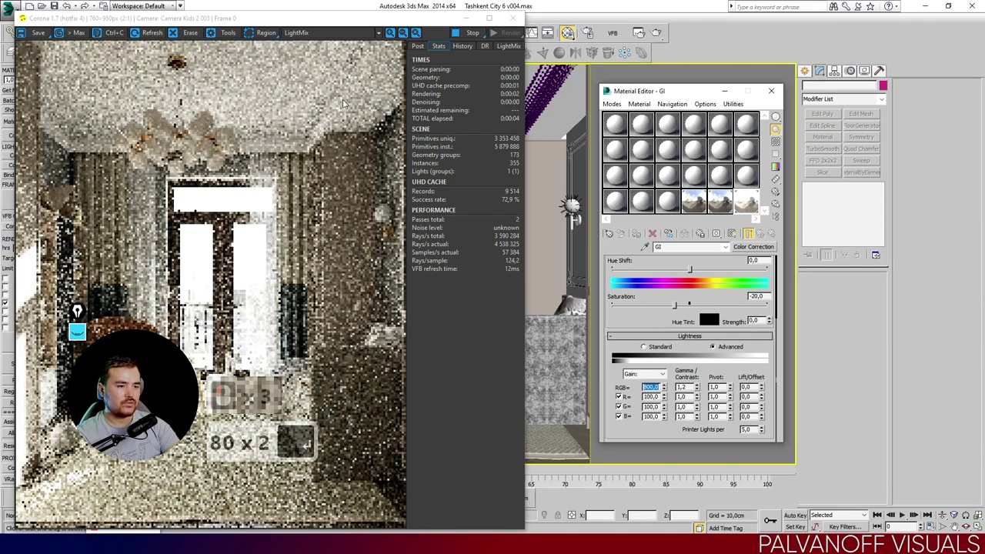
{"action": "type", "text": "80 x 2 ↵"}
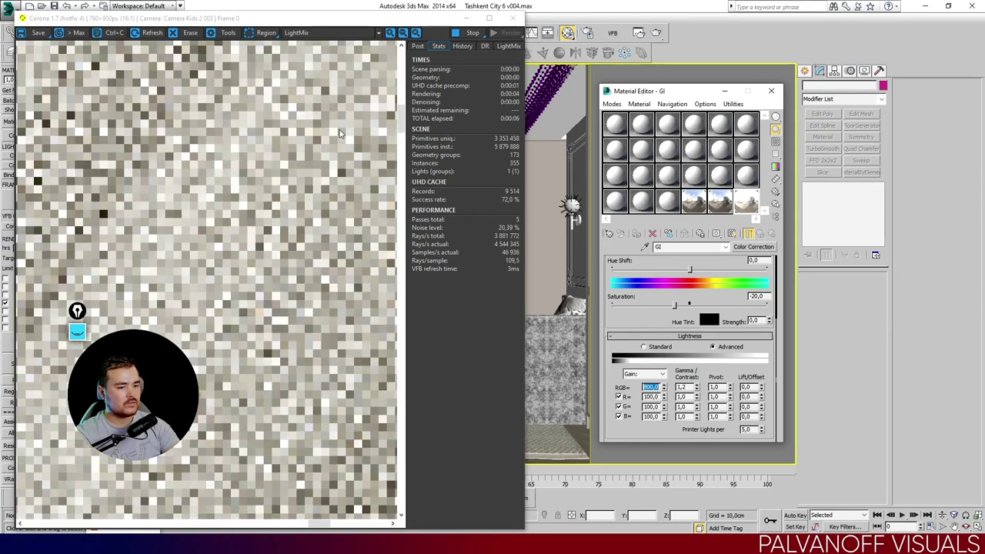
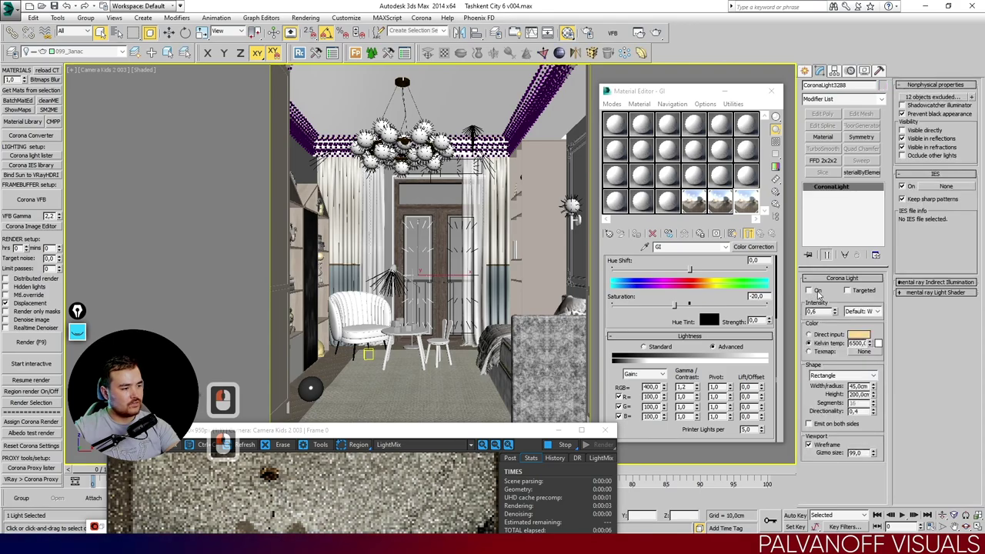
Switch the rectangular Corona light on from the front view and confirm its 6500 K colour temperature.
{"action": "left_click", "coordinate": [823, 291]}
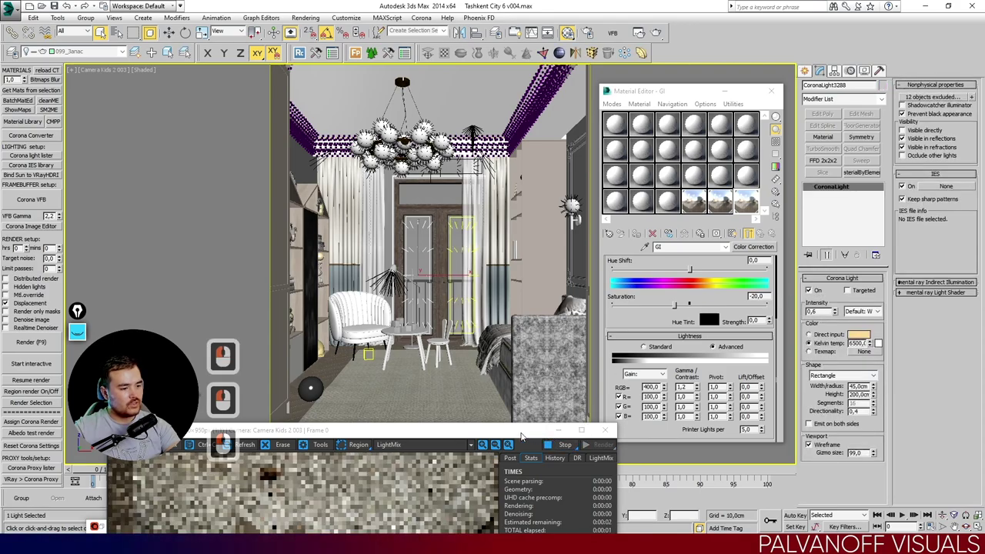
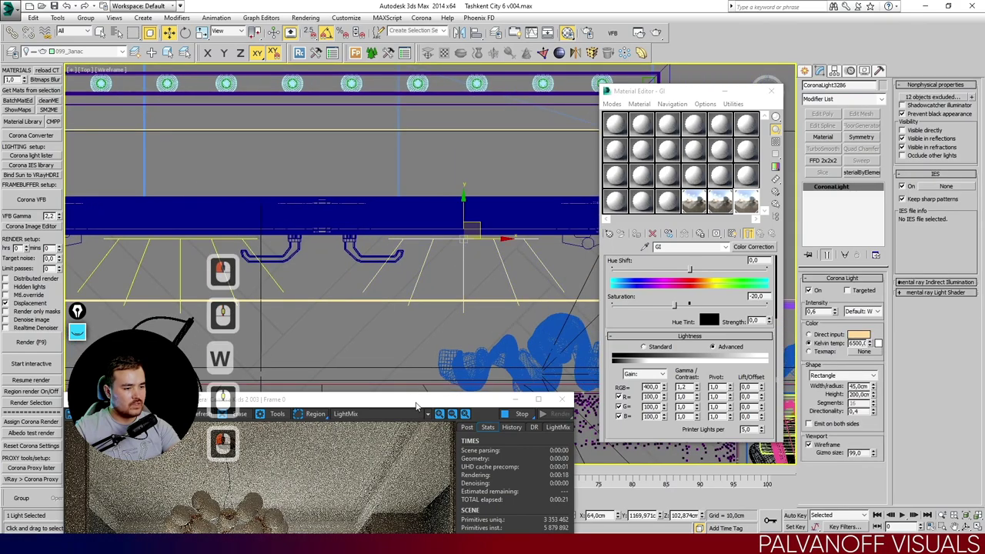
{"action": "key", "text": "w"}
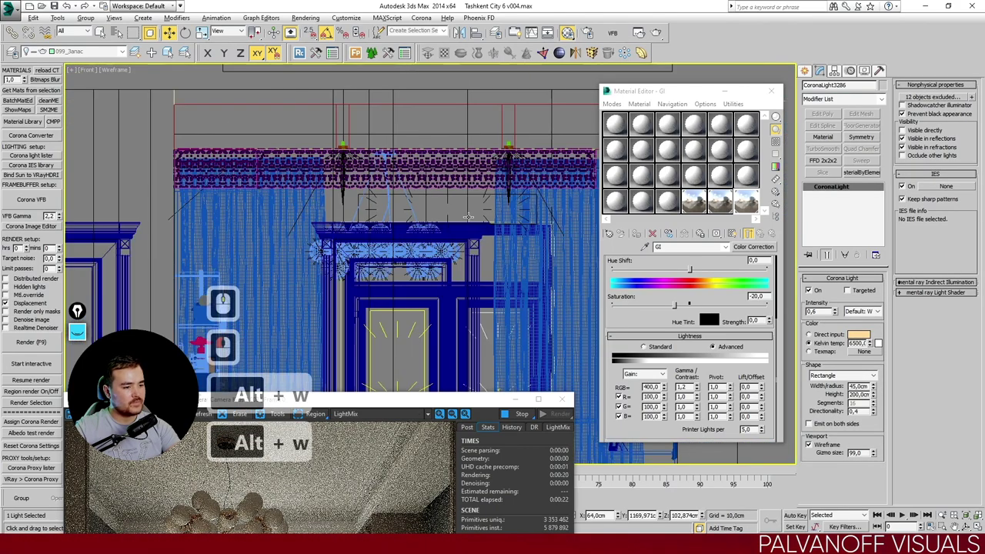
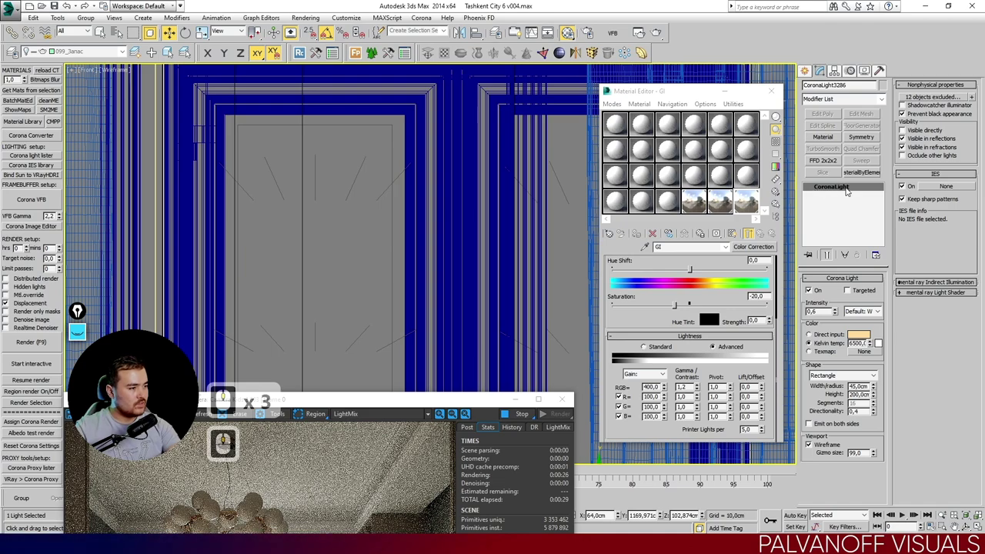
{"action": "middle_click", "coordinate": [823, 353]}
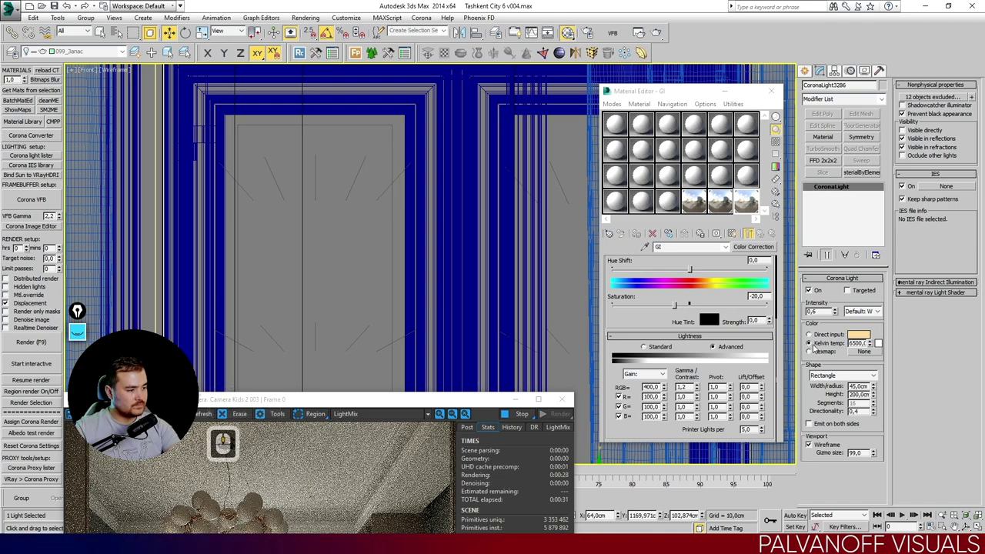
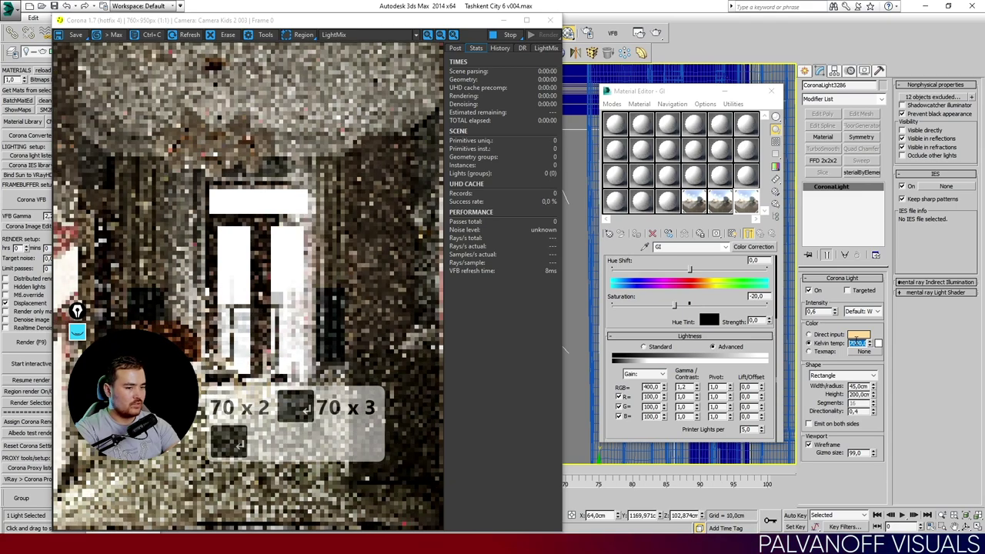
{"action": "type", "text": "0"}
{"action": "key", "text": "Return"}
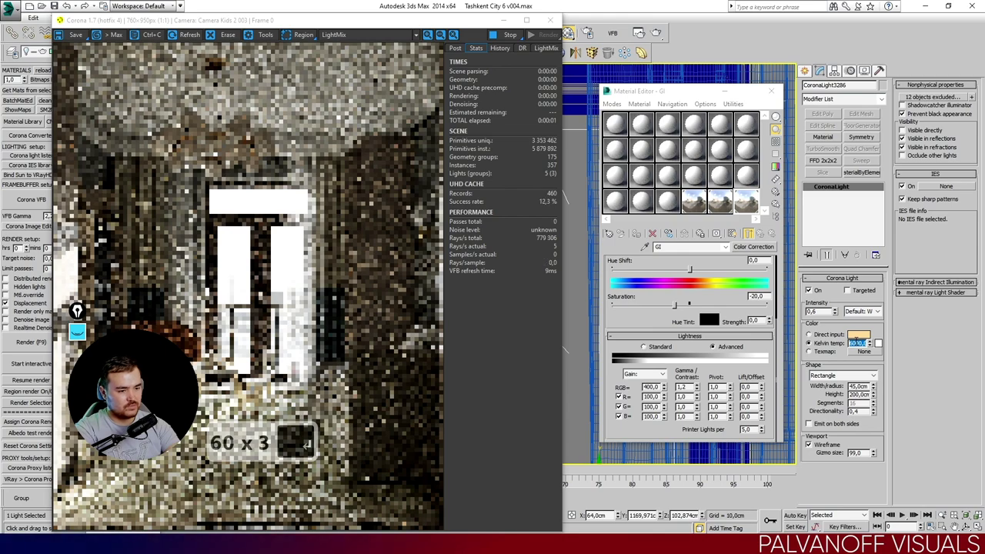
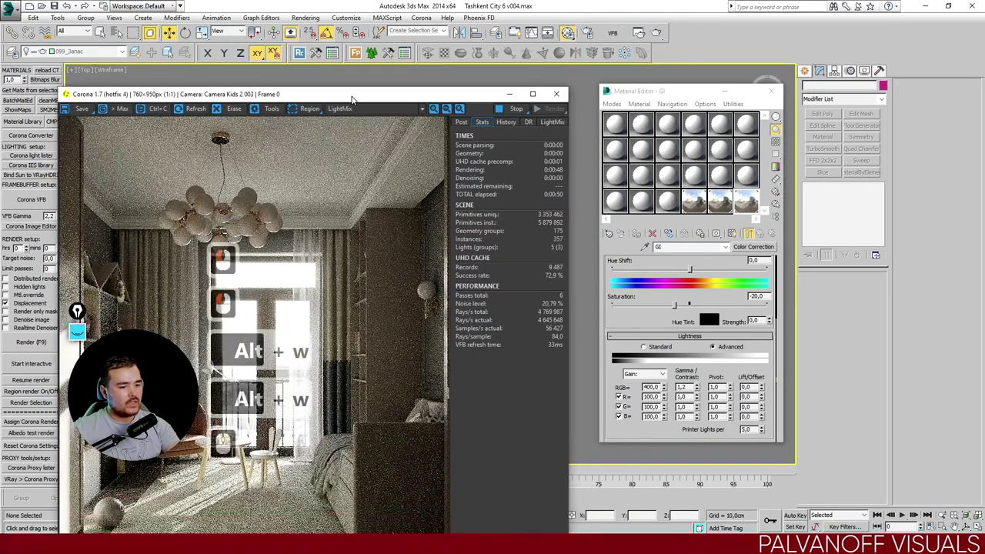
Bring the Corona VFB forward on its LightMix list and select CoronaLight3289 in the Right viewport.
{"action": "left_click", "coordinate": [323, 39]}
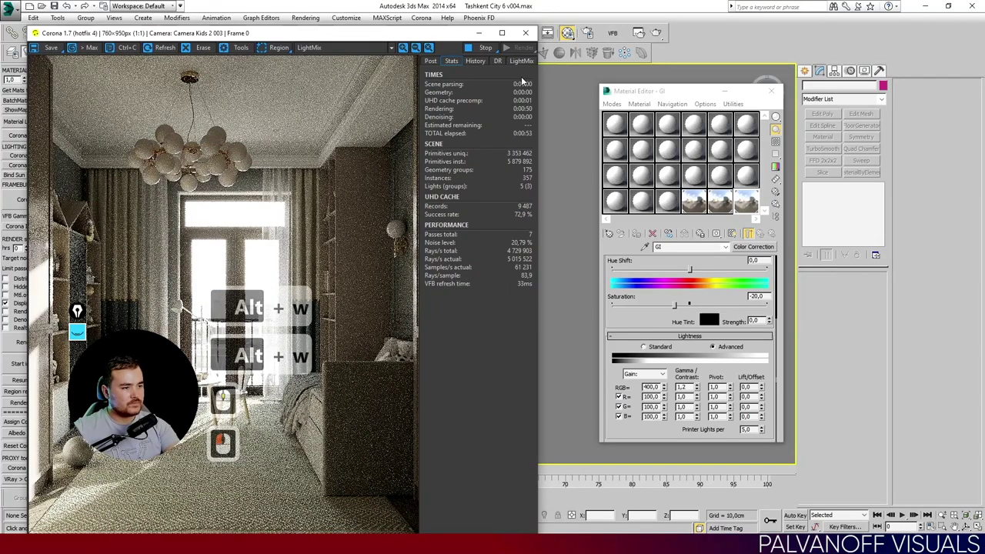
{"action": "left_click", "coordinate": [529, 70]}
{"action": "left_click", "coordinate": [521, 67]}
{"action": "left_click", "coordinate": [449, 140]}
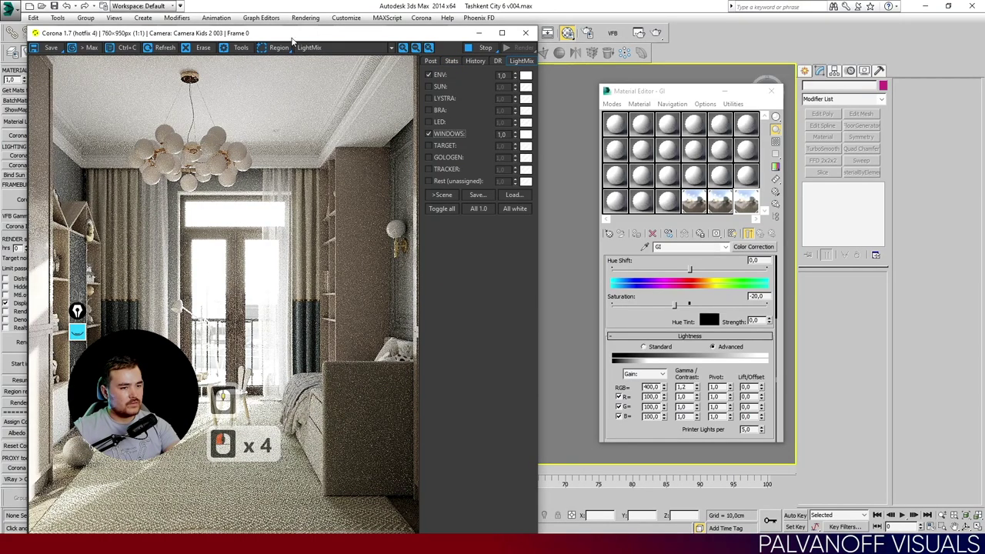
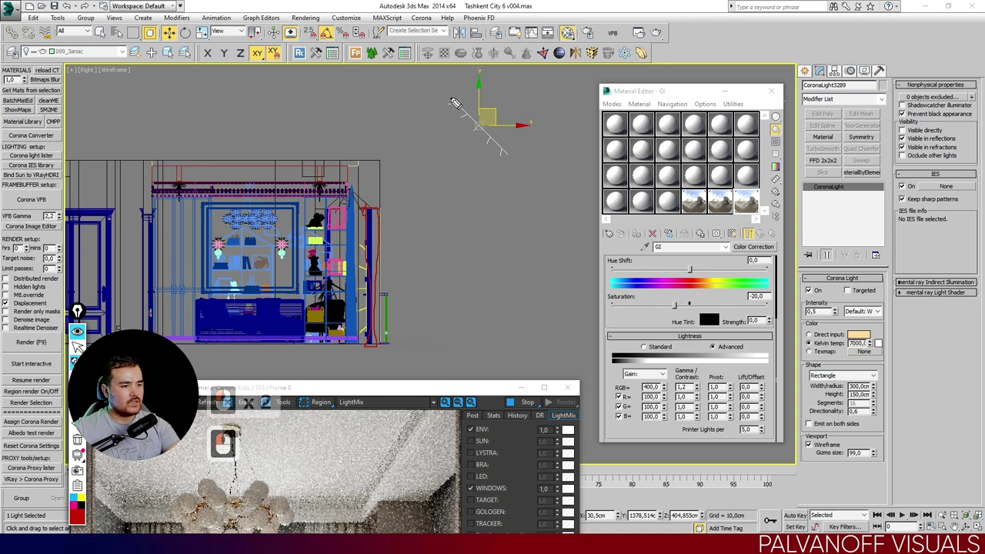
Untick the ENV LightMix layer and raise the 300×150 cm light's Directionality to 0.8.
{"action": "left_click", "coordinate": [510, 151]}
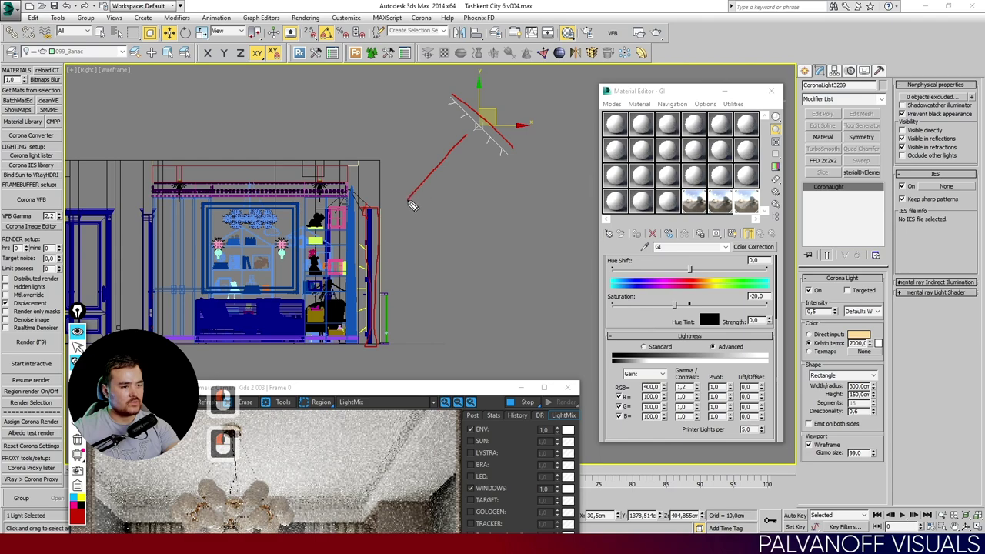
{"action": "left_click", "coordinate": [413, 198]}
{"action": "left_click", "coordinate": [438, 194]}
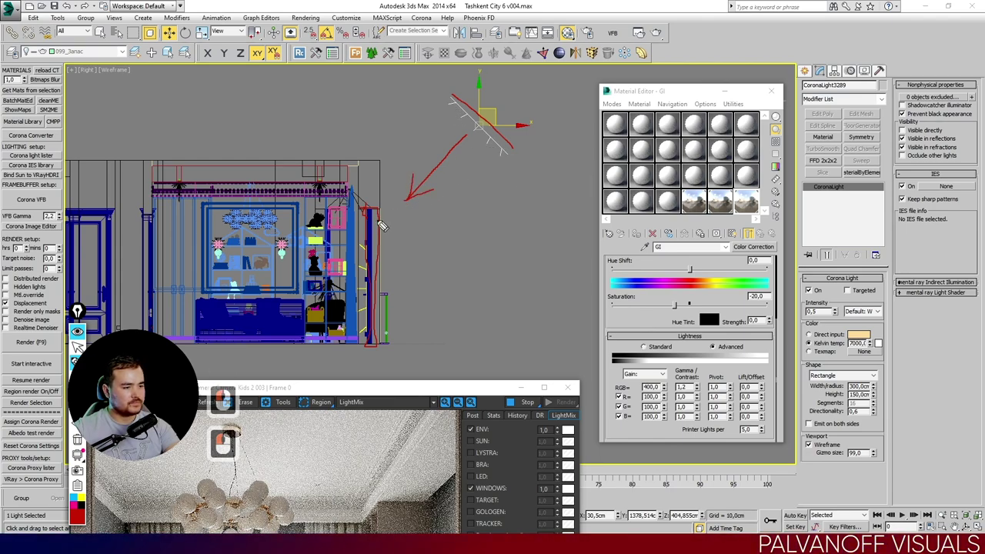
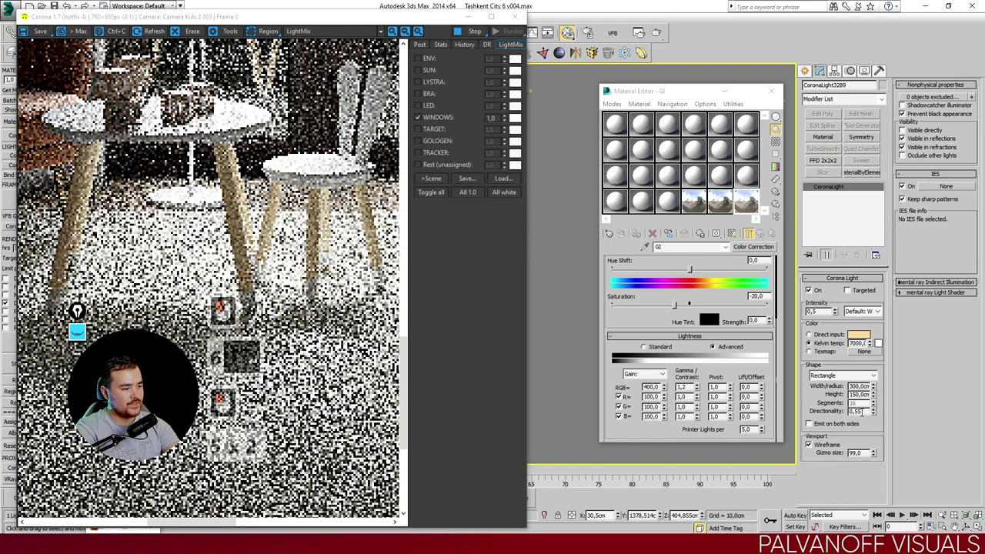
Confirm the Corona light's Directionality of 0 and let the interactive render update.
{"action": "key", "text": "Return"}
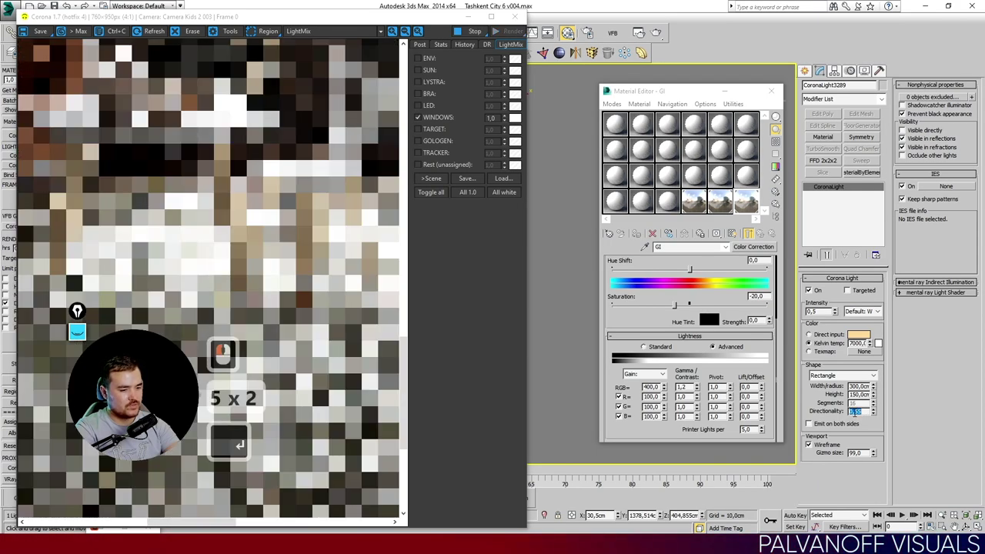
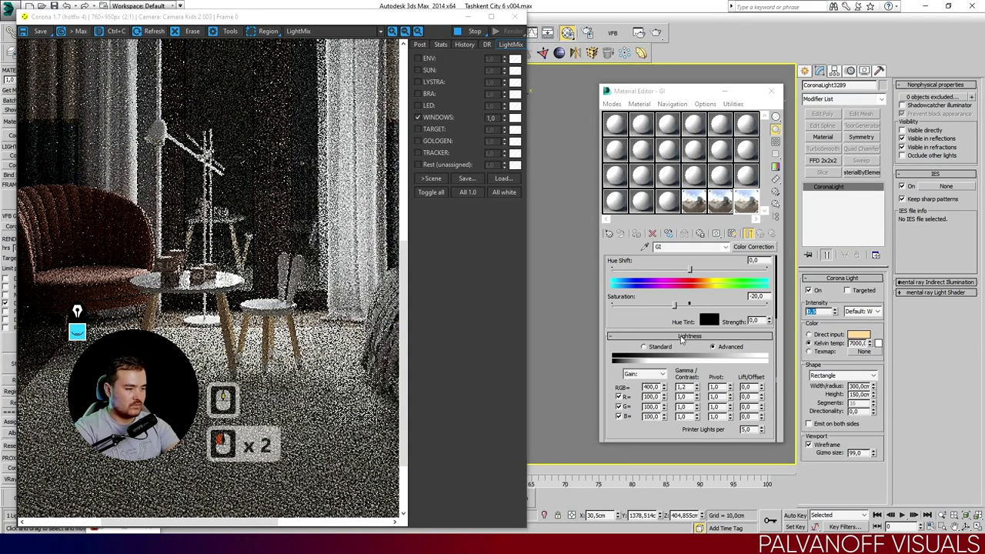
Confirm the rectangular light's new intensity and return the VFB render to actual size.
{"action": "type", "text": "5"}
{"action": "key", "text": "Return"}
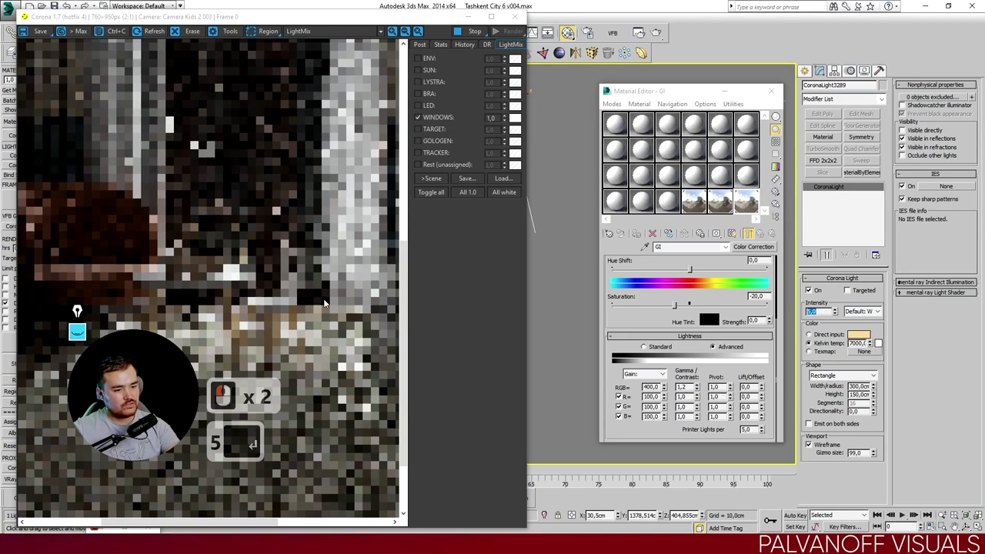
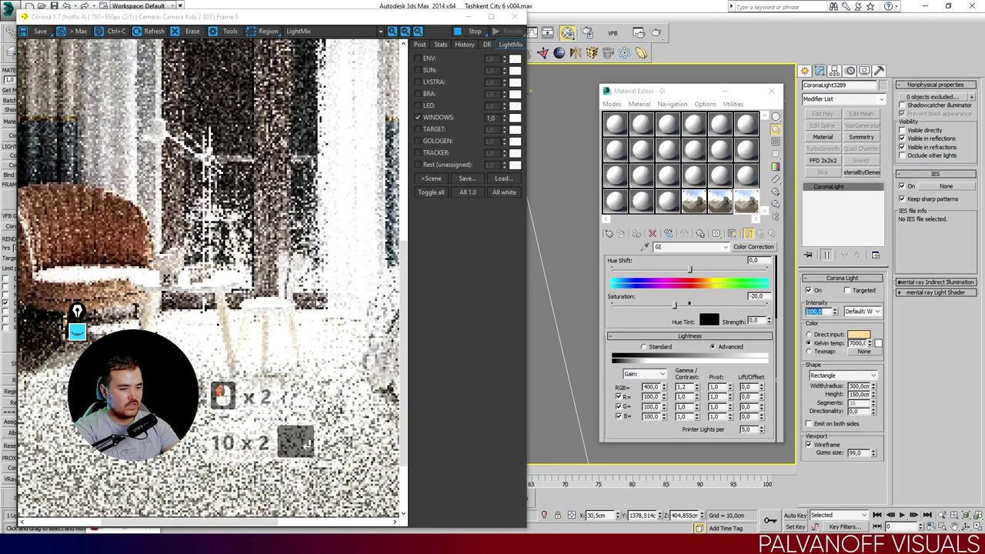
{"action": "middle_click", "coordinate": [264, 300]}
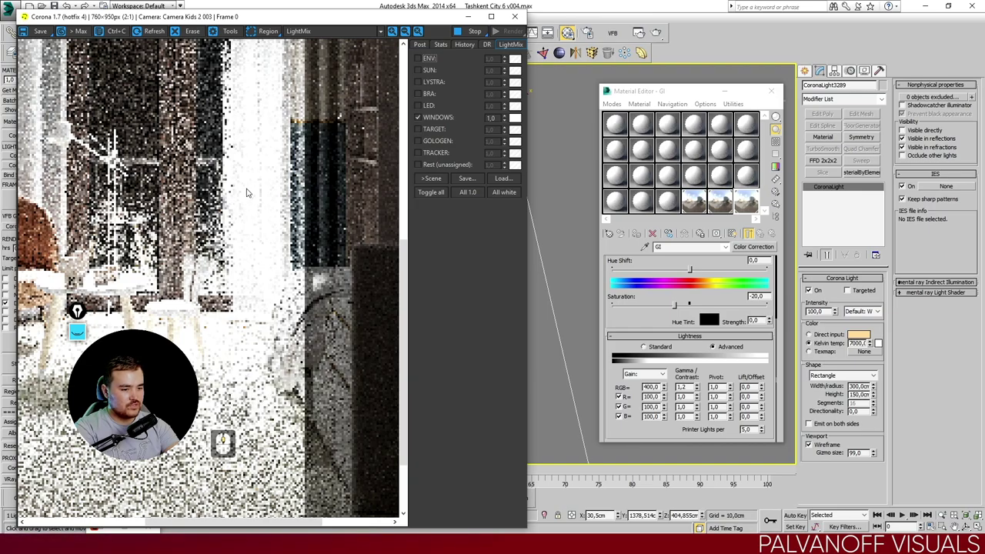
{"action": "middle_click", "coordinate": [238, 200]}
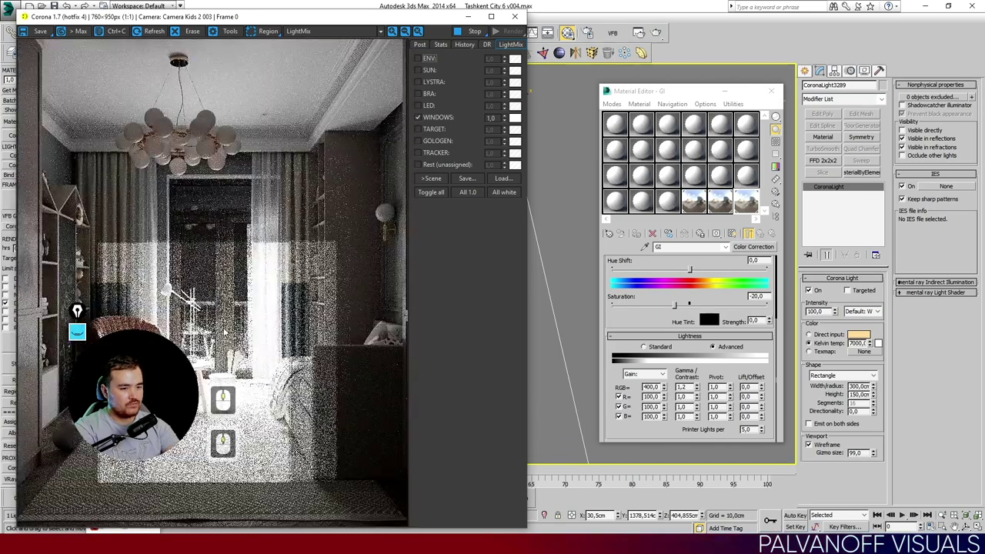
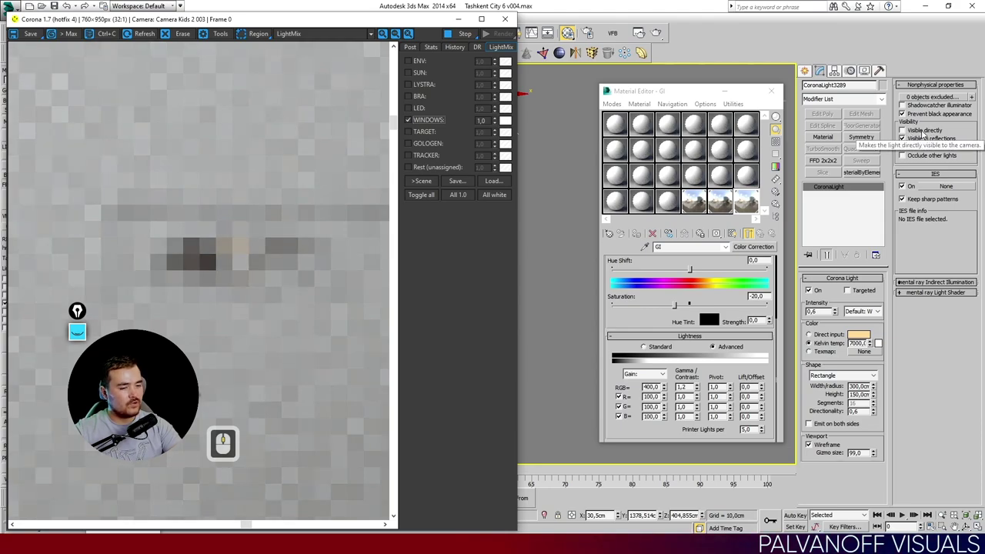
Enable the GOLOGEN LightMix layer at 1,0, reset the VFB to 1:1 and select the disk light.
{"action": "left_click", "coordinate": [424, 148]}
{"action": "left_click", "coordinate": [425, 145]}
{"action": "left_click", "coordinate": [405, 147]}
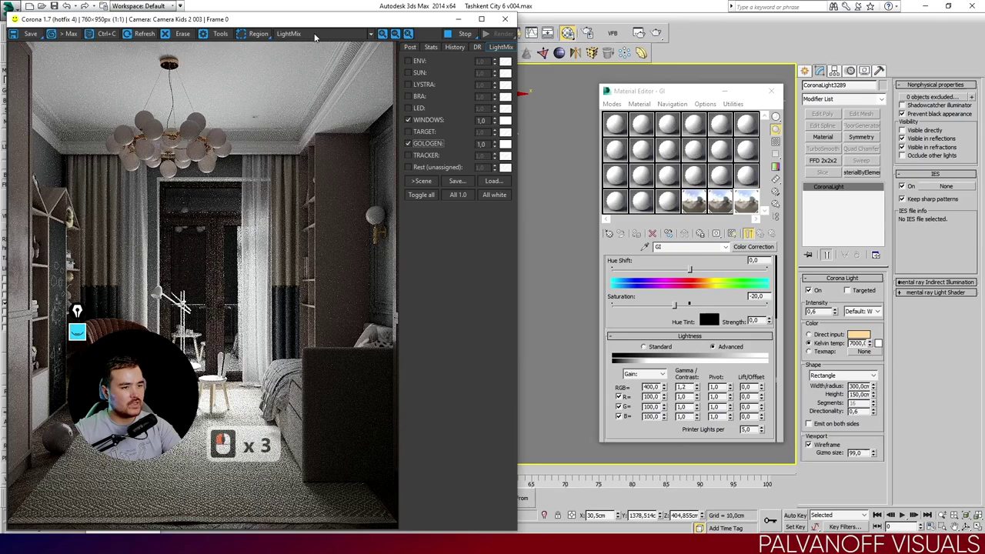
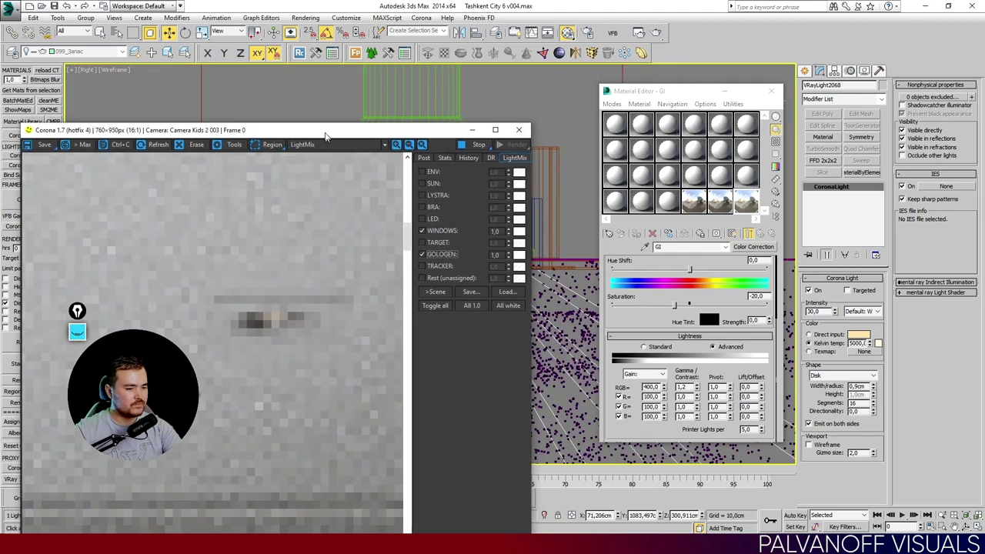
Solo Rest (unassigned) in LightMix, re-enable ENV and WINDOWS, and magnify the ceiling render.
{"action": "left_click", "coordinate": [314, 85]}
{"action": "double_click", "coordinate": [416, 184]}
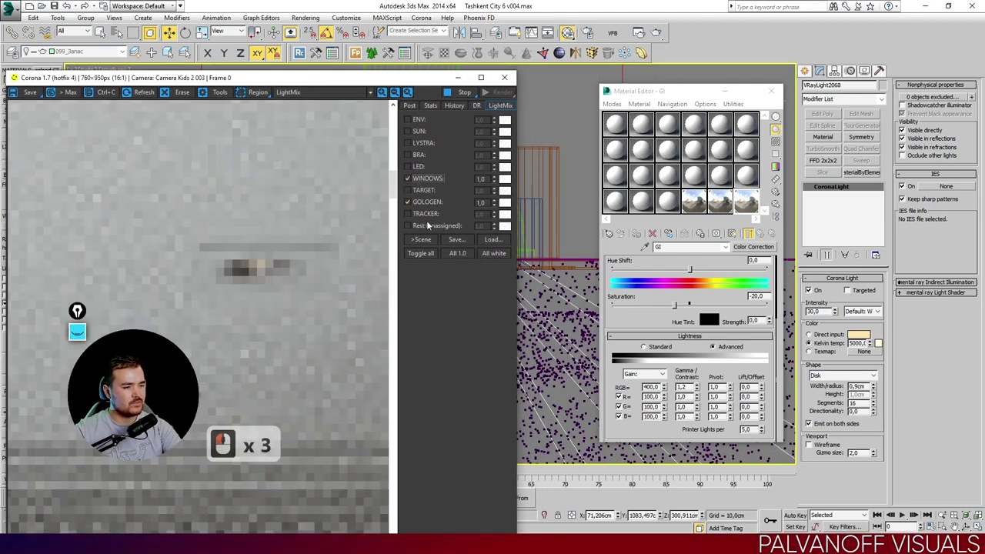
{"action": "left_click", "coordinate": [430, 227]}
{"action": "middle_click", "coordinate": [287, 261]}
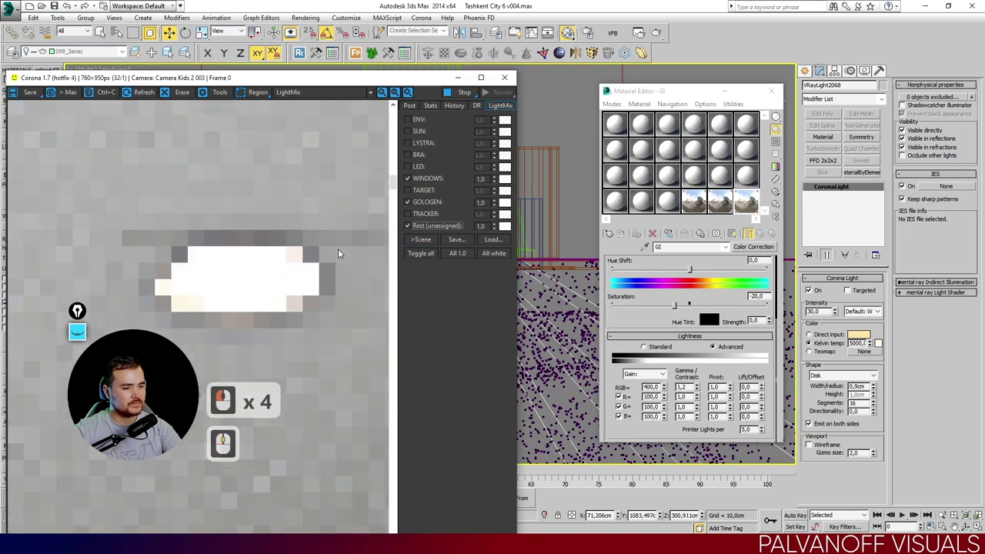
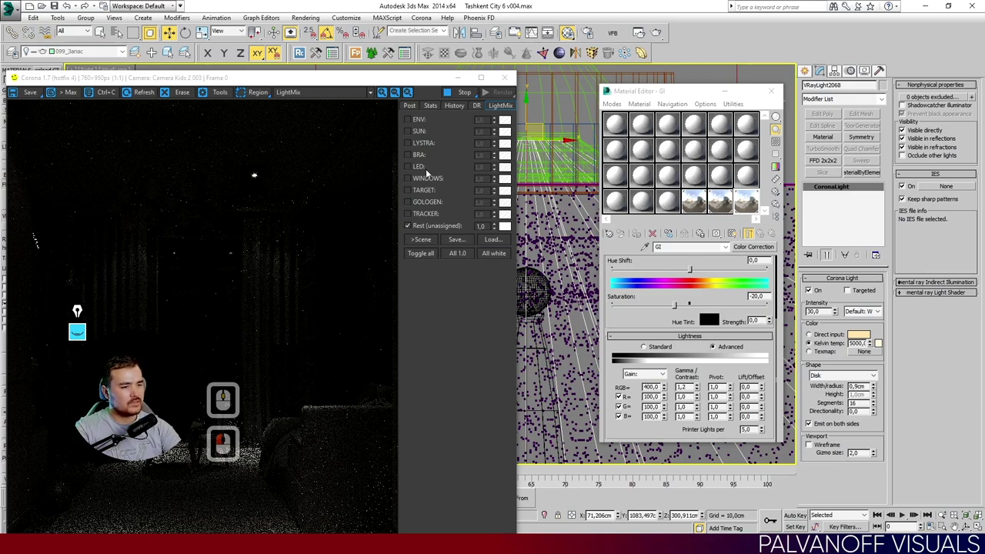
Inspect the ceiling render's noise up close, then show the Corona render statistics (about 1:18 elapsed).
{"action": "left_click", "coordinate": [424, 162]}
{"action": "left_click", "coordinate": [418, 123]}
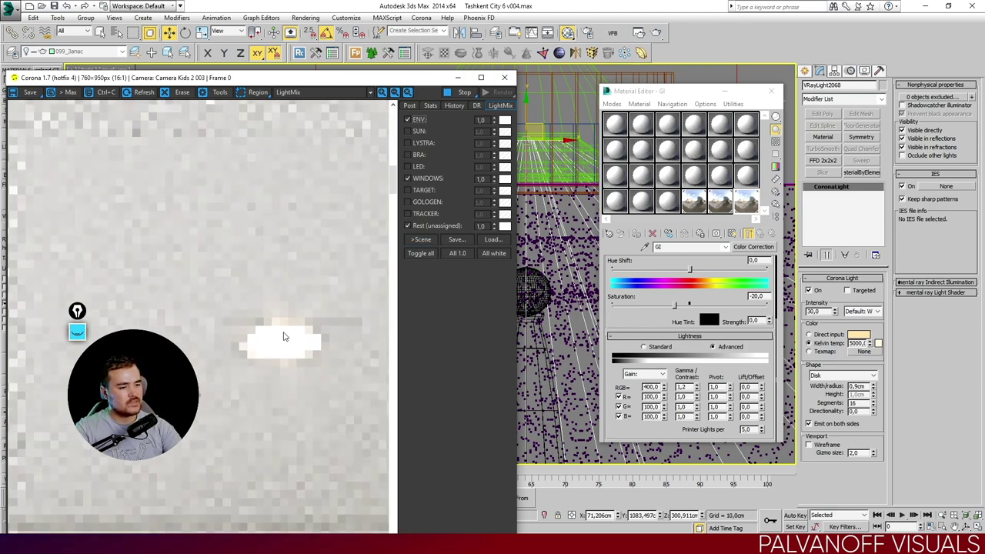
{"action": "middle_click", "coordinate": [347, 237]}
{"action": "left_click", "coordinate": [432, 125]}
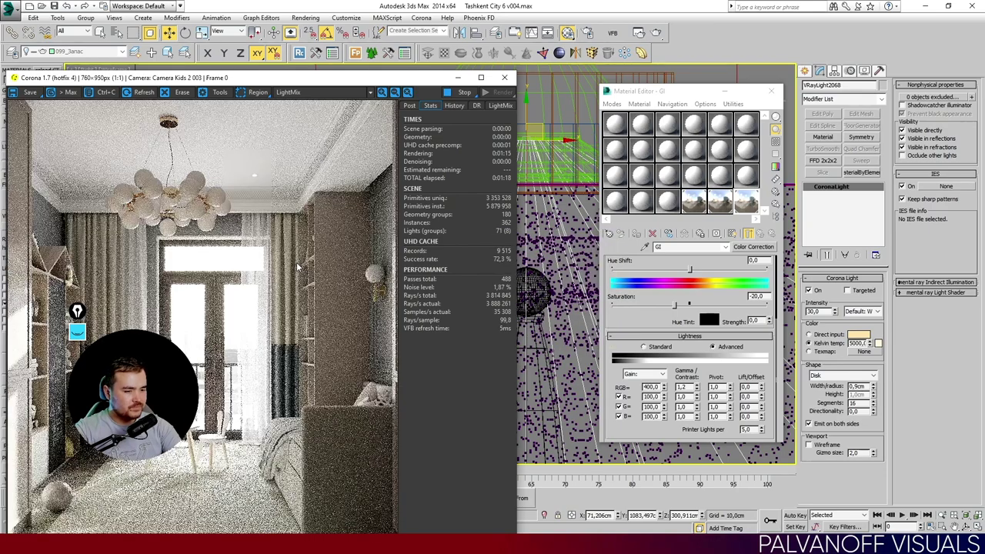
Pan the zoomed VFB to inspect the render's grain up close.
{"action": "left_click_drag", "start_coordinate": [197, 201], "coordinate": [248, 292]}
{"action": "left_click_drag", "start_coordinate": [238, 306], "coordinate": [277, 184]}
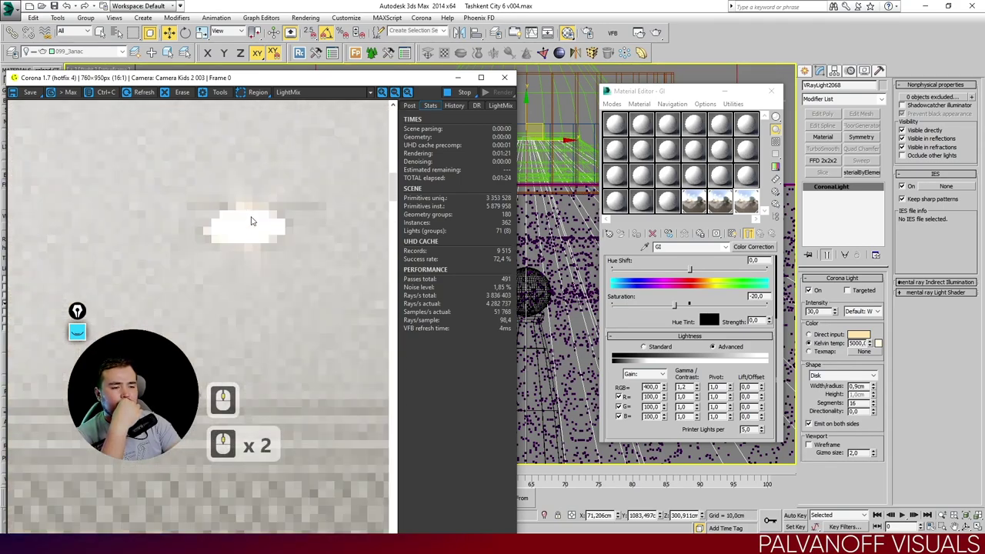
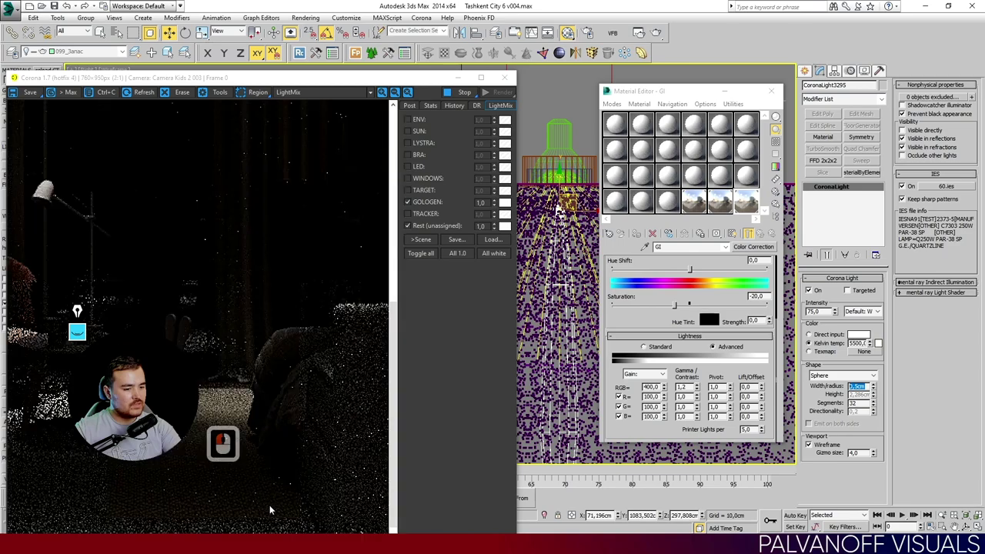
Magnify the dark spotlight render in the VFB before choosing an IES profile.
{"action": "middle_click", "coordinate": [284, 313]}
{"action": "middle_click", "coordinate": [263, 317]}
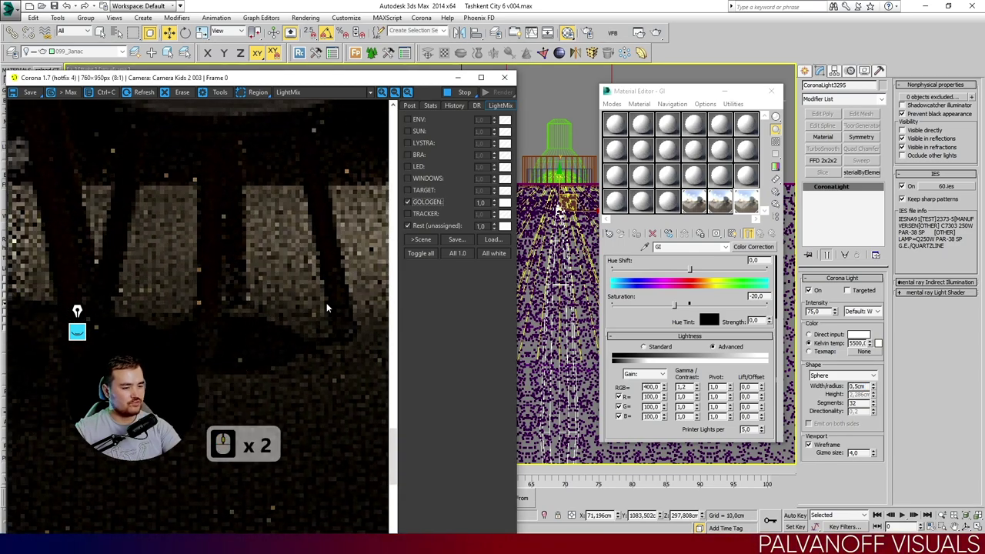
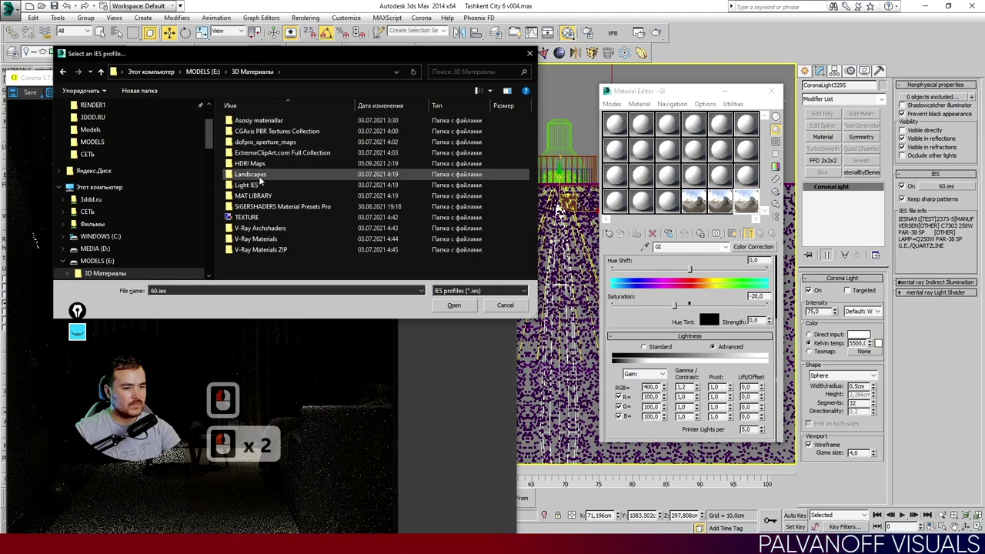
Load the 38 BEST.ies profile from the Light IES folder onto the Corona light.
{"action": "double_click", "coordinate": [258, 187]}
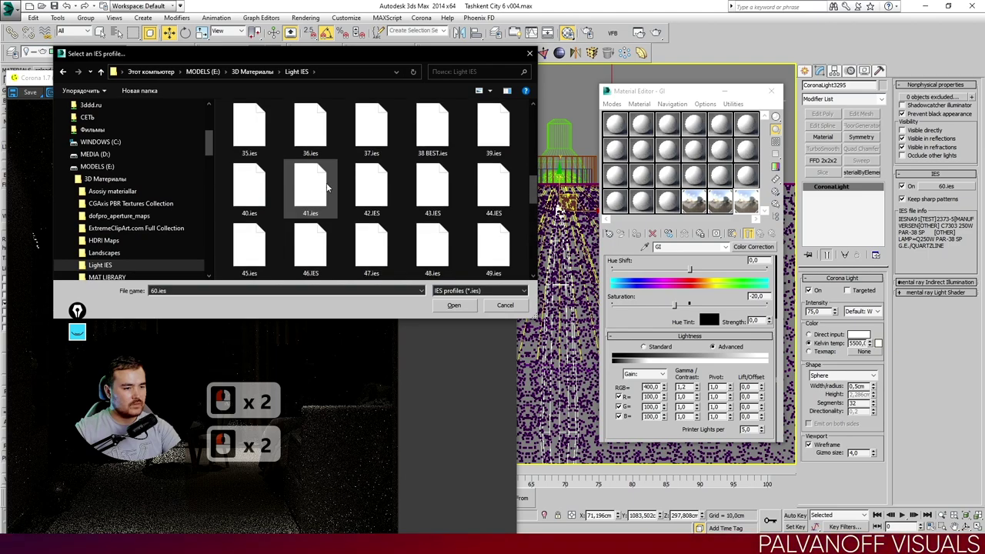
{"action": "double_click", "coordinate": [424, 136]}
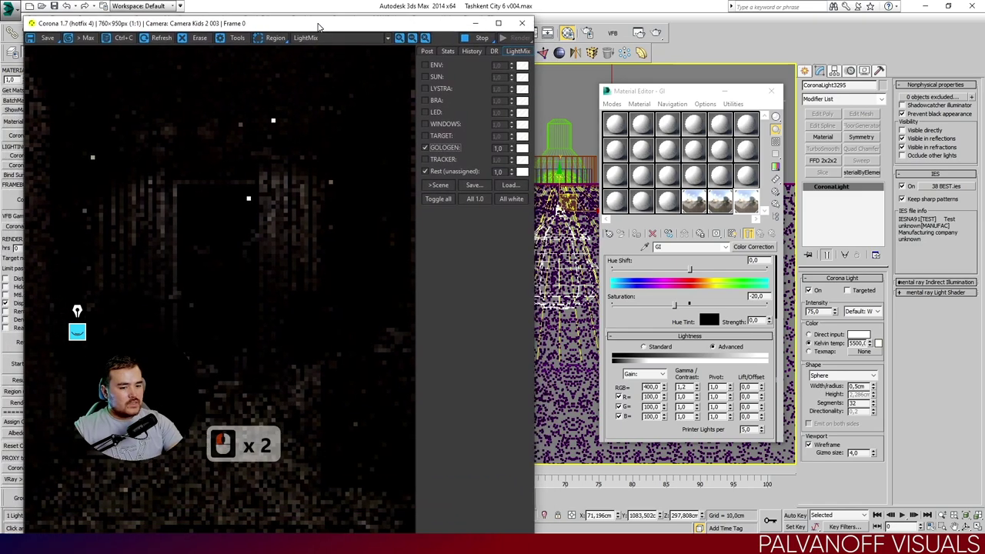
{"action": "left_click", "coordinate": [312, 23]}
Raise the IES light's intensity from 75 to 150 and let the spotlight render update.
{"action": "left_click_drag", "start_coordinate": [336, 230], "coordinate": [220, 197]}
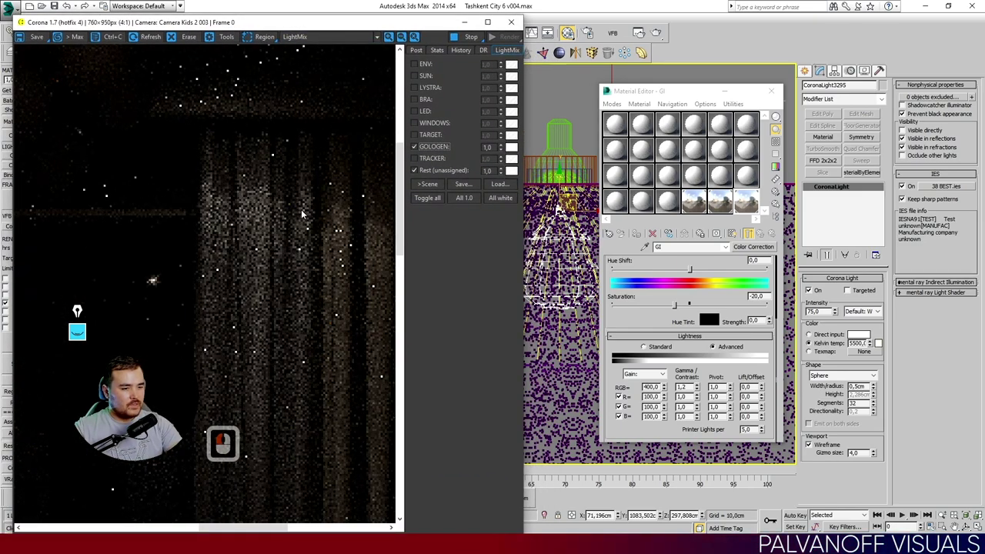
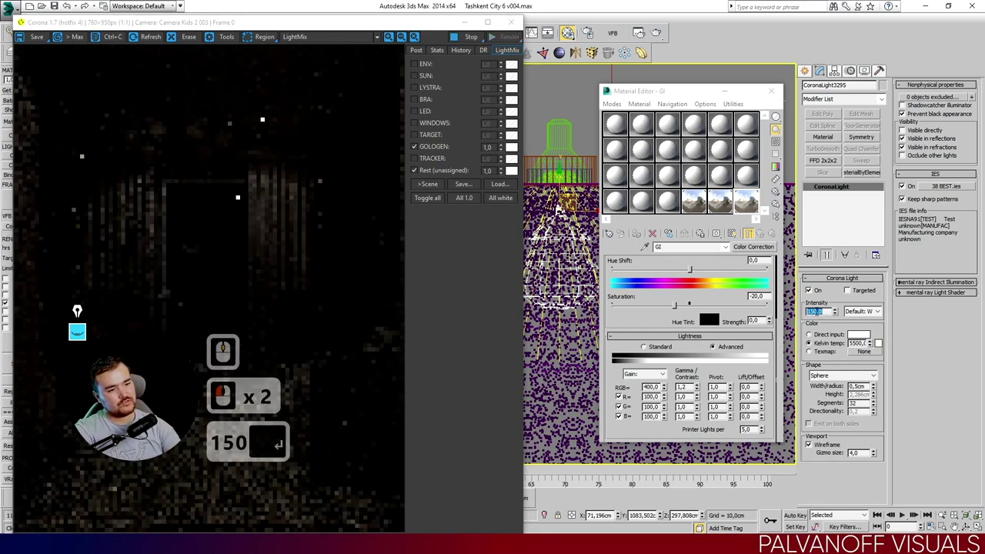
{"action": "type", "text": "150 ↵"}
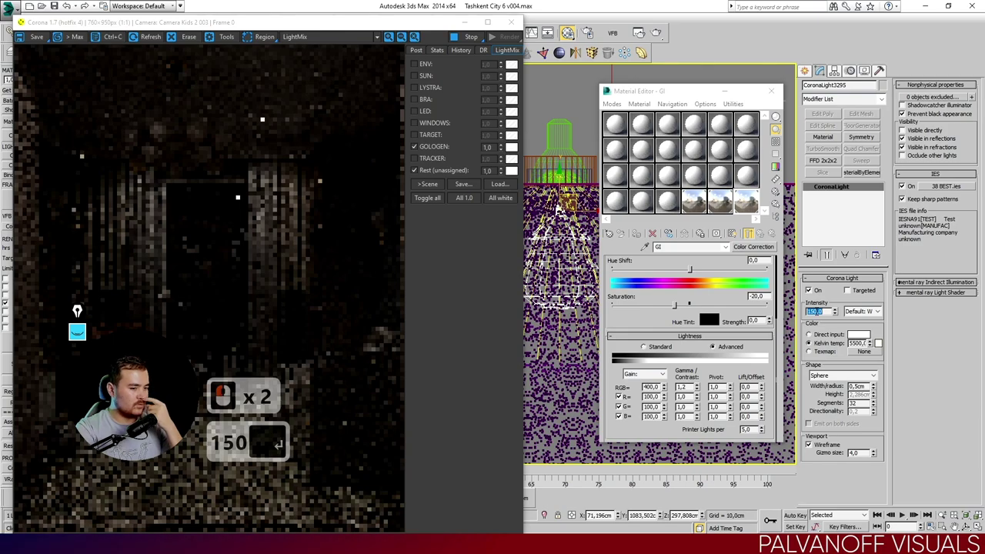
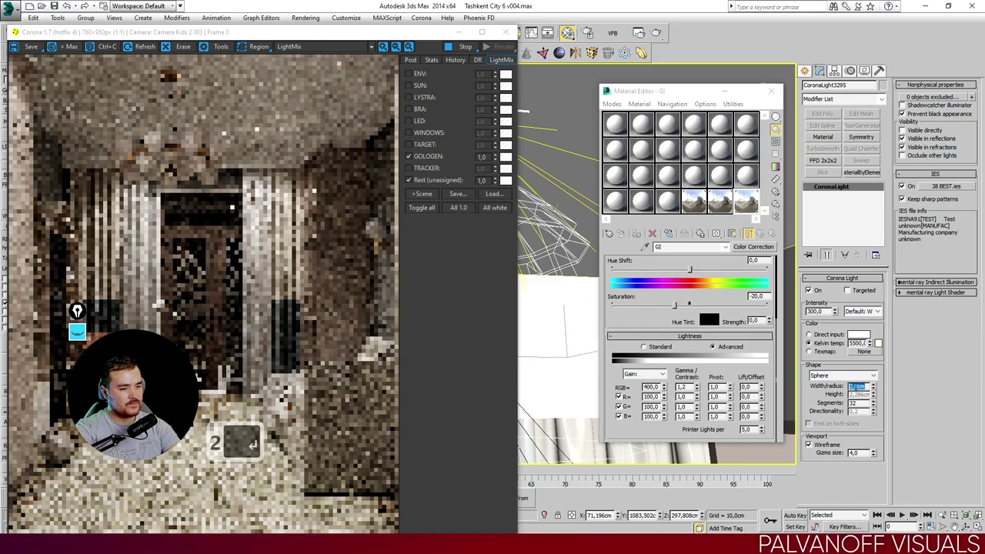
Confirm the 2 cm light radius and zoom into the rendered ceiling to inspect it.
{"action": "key", "text": "Return"}
{"action": "key", "text": "Return"}
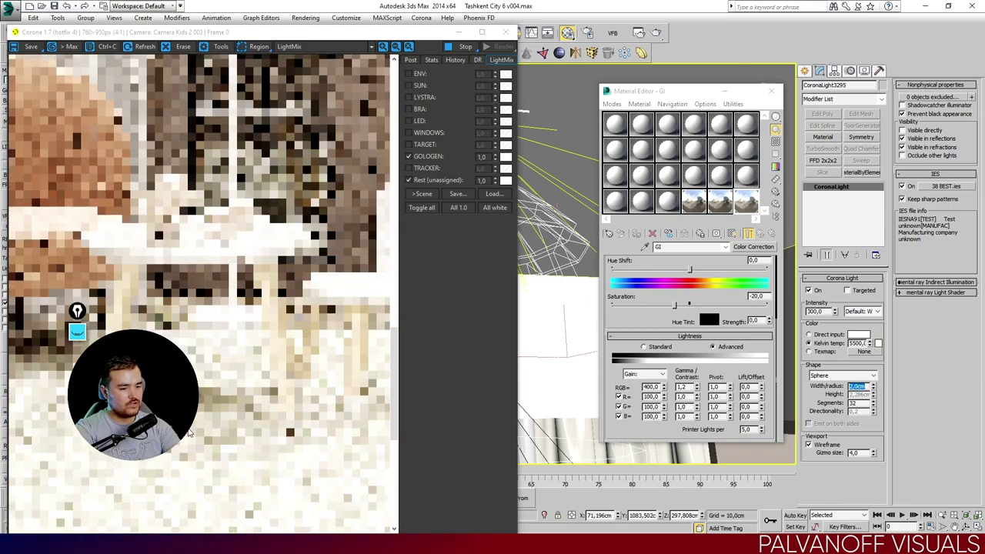
{"action": "middle_click", "coordinate": [248, 326]}
{"action": "middle_click", "coordinate": [187, 326]}
{"action": "middle_click", "coordinate": [190, 337]}
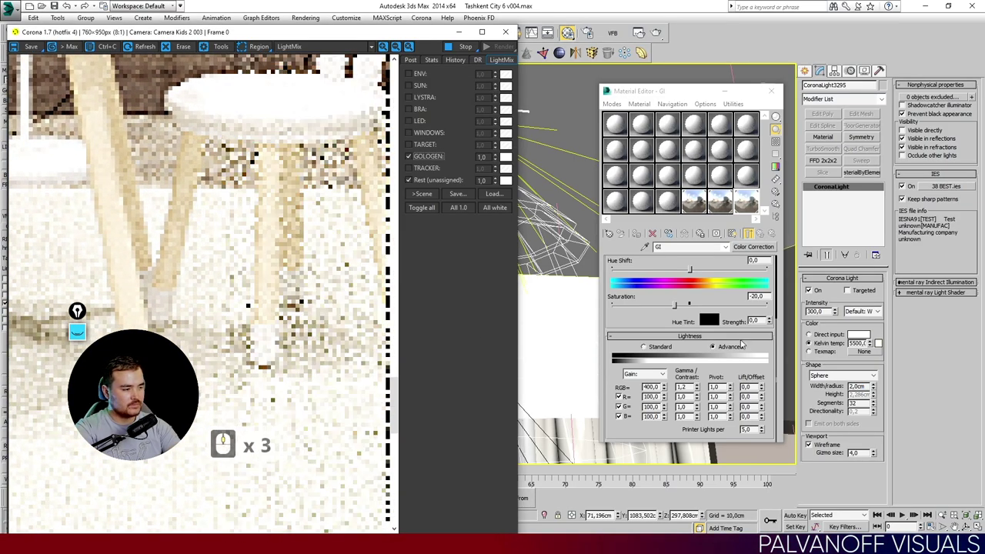
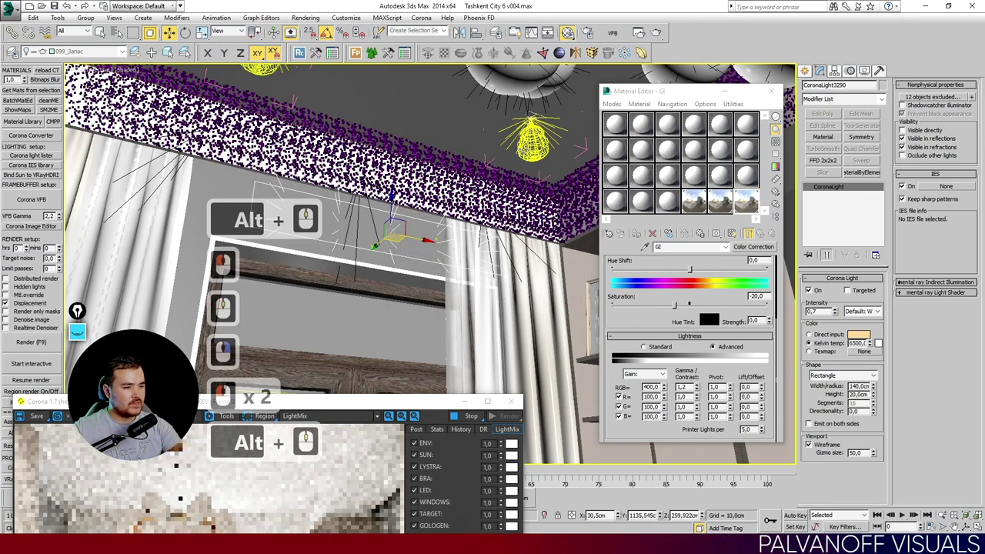
Bring the Corona VFB back up with Alt+W so the ceiling and chandelier render refines.
{"action": "key", "text": "alt+w"}
{"action": "key", "text": "alt+w"}
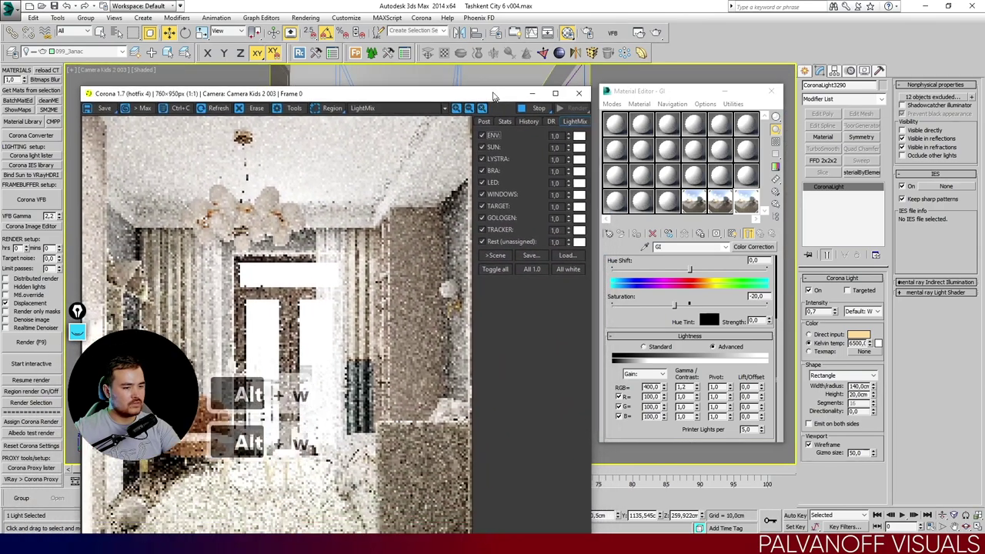
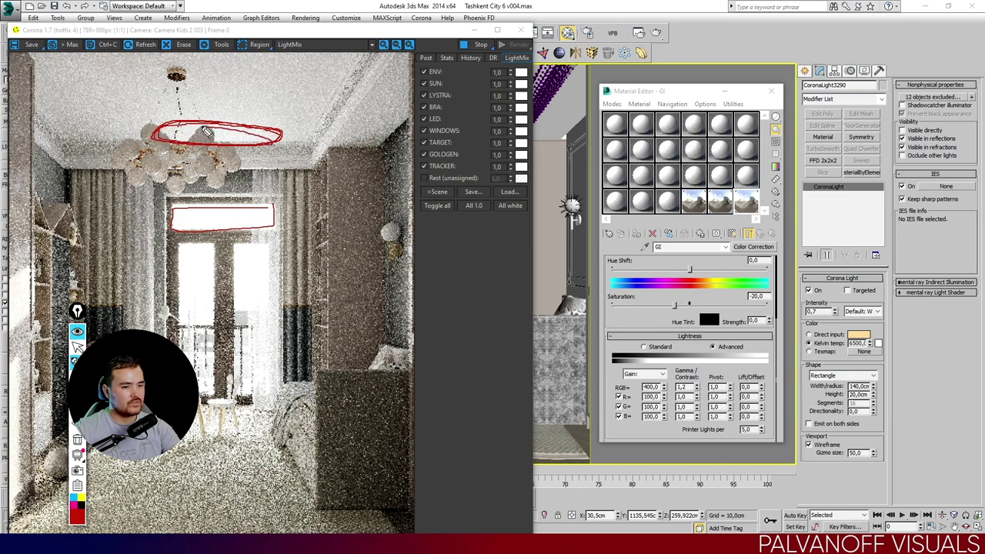
Select the CoronaLight3288 window light in the Camera Kids 2 003 viewport.
{"action": "left_click", "coordinate": [234, 159]}
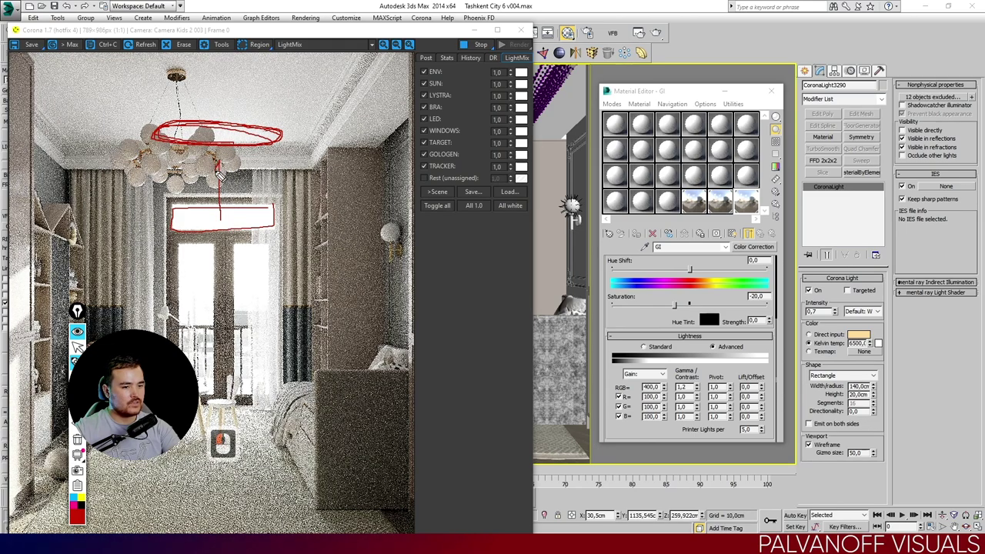
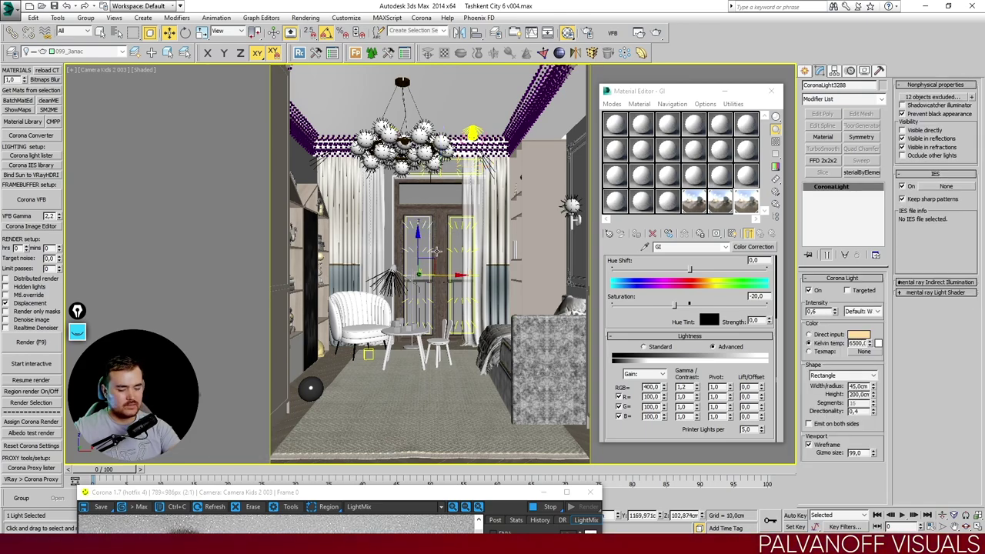
Bring up the scene camera list to pick Camera Kids 2 004.
{"action": "key", "text": "c"}
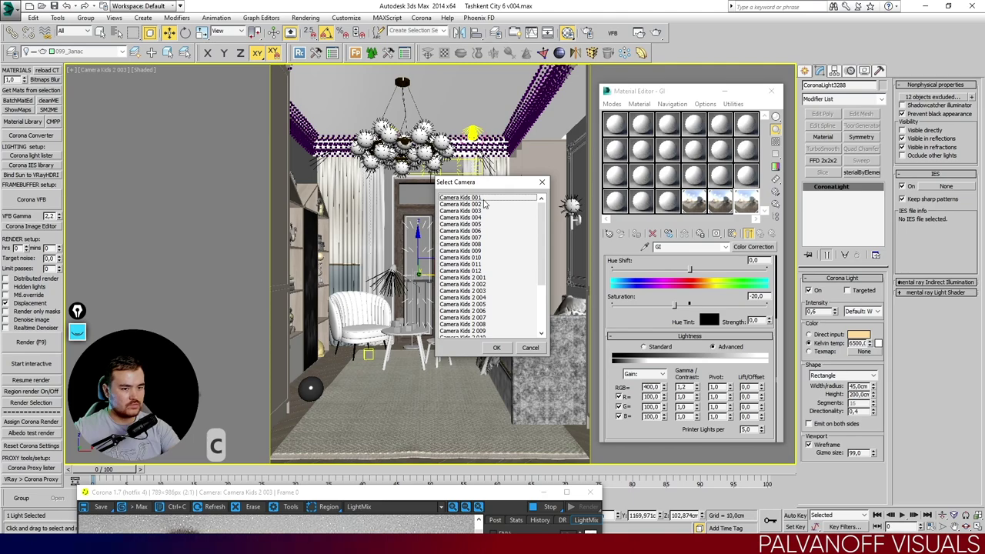
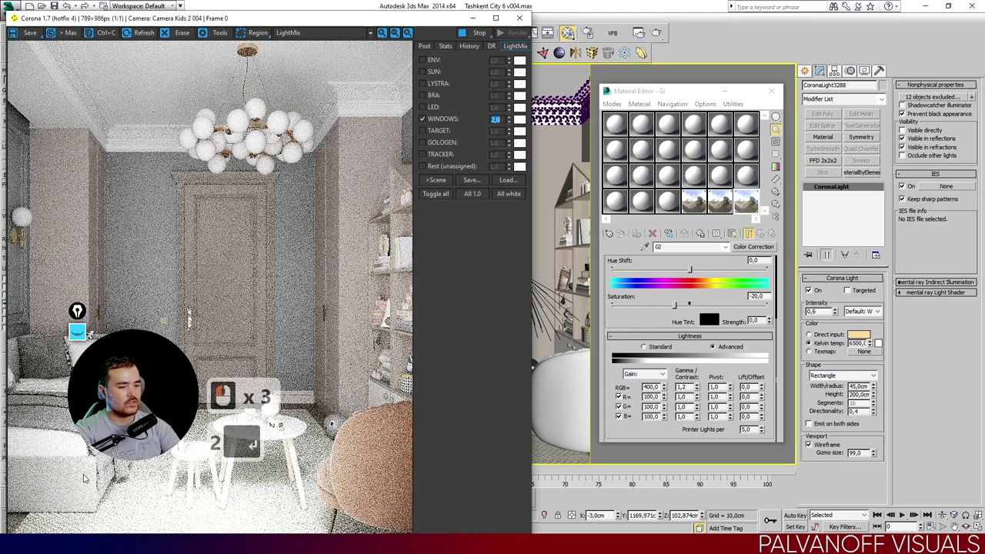
Select the window light, set its directionality to 0.45 and restore the WINDOWS layer to 1.0.
{"action": "key", "text": "Return"}
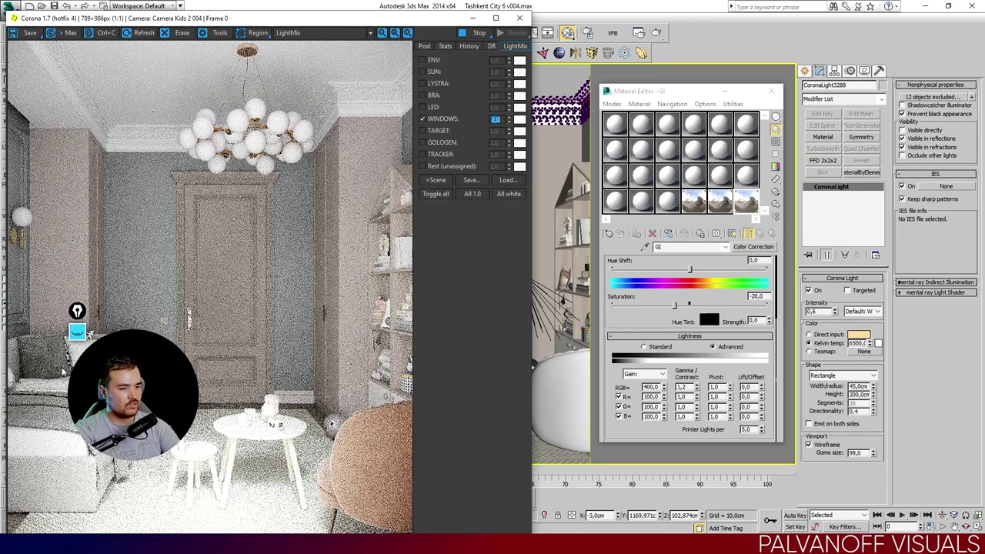
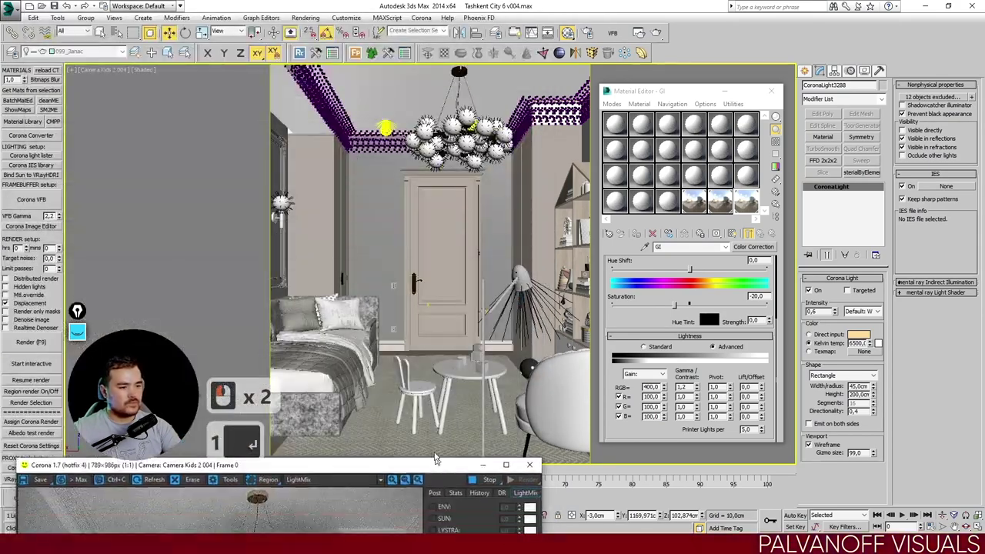
{"action": "left_click", "coordinate": [284, 222]}
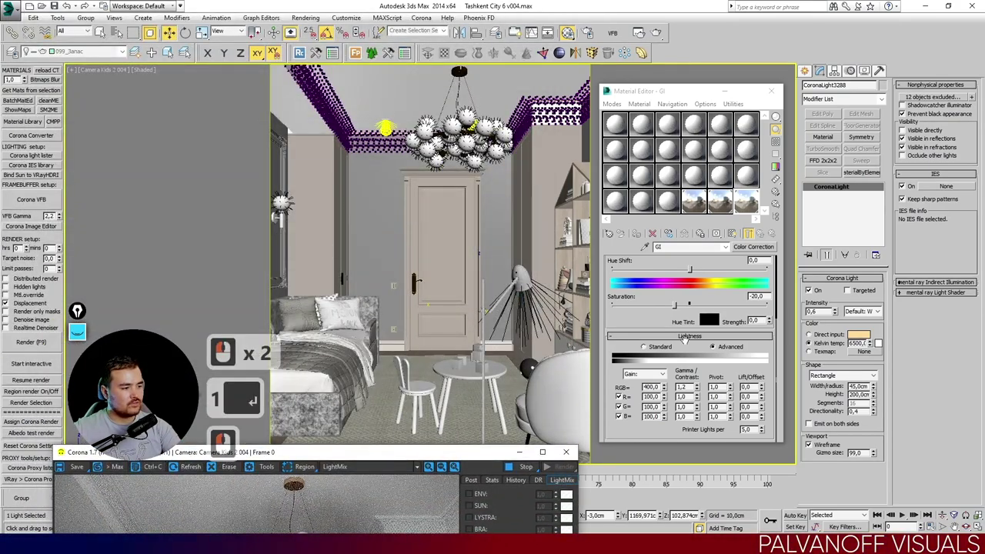
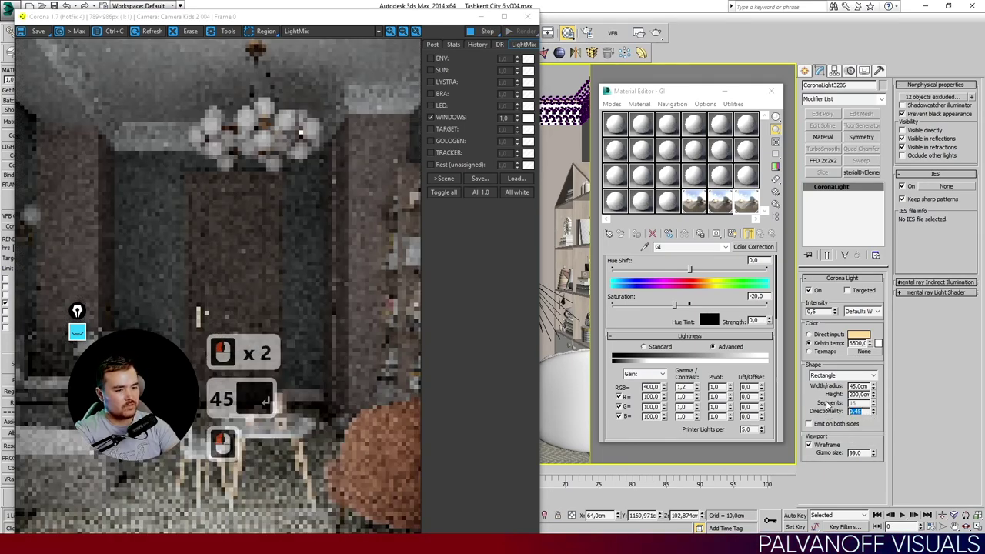
{"action": "type", "text": "45 ↵"}
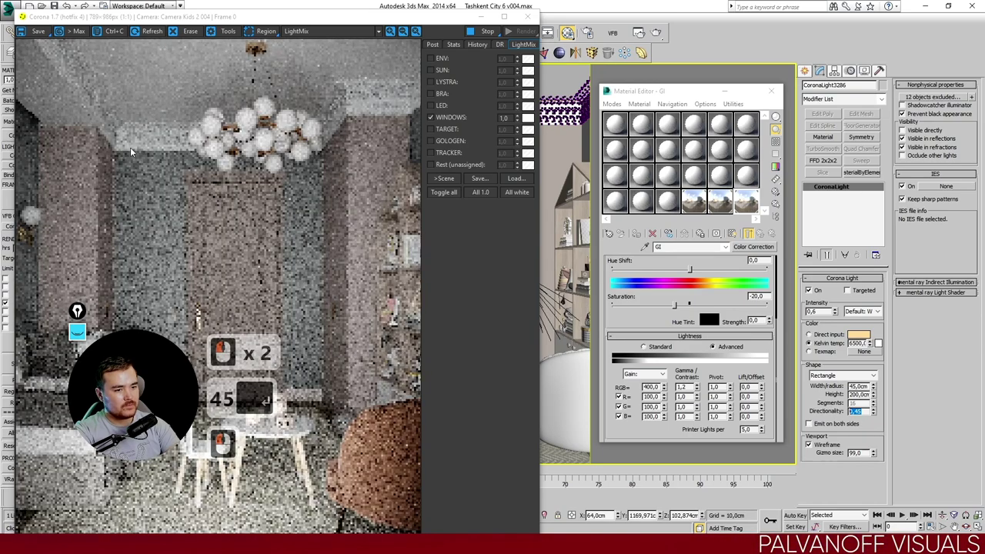
{"action": "key", "text": "Return"}
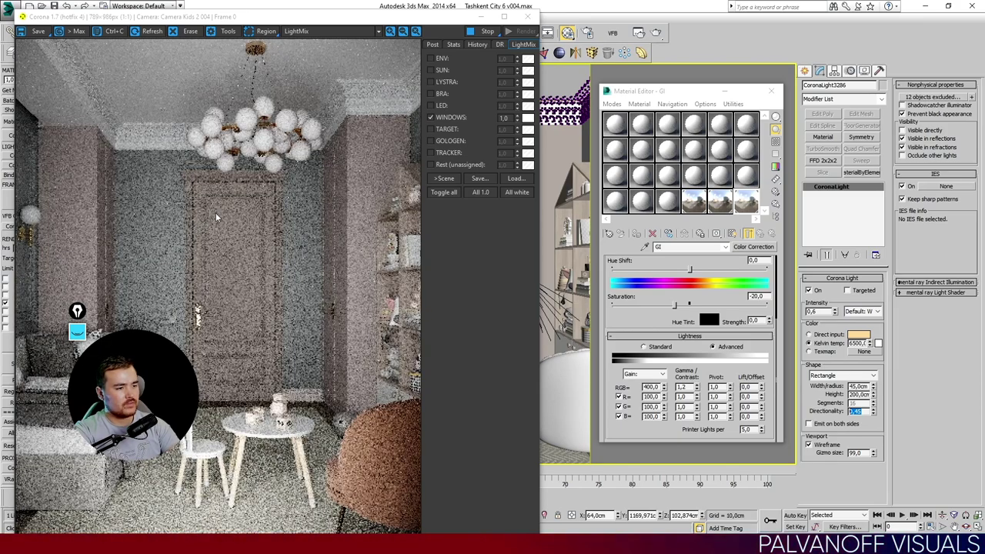
{"action": "left_click", "coordinate": [452, 119]}
{"action": "left_click", "coordinate": [449, 119]}
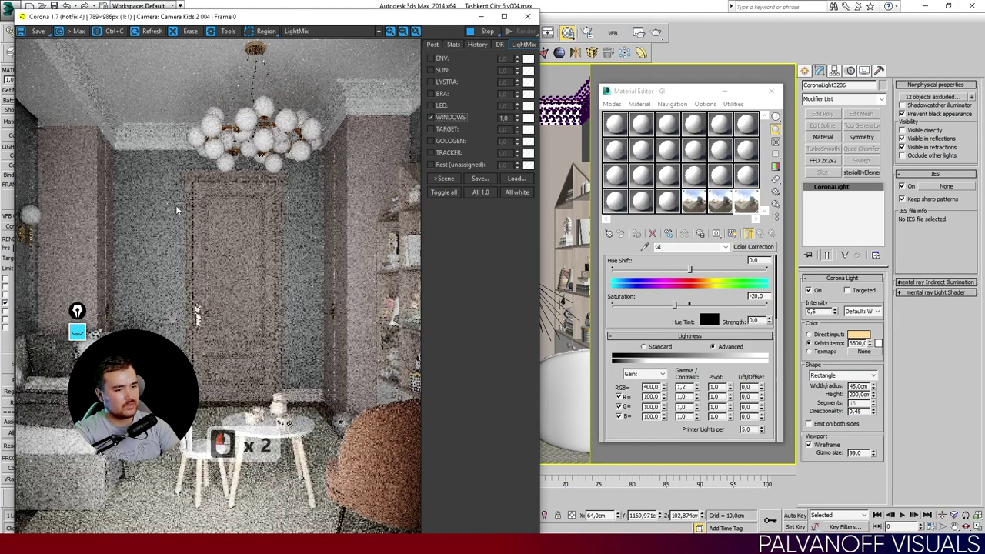
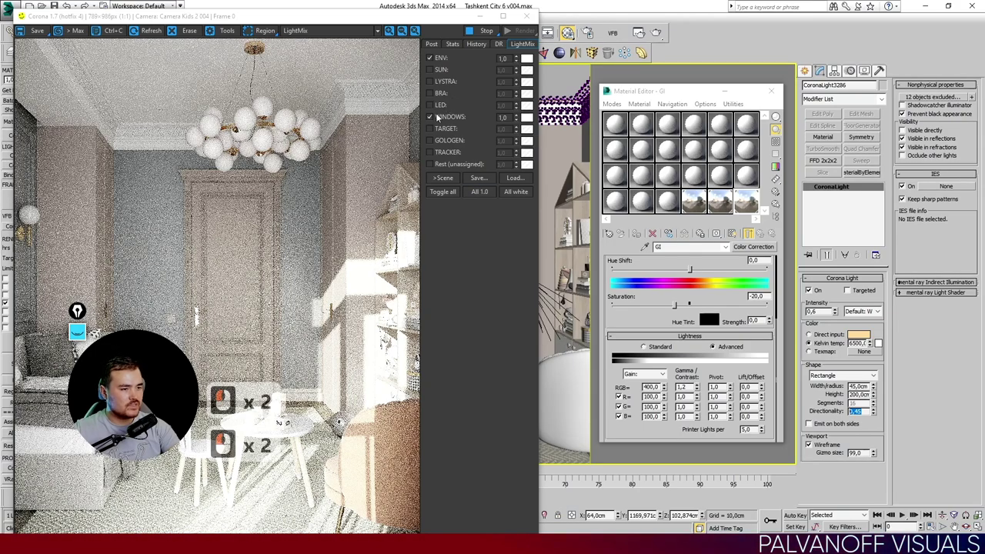
{"action": "left_click", "coordinate": [438, 63]}
{"action": "double_click", "coordinate": [437, 104]}
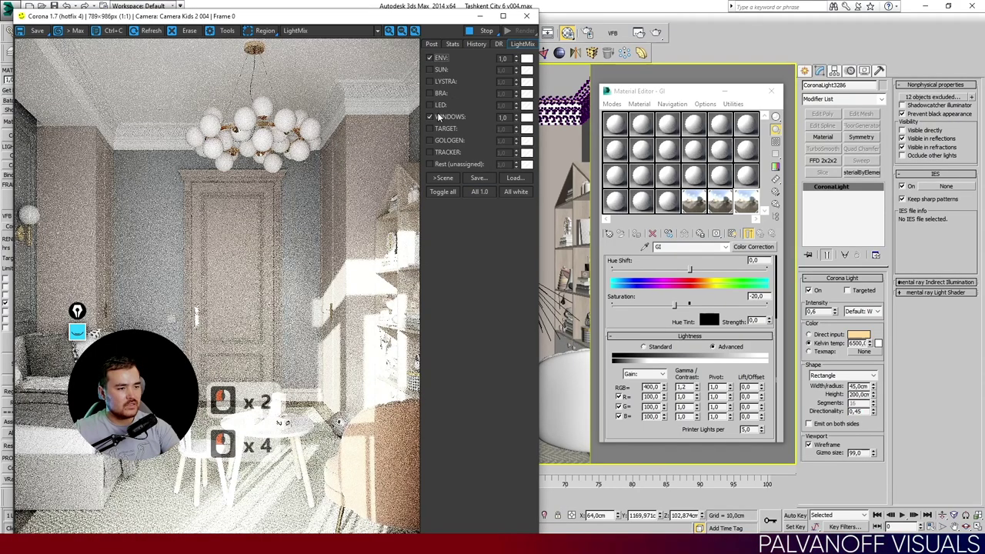
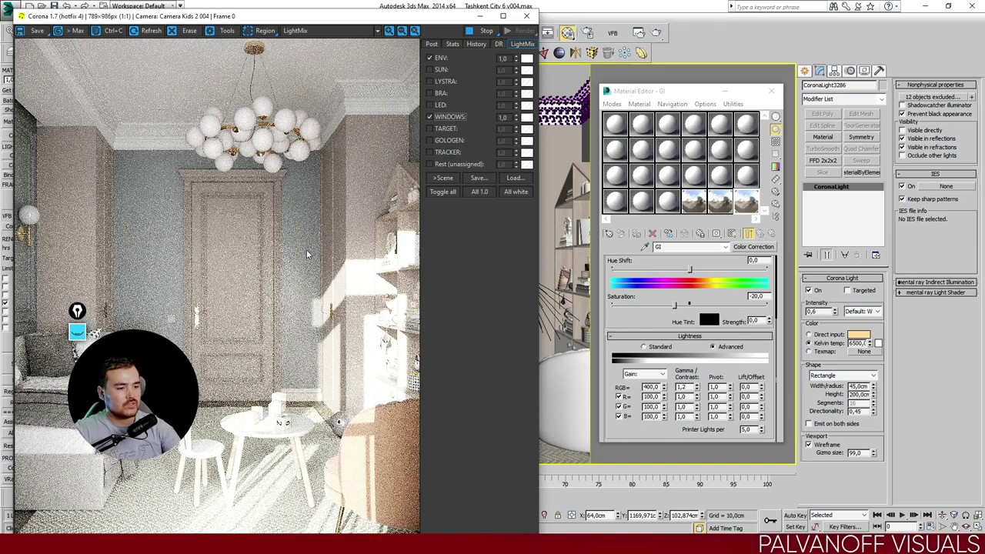
{"action": "left_click", "coordinate": [459, 50]}
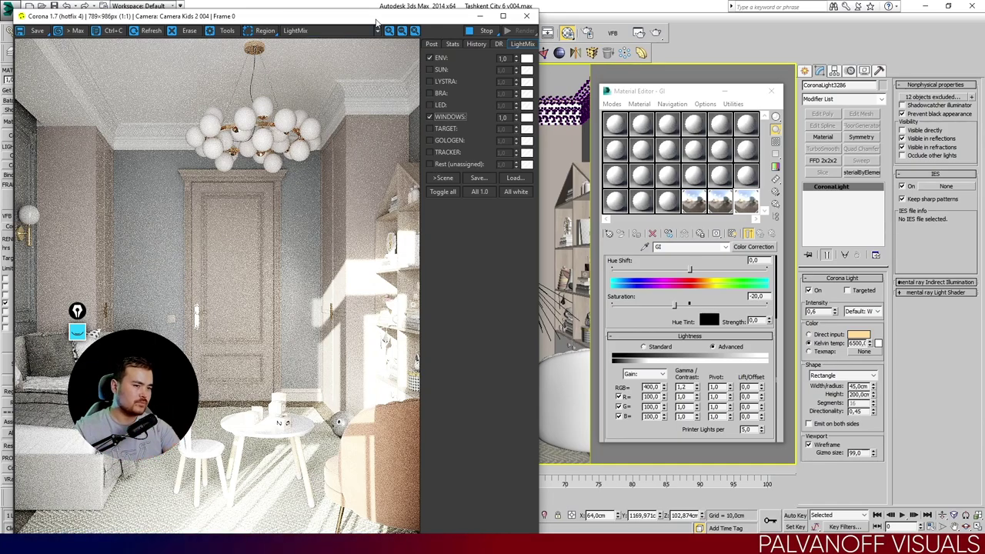
Minimize the VFB and bring up the camera list to choose another kids-room camera.
{"action": "left_click", "coordinate": [374, 474]}
{"action": "left_click", "coordinate": [416, 428]}
{"action": "key", "text": "c"}
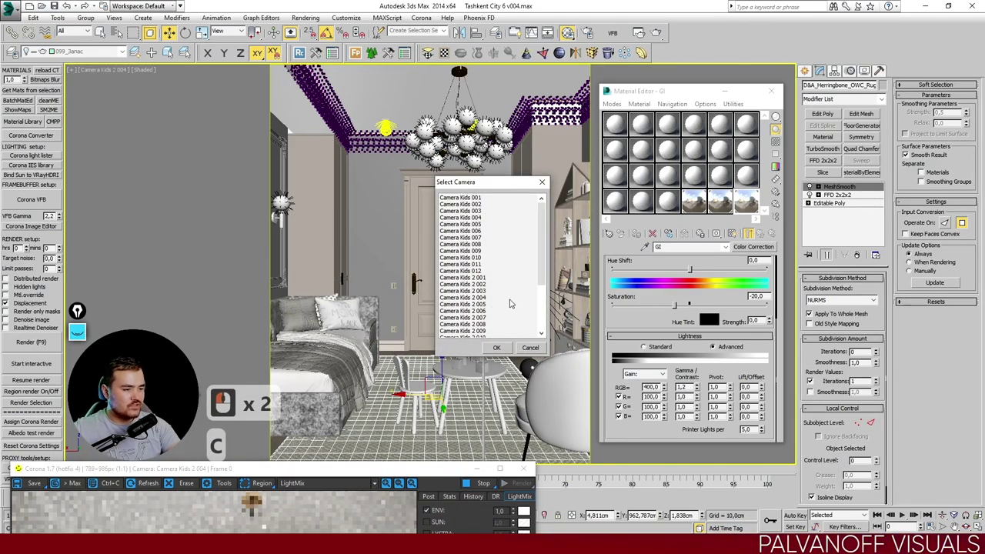
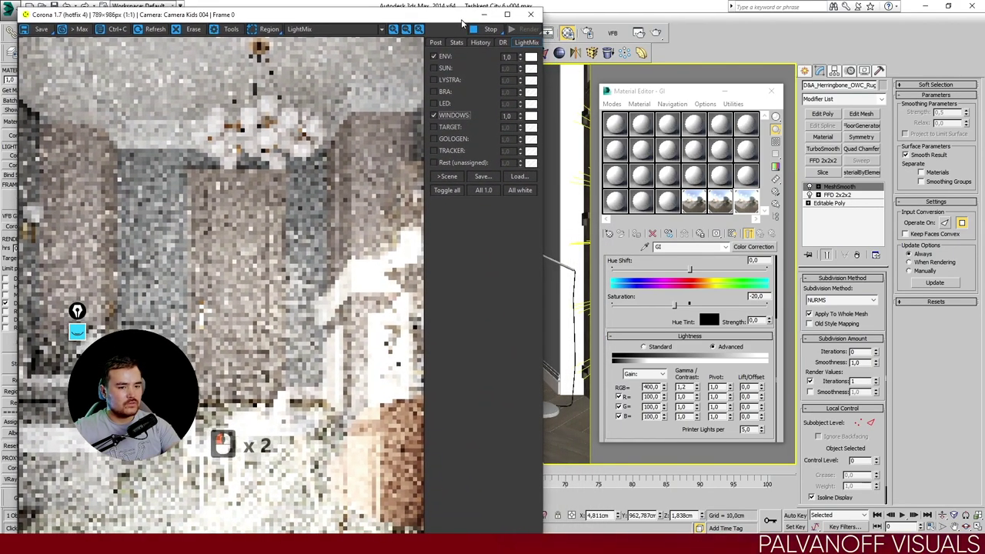
Start the Corona render of Camera Kids 2 005 and watch the Stats readout.
{"action": "left_click", "coordinate": [464, 23]}
{"action": "left_click", "coordinate": [480, 46]}
{"action": "double_click", "coordinate": [518, 45]}
{"action": "double_click", "coordinate": [457, 47]}
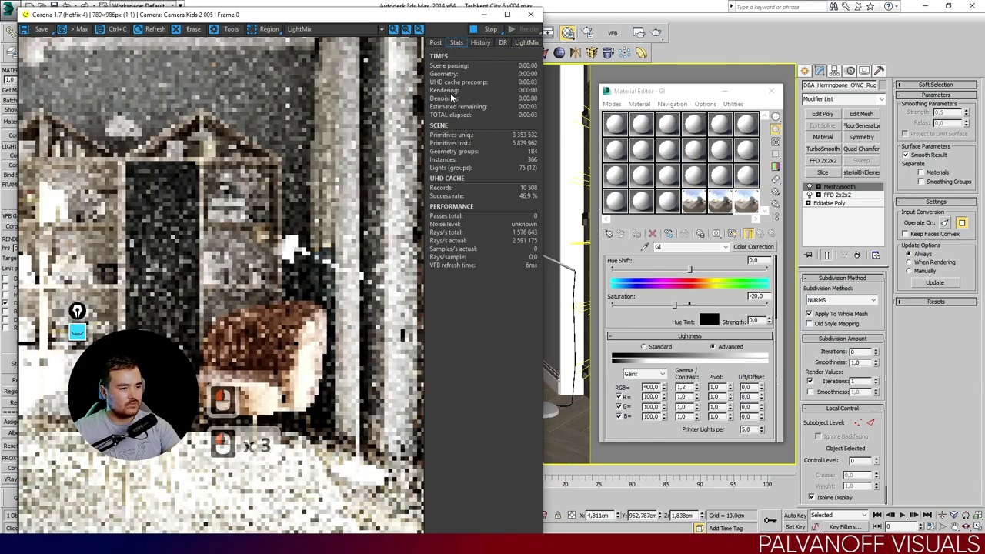
{"action": "left_click", "coordinate": [518, 48]}
{"action": "double_click", "coordinate": [468, 42]}
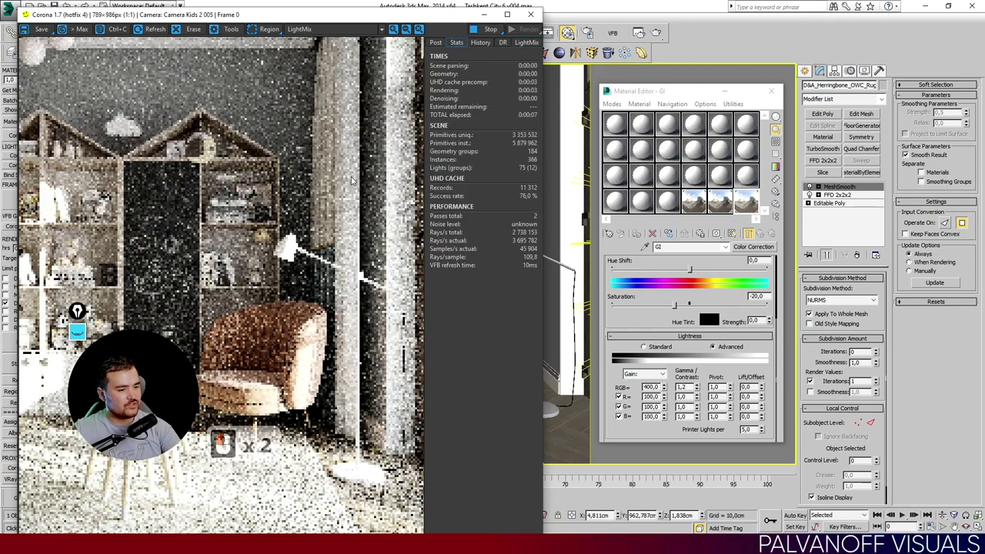
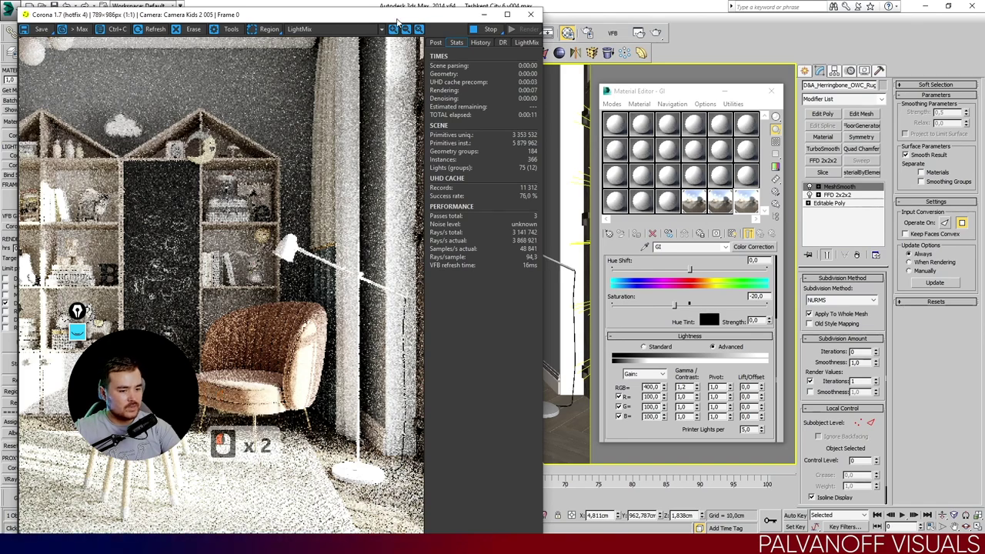
{"action": "left_click", "coordinate": [398, 23]}
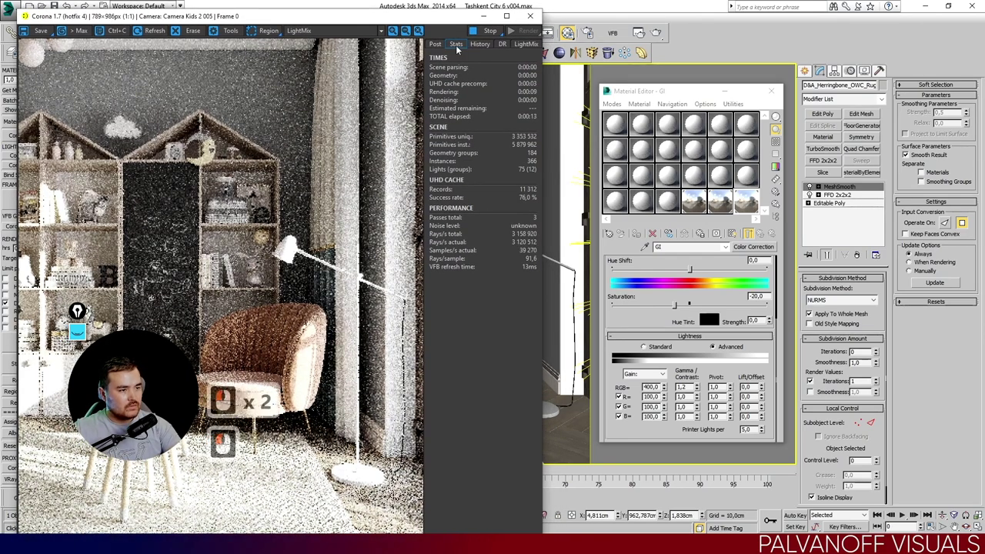
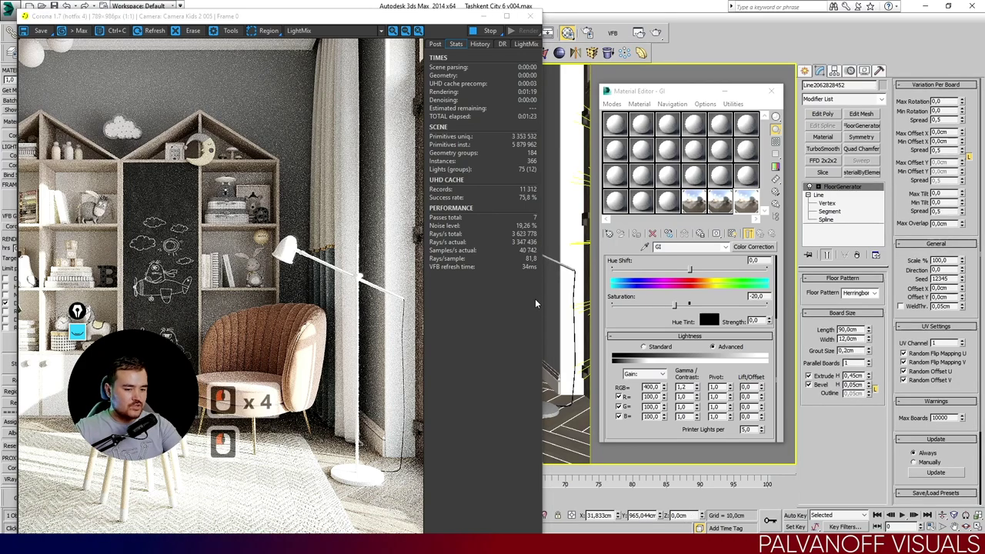
Move the VFB aside after eight passes to return to the viewport.
{"action": "left_click_drag", "start_coordinate": [539, 301], "coordinate": [539, 301]}
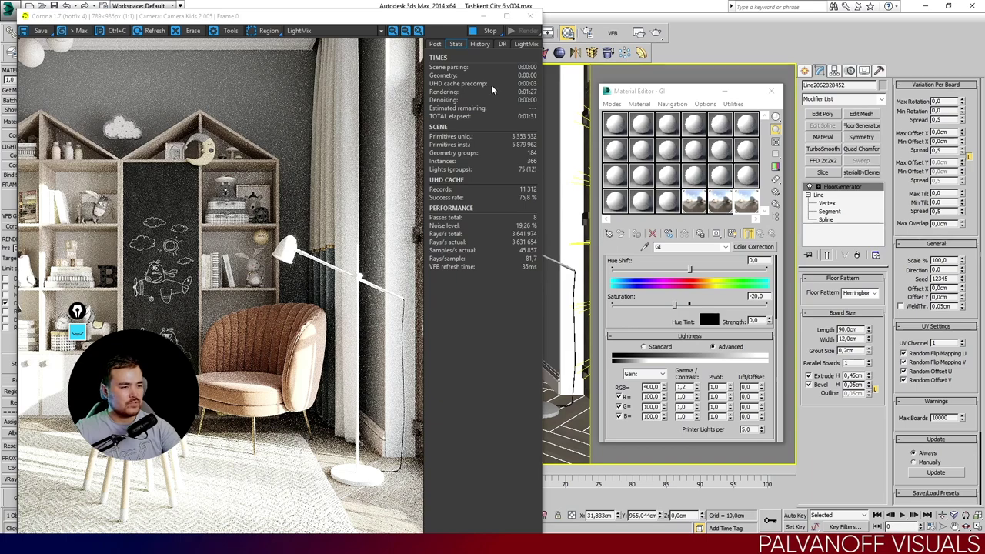
{"action": "double_click", "coordinate": [448, 53]}
{"action": "left_click", "coordinate": [453, 47]}
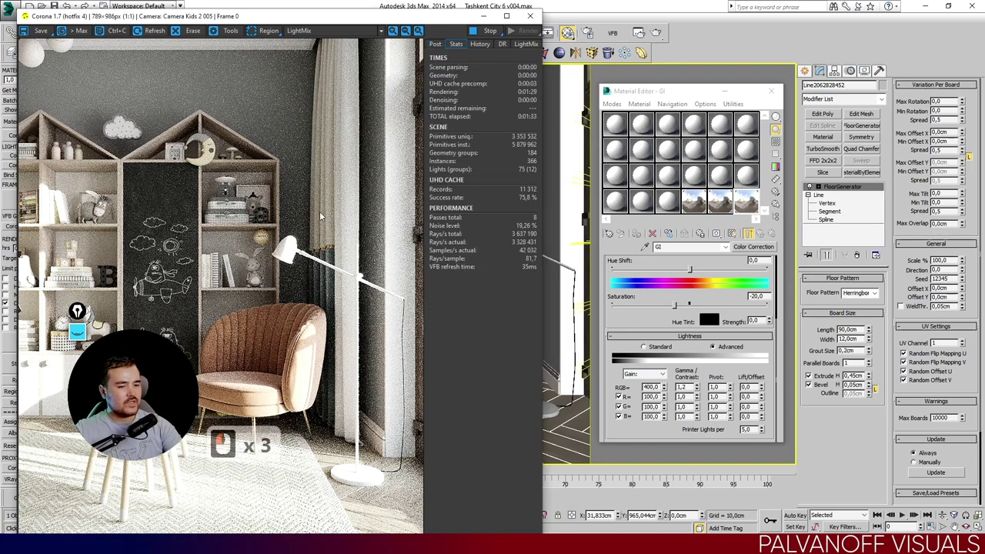
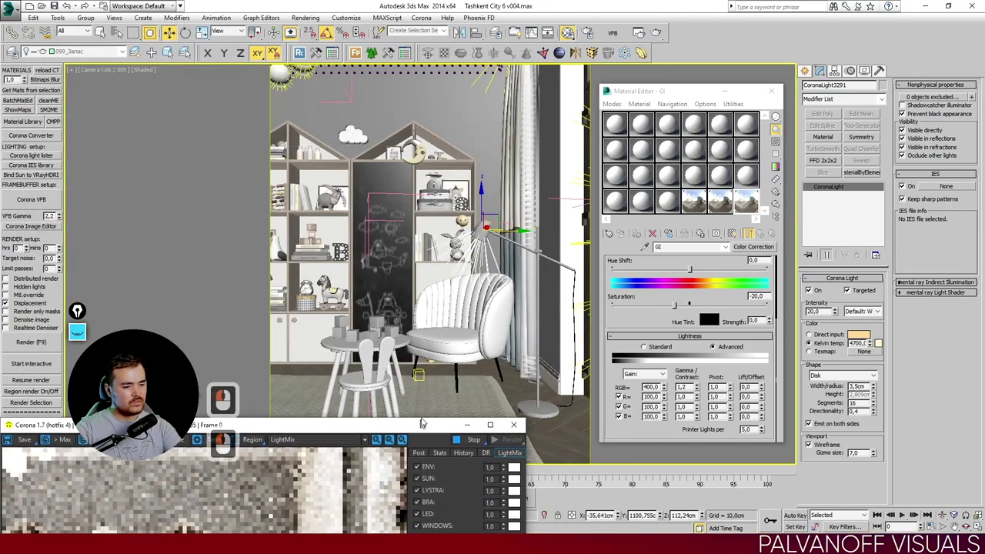
Switch off every LightMix layer except ENV and WINDOWS.
{"action": "middle_click", "coordinate": [436, 22]}
{"action": "left_click", "coordinate": [435, 22]}
{"action": "middle_click", "coordinate": [435, 22]}
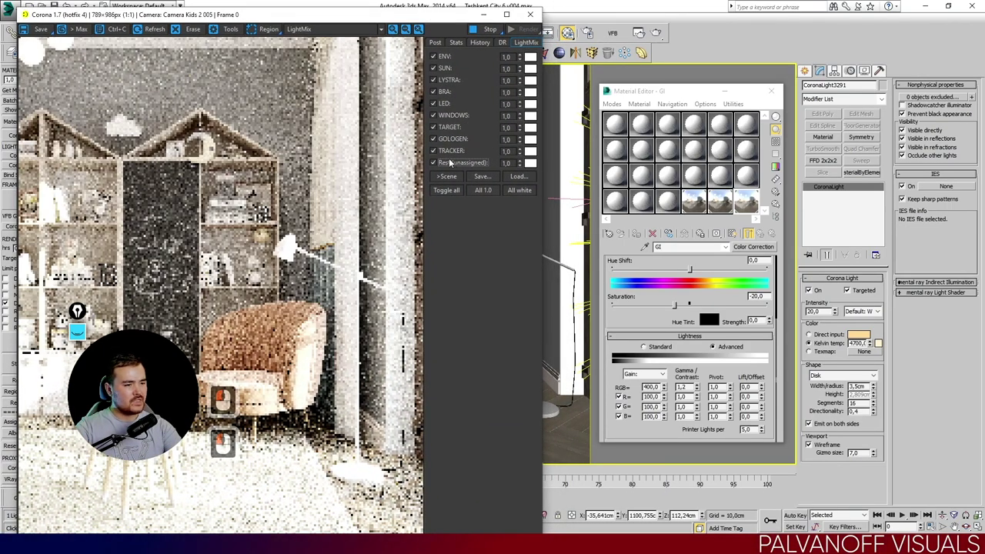
{"action": "double_click", "coordinate": [450, 144]}
{"action": "double_click", "coordinate": [446, 153]}
{"action": "double_click", "coordinate": [447, 147]}
{"action": "double_click", "coordinate": [446, 157]}
{"action": "double_click", "coordinate": [445, 165]}
{"action": "left_click", "coordinate": [449, 142]}
{"action": "left_click", "coordinate": [447, 152]}
{"action": "left_click", "coordinate": [447, 144]}
{"action": "left_click", "coordinate": [443, 131]}
{"action": "double_click", "coordinate": [443, 131]}
{"action": "left_click", "coordinate": [447, 118]}
{"action": "left_click", "coordinate": [446, 104]}
{"action": "double_click", "coordinate": [445, 92]}
{"action": "double_click", "coordinate": [448, 81]}
{"action": "left_click", "coordinate": [446, 69]}
{"action": "double_click", "coordinate": [449, 59]}
{"action": "left_click", "coordinate": [445, 78]}
{"action": "left_click", "coordinate": [443, 117]}
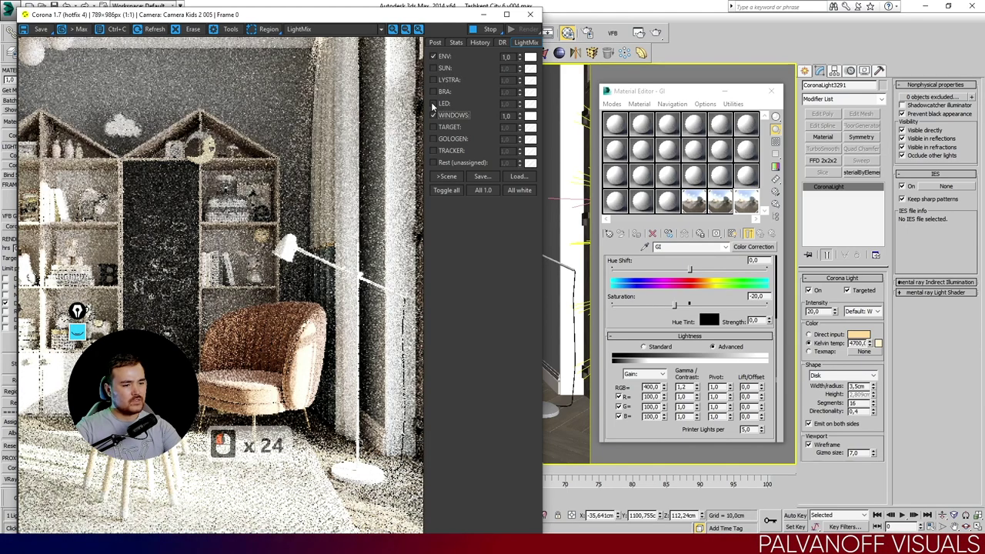
Re-enable the BRA layer alongside ENV and WINDOWS, all at 1.0.
{"action": "left_click", "coordinate": [437, 93]}
{"action": "left_click", "coordinate": [437, 92]}
{"action": "double_click", "coordinate": [438, 92]}
{"action": "left_click", "coordinate": [441, 70]}
{"action": "double_click", "coordinate": [440, 70]}
{"action": "left_click", "coordinate": [448, 52]}
{"action": "double_click", "coordinate": [447, 56]}
{"action": "double_click", "coordinate": [447, 56]}
{"action": "double_click", "coordinate": [447, 56]}
{"action": "double_click", "coordinate": [447, 56]}
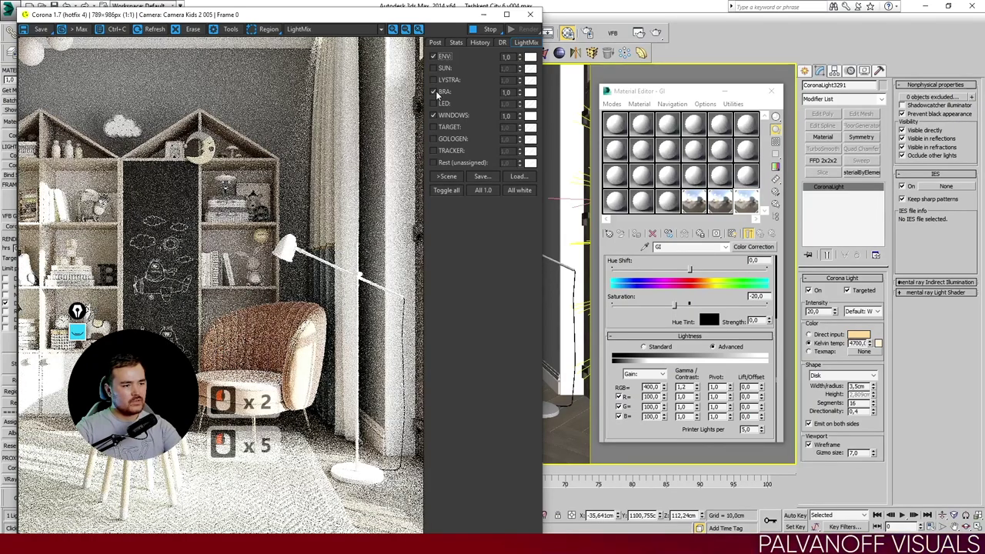
{"action": "left_click", "coordinate": [439, 95]}
{"action": "left_click", "coordinate": [439, 95]}
{"action": "left_click", "coordinate": [439, 94]}
{"action": "double_click", "coordinate": [438, 95]}
Adjust remaining LightMix toggles and zoom into the render's shelf area to check the result.
{"action": "middle_click", "coordinate": [264, 298]}
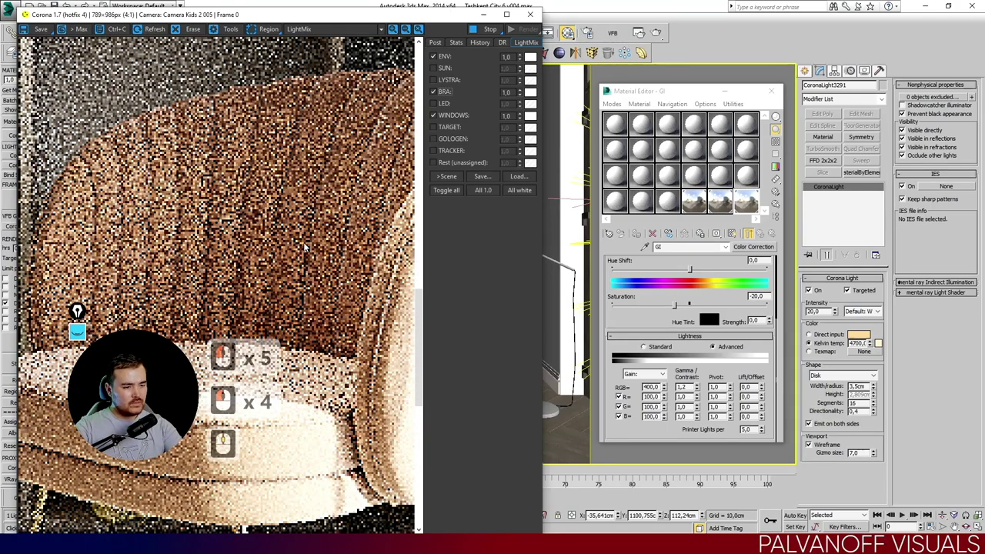
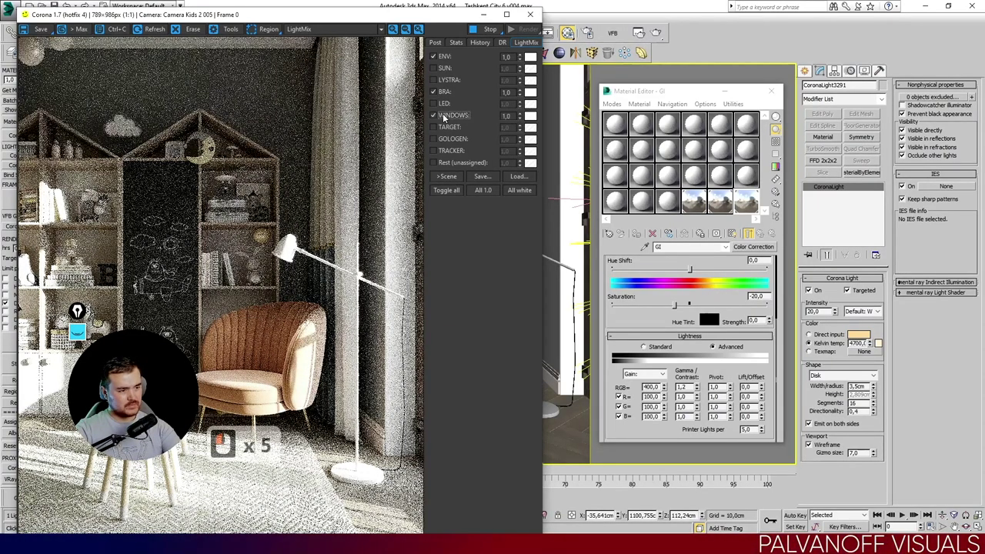
{"action": "left_click", "coordinate": [251, 383]}
{"action": "left_click", "coordinate": [438, 100]}
{"action": "double_click", "coordinate": [438, 103]}
{"action": "left_click", "coordinate": [438, 105]}
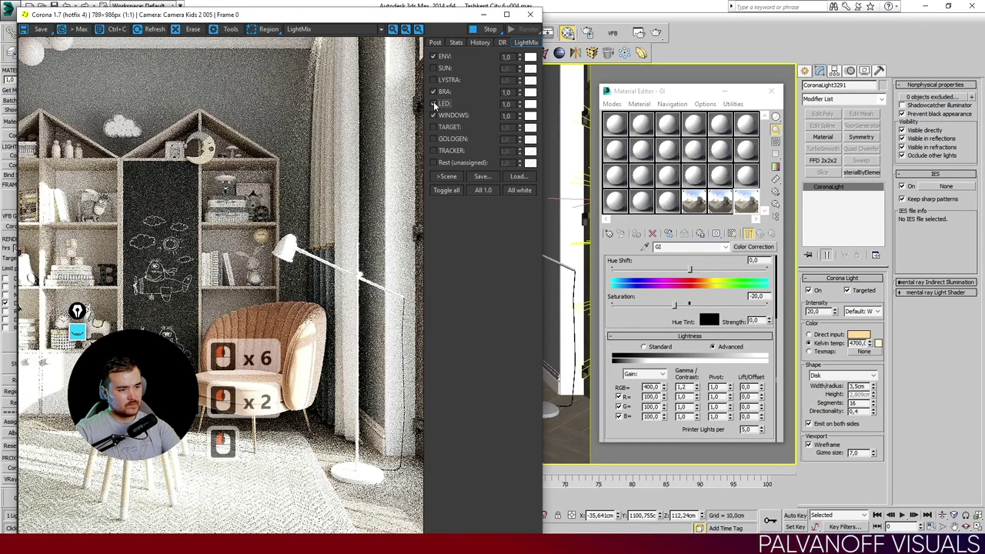
{"action": "double_click", "coordinate": [438, 105]}
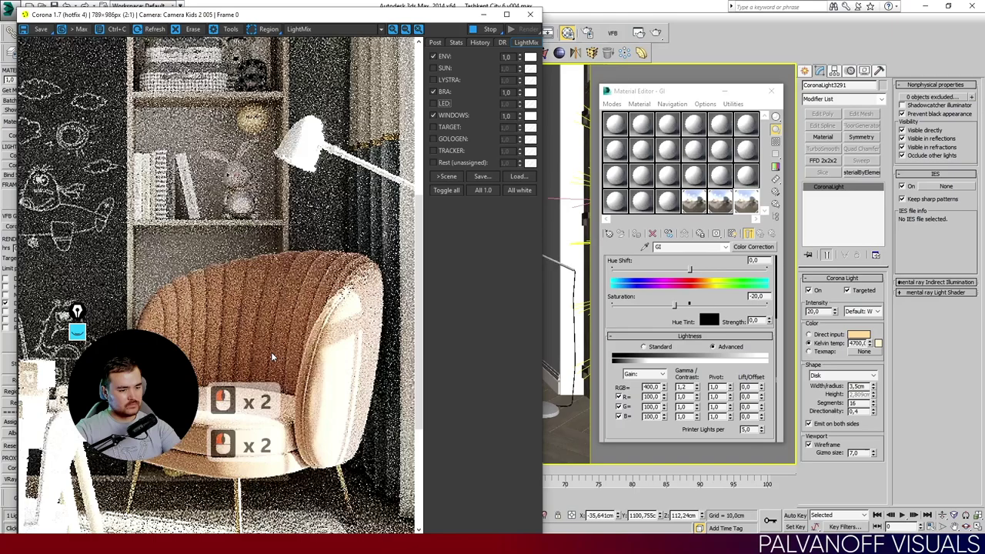
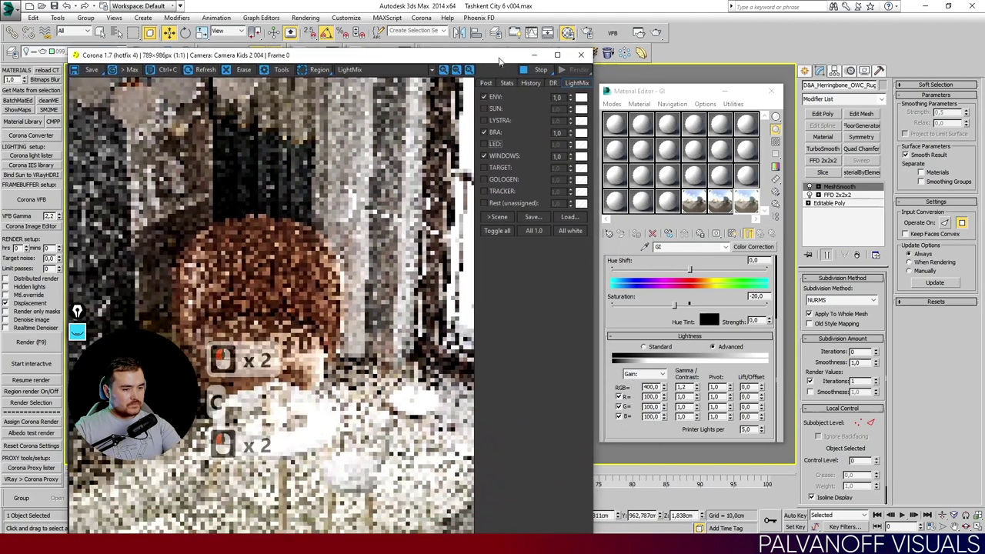
Render Camera Kids 2 007 and review Tone Mapping (contrast 3.0, vignette 0.5) in the Post tab.
{"action": "left_click", "coordinate": [458, 24]}
{"action": "left_click", "coordinate": [472, 46]}
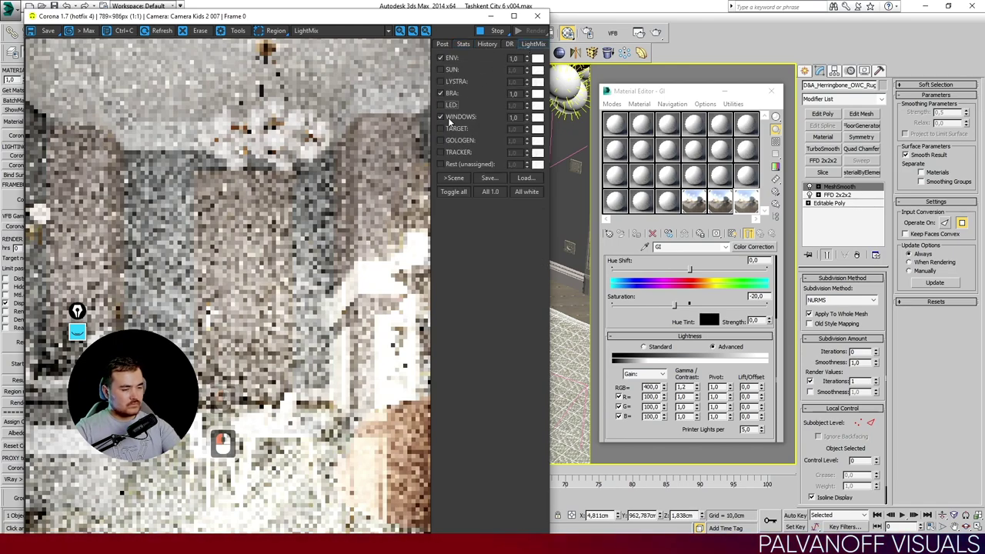
{"action": "middle_click", "coordinate": [448, 121]}
{"action": "left_click", "coordinate": [448, 121]}
{"action": "left_click", "coordinate": [445, 46]}
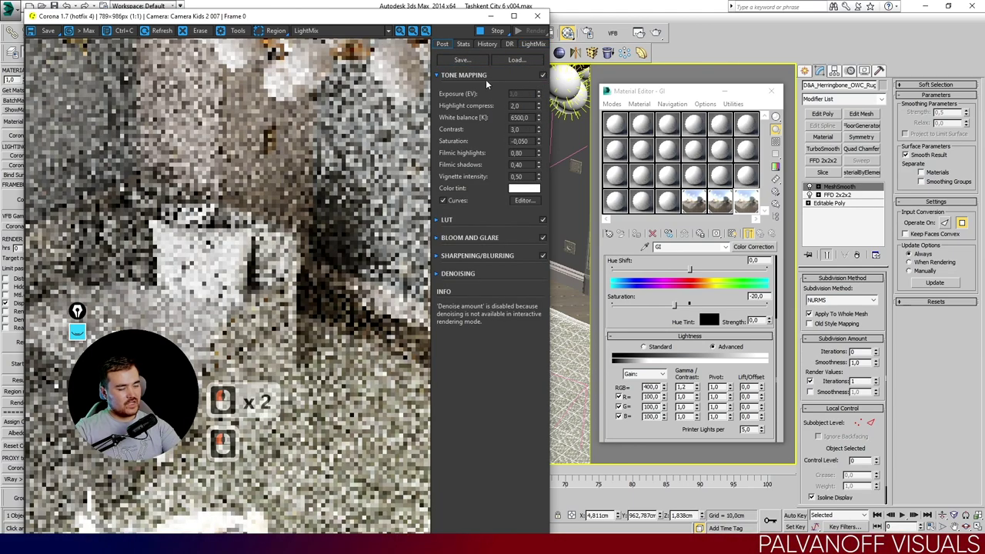
{"action": "left_click", "coordinate": [464, 47]}
Uncheck the BRA layer in LightMix so only ENV and WINDOWS contribute light.
{"action": "double_click", "coordinate": [527, 48]}
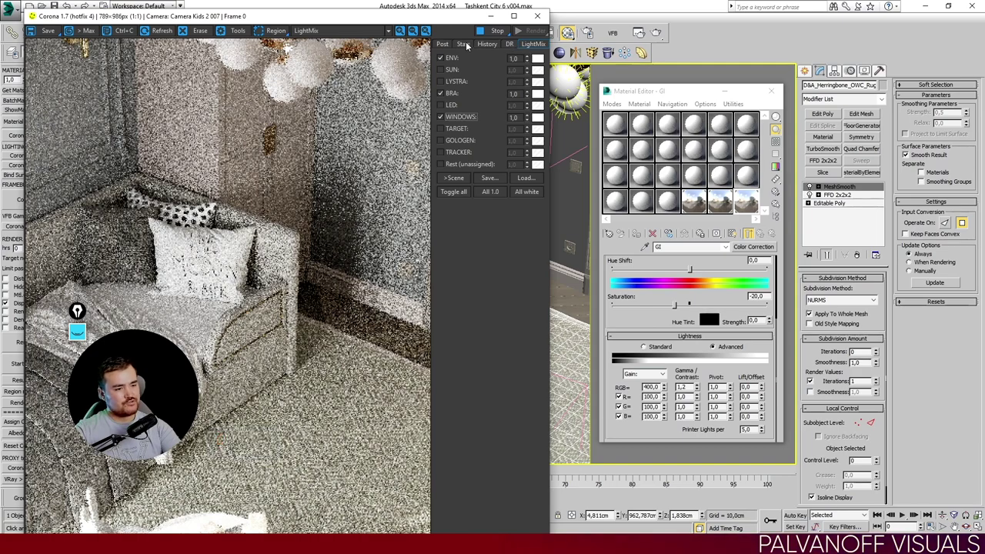
{"action": "left_click", "coordinate": [468, 45]}
{"action": "left_click", "coordinate": [532, 47]}
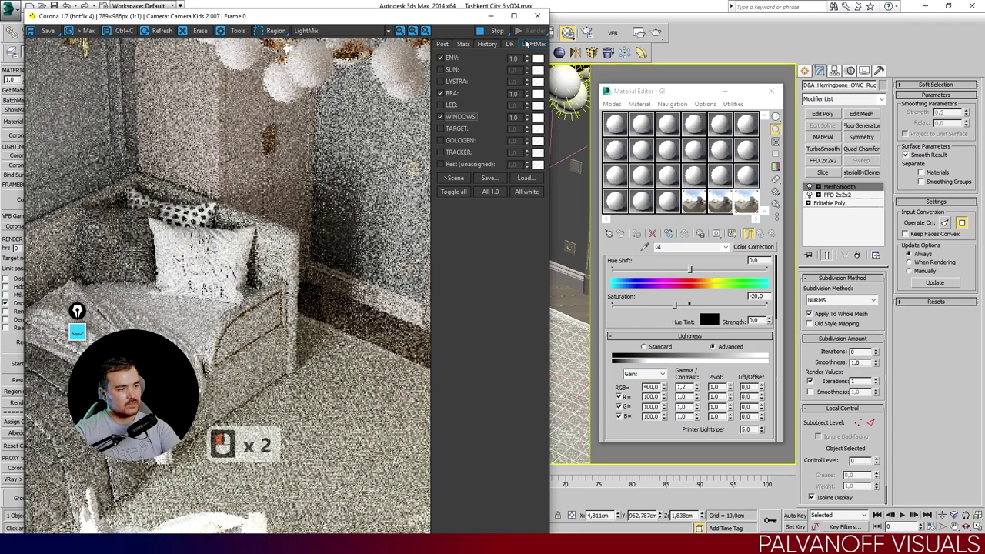
{"action": "left_click", "coordinate": [441, 51]}
{"action": "double_click", "coordinate": [441, 47]}
{"action": "double_click", "coordinate": [463, 78]}
{"action": "left_click", "coordinate": [484, 82]}
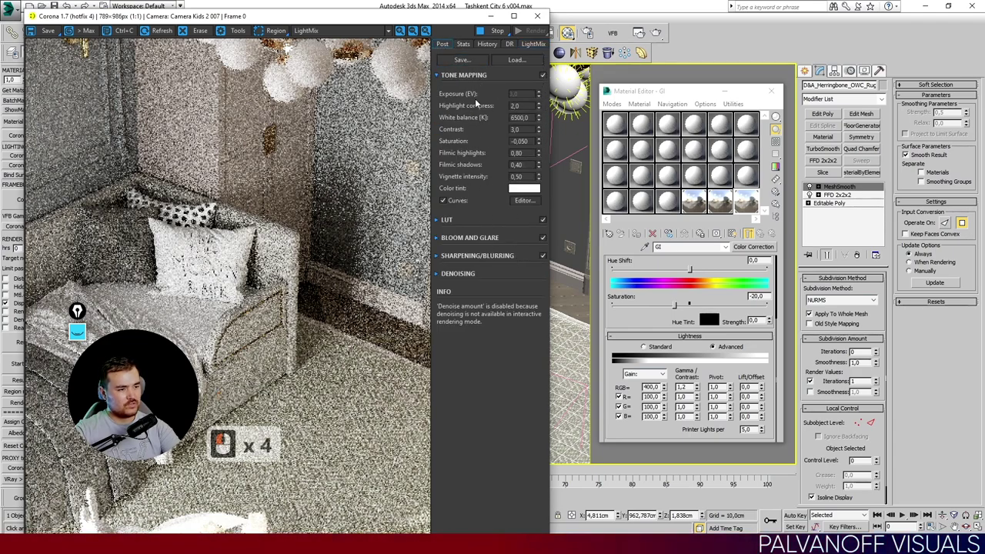
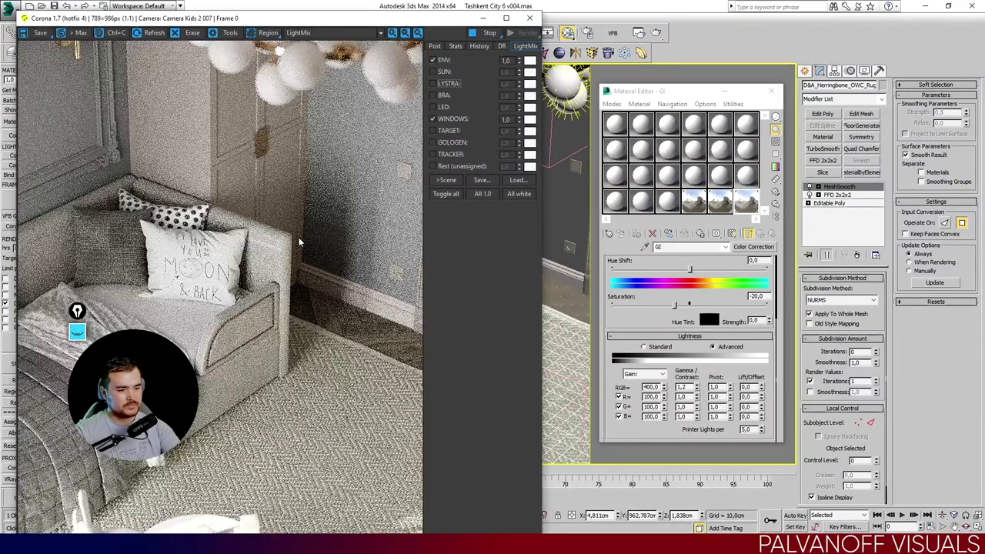
{"action": "left_click", "coordinate": [349, 23]}
{"action": "left_click", "coordinate": [449, 118]}
{"action": "left_click", "coordinate": [449, 118]}
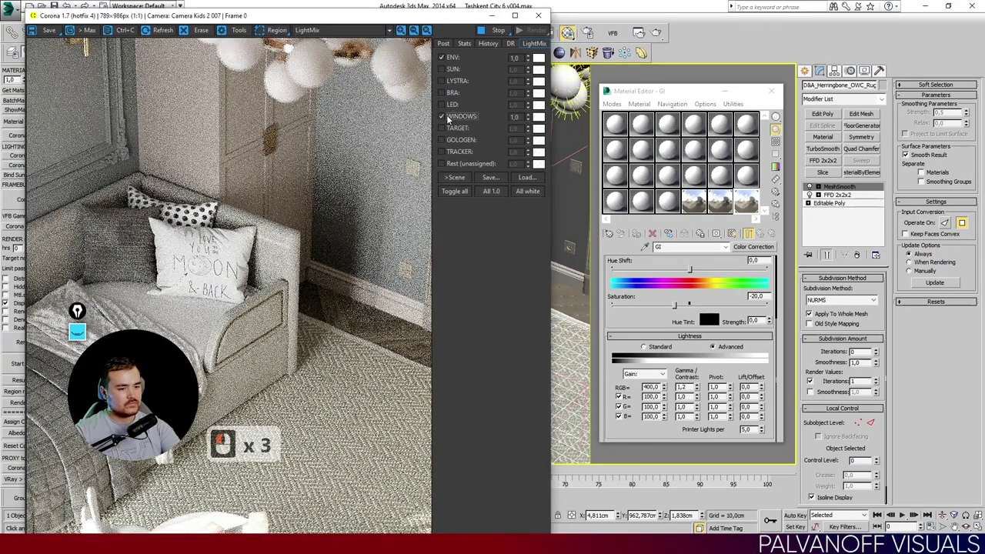
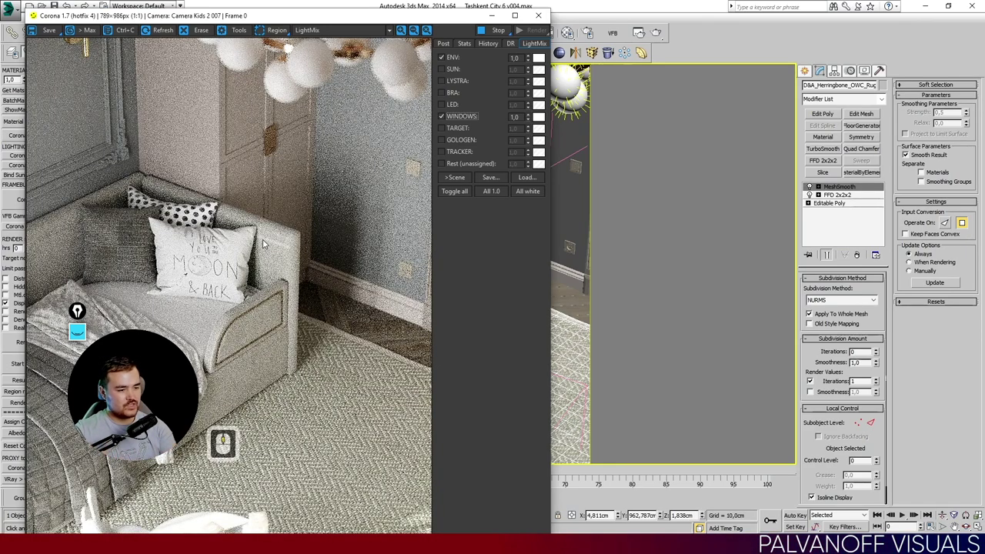
{"action": "left_click", "coordinate": [268, 240]}
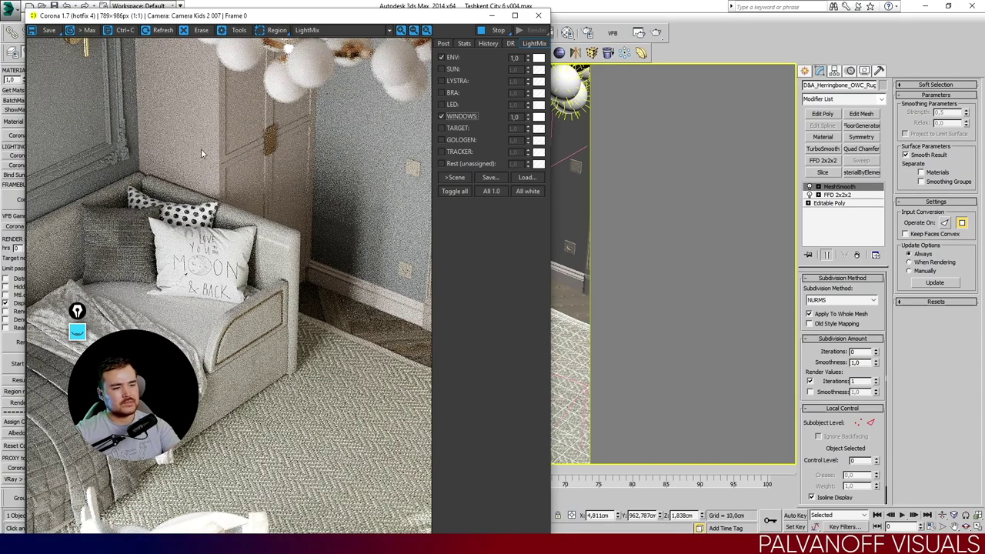
{"action": "left_click_drag", "start_coordinate": [578, 32], "coordinate": [184, 230]}
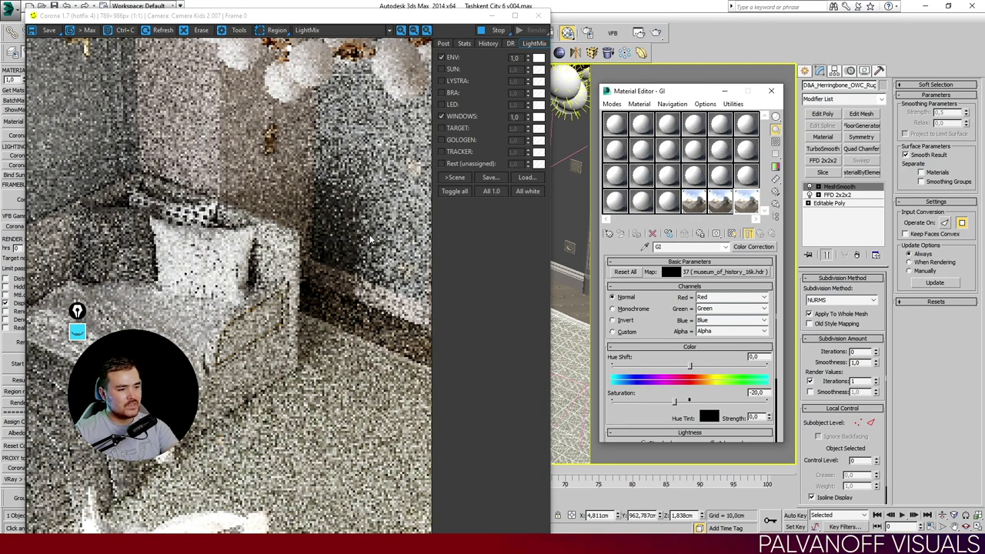